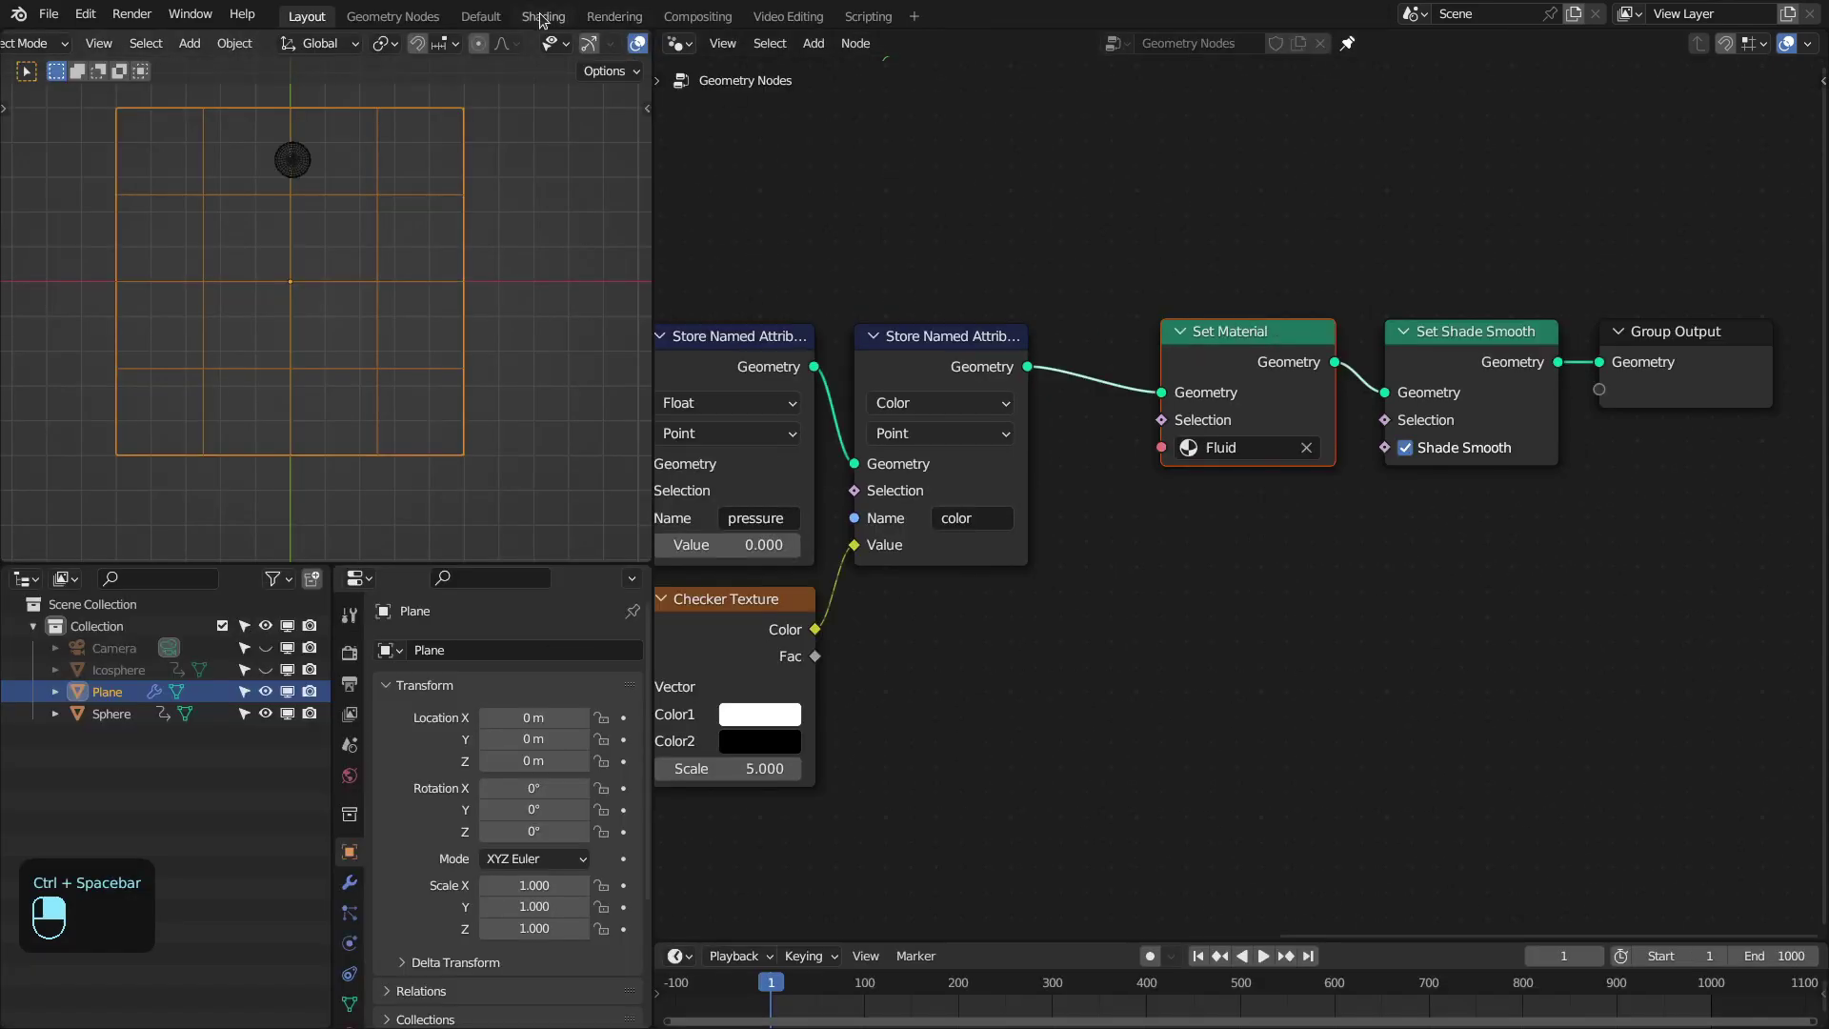
# Inspect the Fluid material's color attribute feeding base color, then maximize the Geometry Nodes editor
pyautogui.moveTo(1013, 165); pyautogui.dragTo(800, 212)
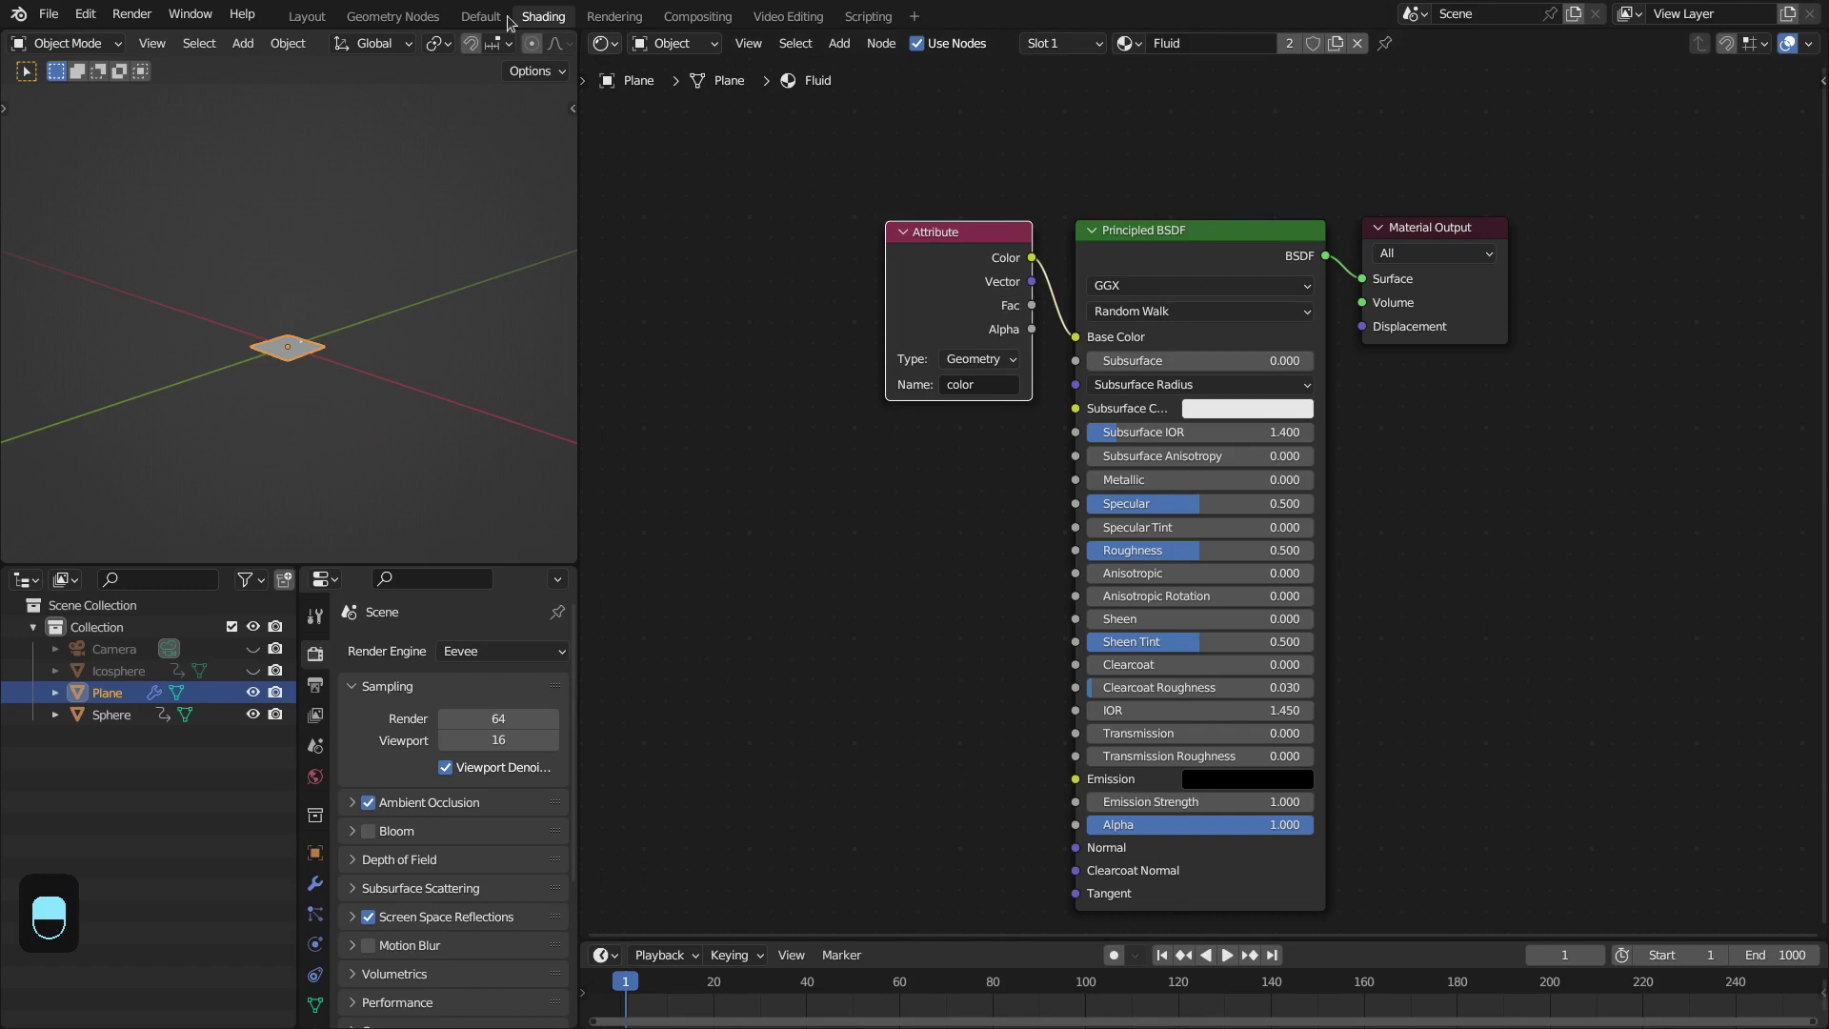
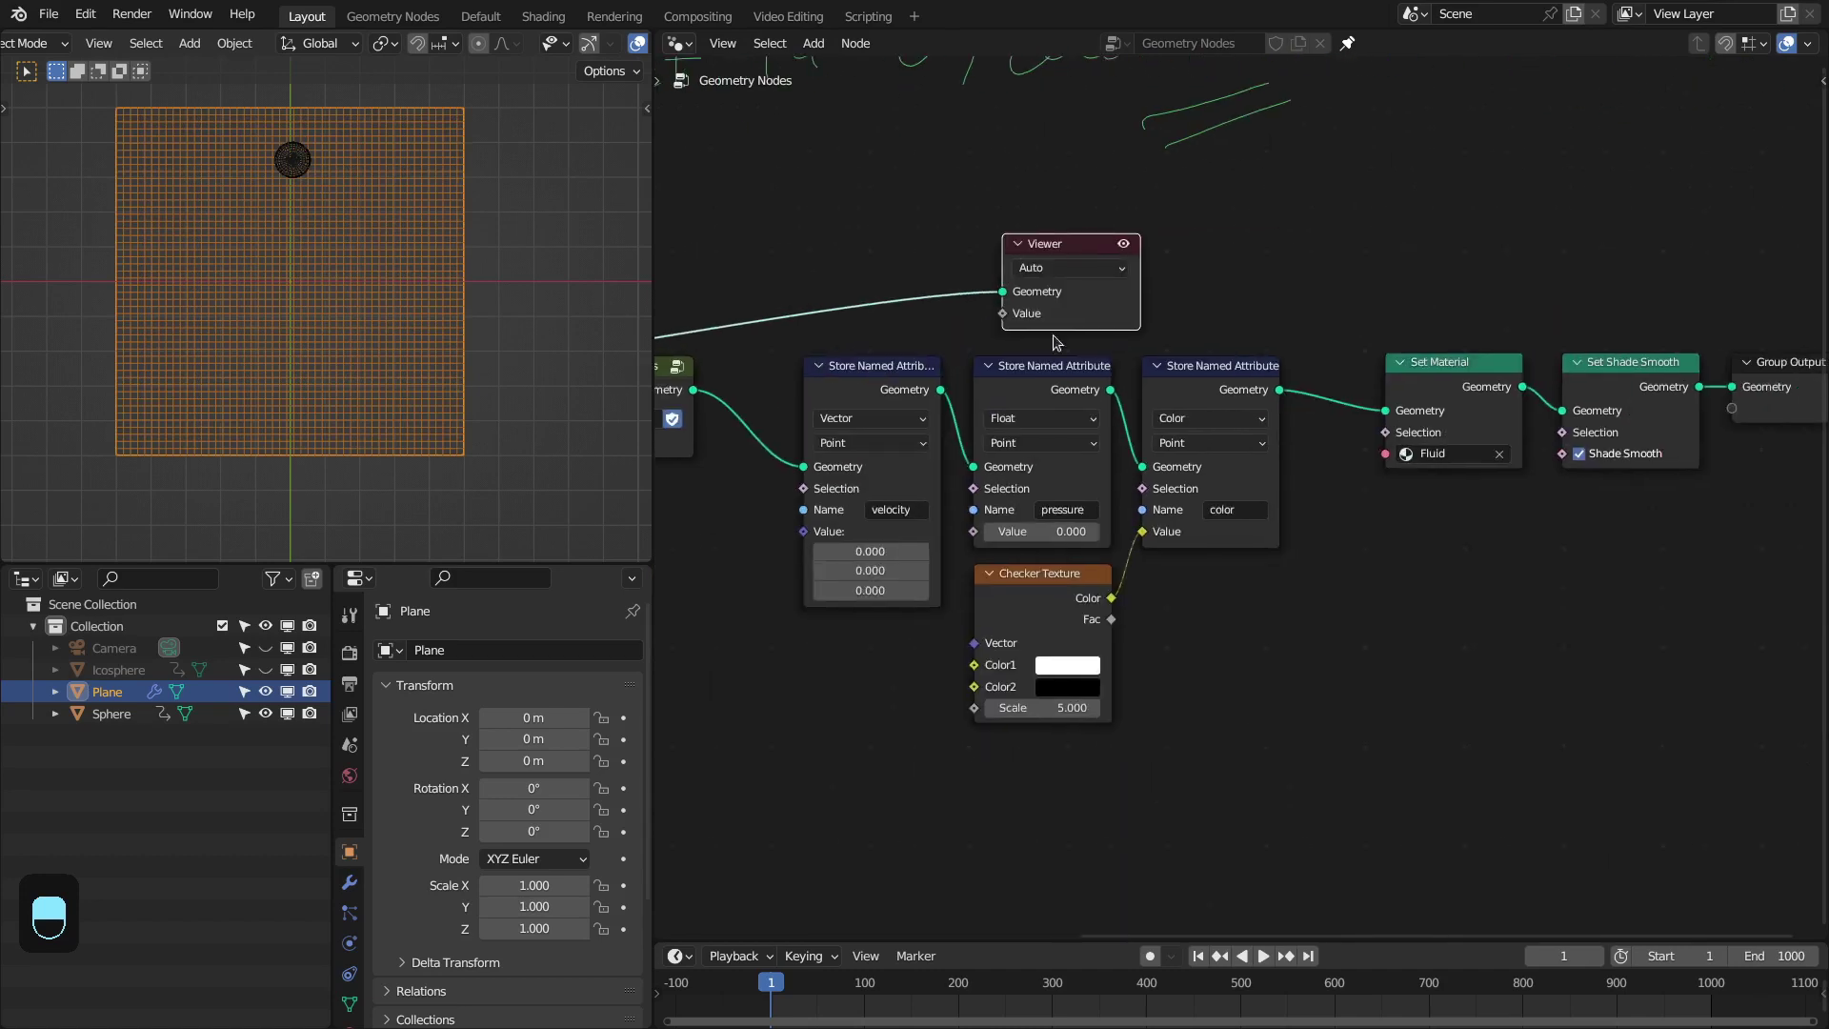
# Add a Simulation Zone after the color store with a Sample Index node inside it
pyautogui.click(1142, 312)
pyautogui.press('x')
pyautogui.moveTo(1157, 314); pyautogui.dragTo(1070, 472)
pyautogui.press('ctrl+space')
pyautogui.moveTo(1069, 471); pyautogui.dragTo(889, 421)
# Feed Named Attribute 'right' into Sample Index's Index and Named Attribute 'pressure' into its Value
pyautogui.press('shift+a')
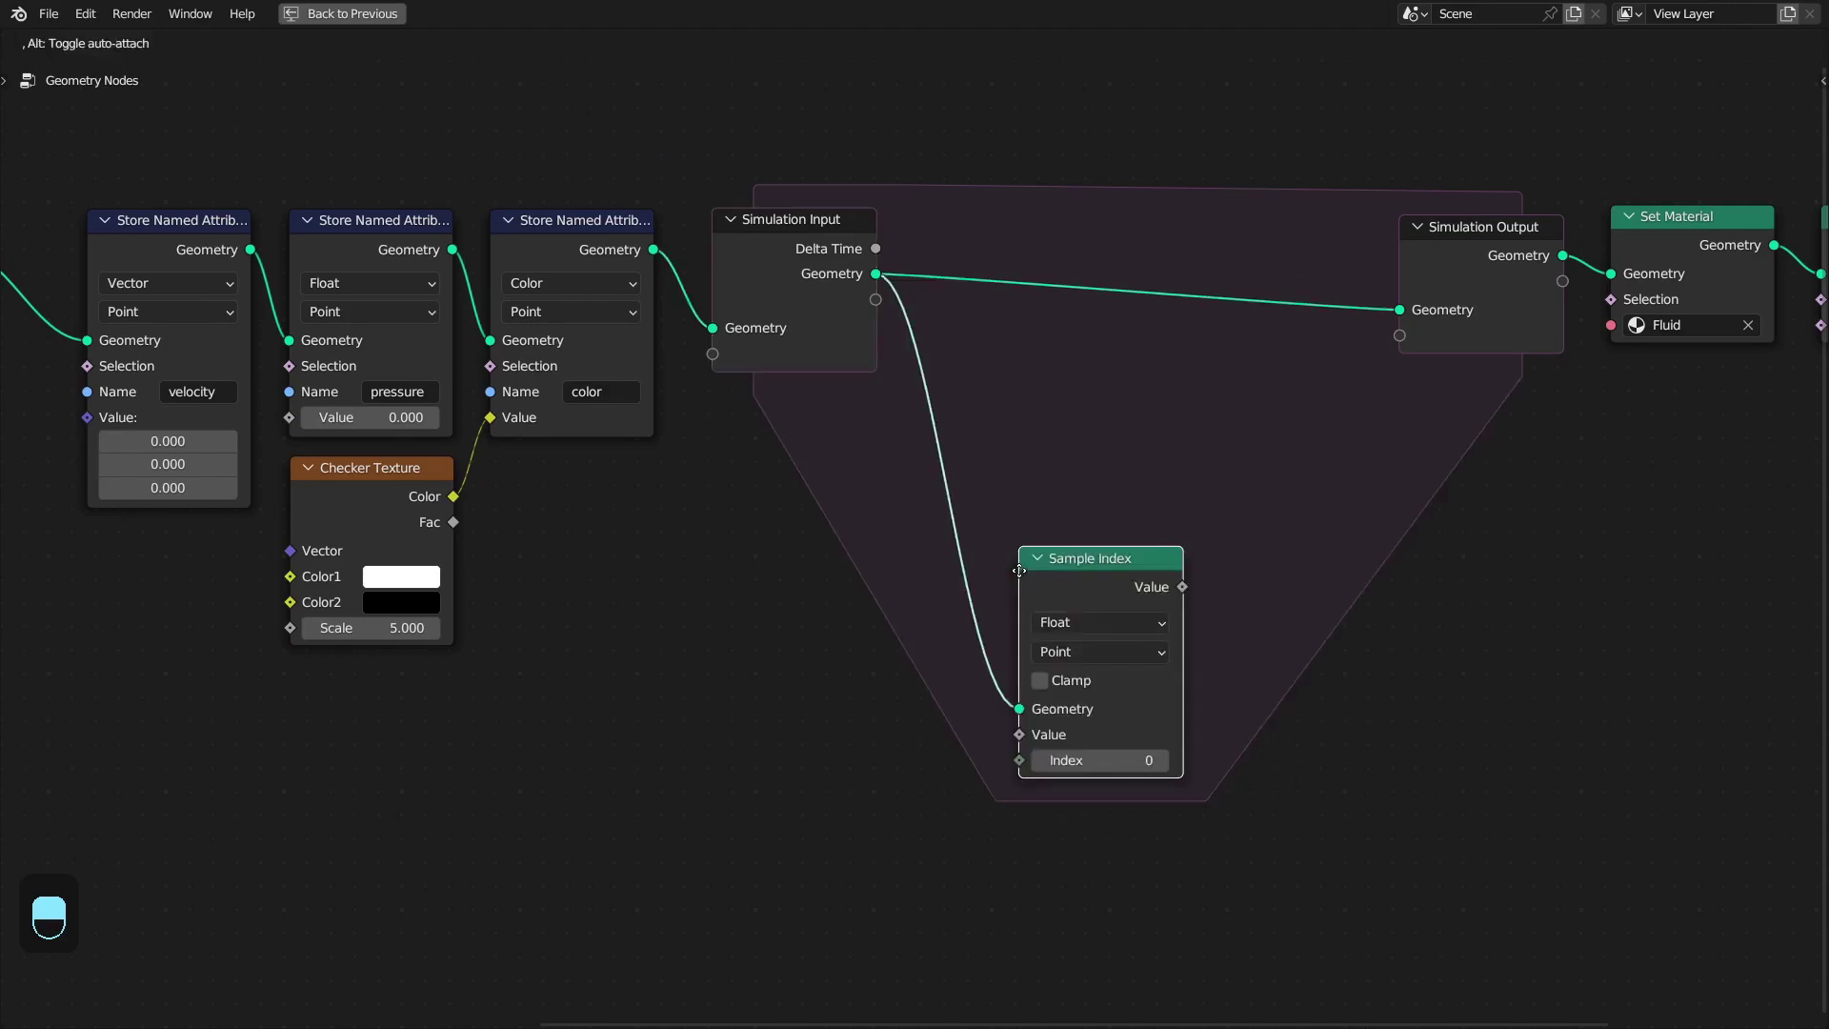
pyautogui.moveTo(1053, 741); pyautogui.dragTo(1043, 737)
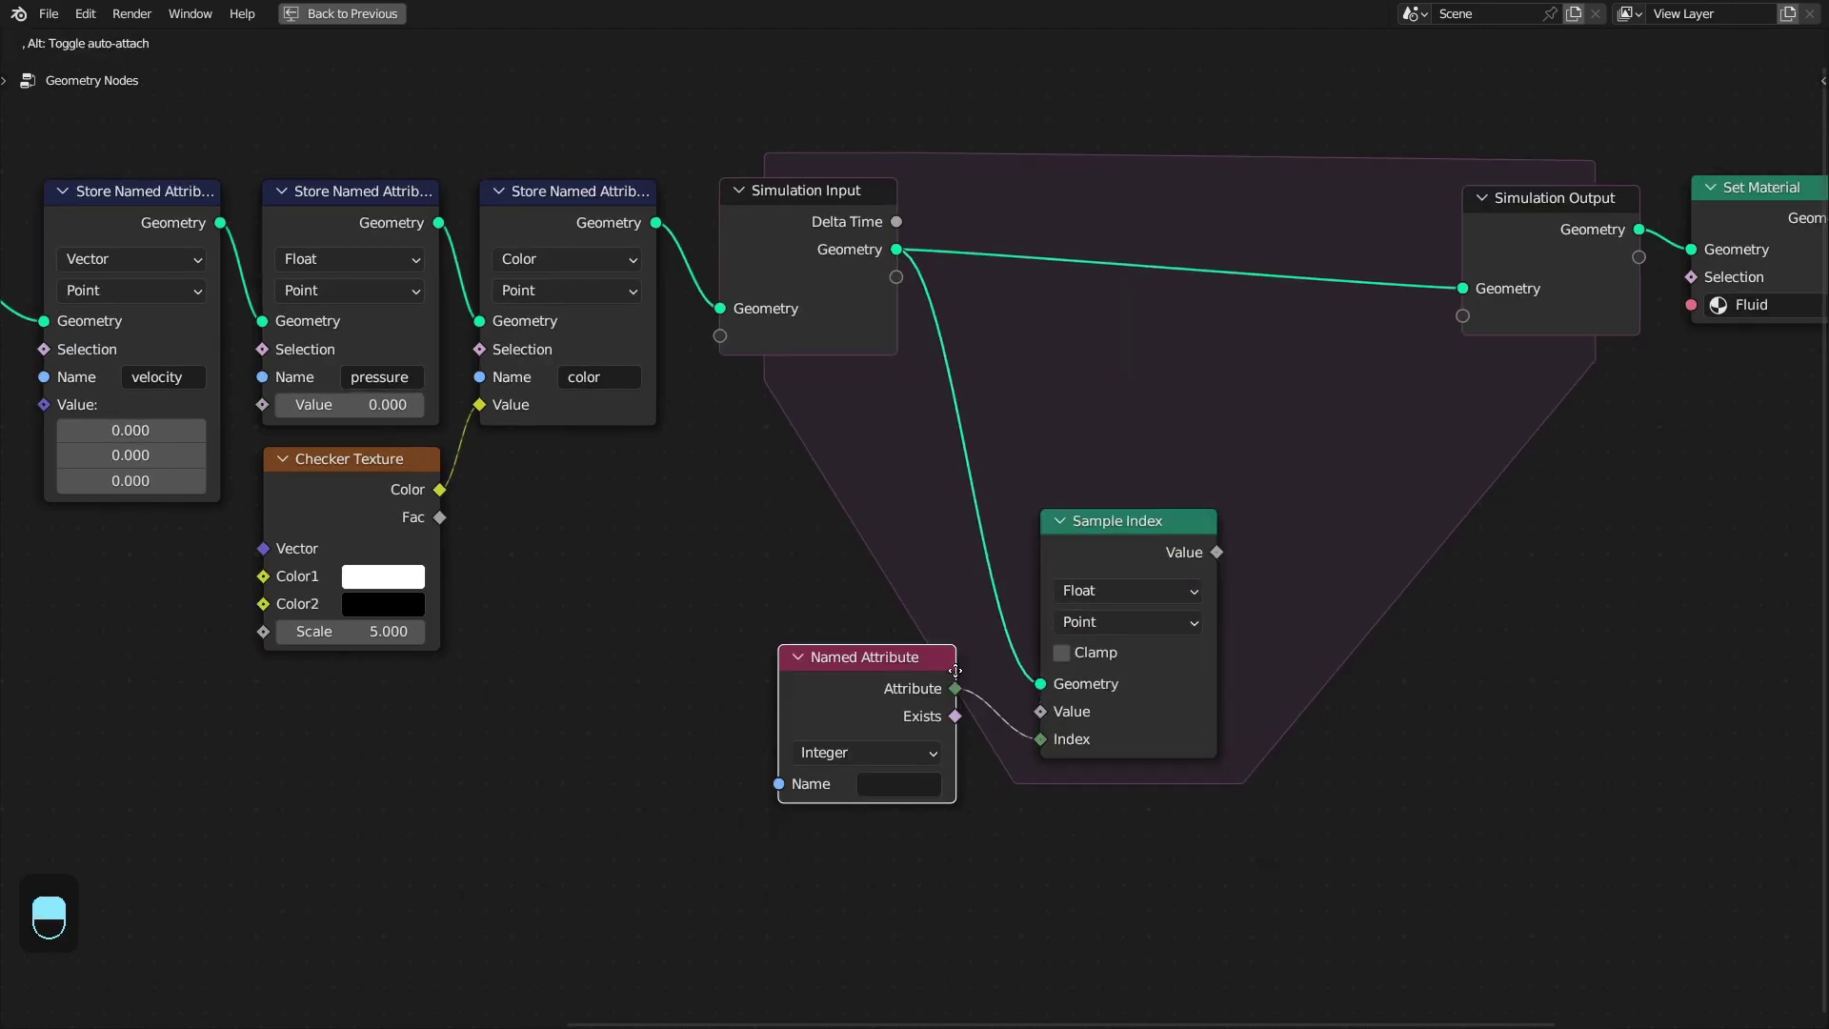
pyautogui.moveTo(980, 561); pyautogui.dragTo(931, 668)
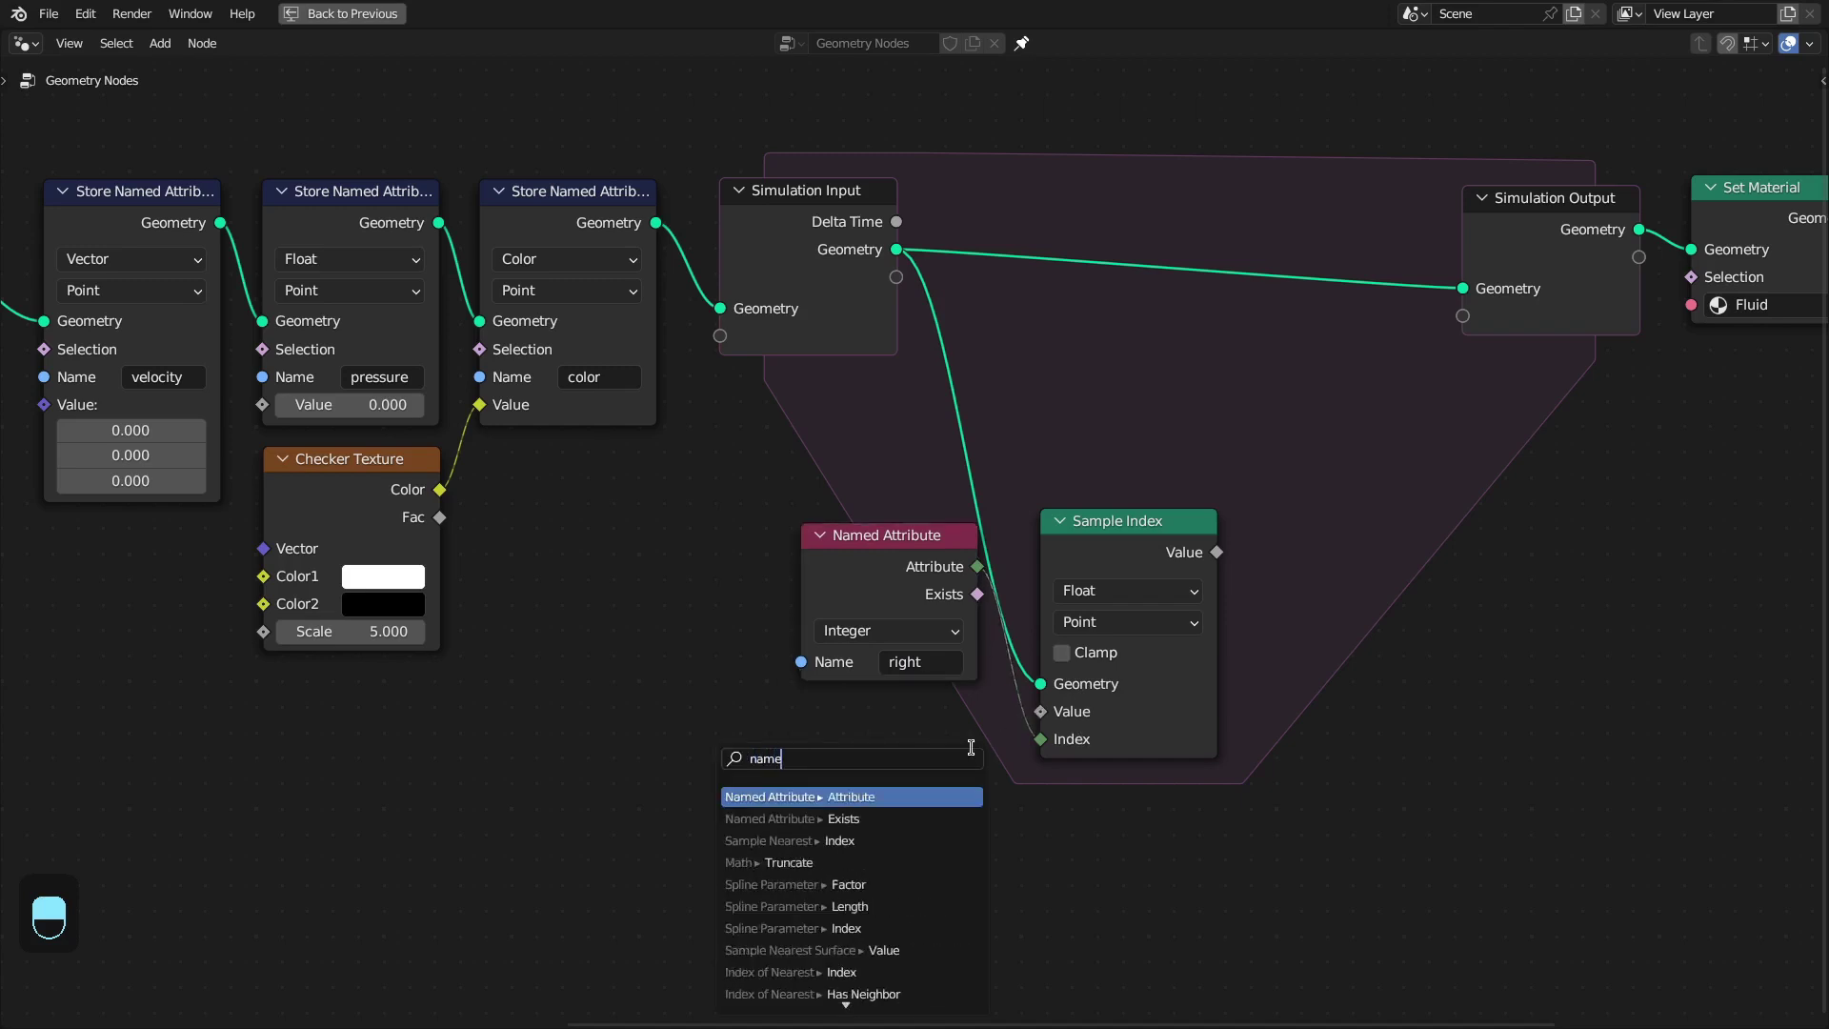
pyautogui.moveTo(921, 779); pyautogui.dragTo(912, 849)
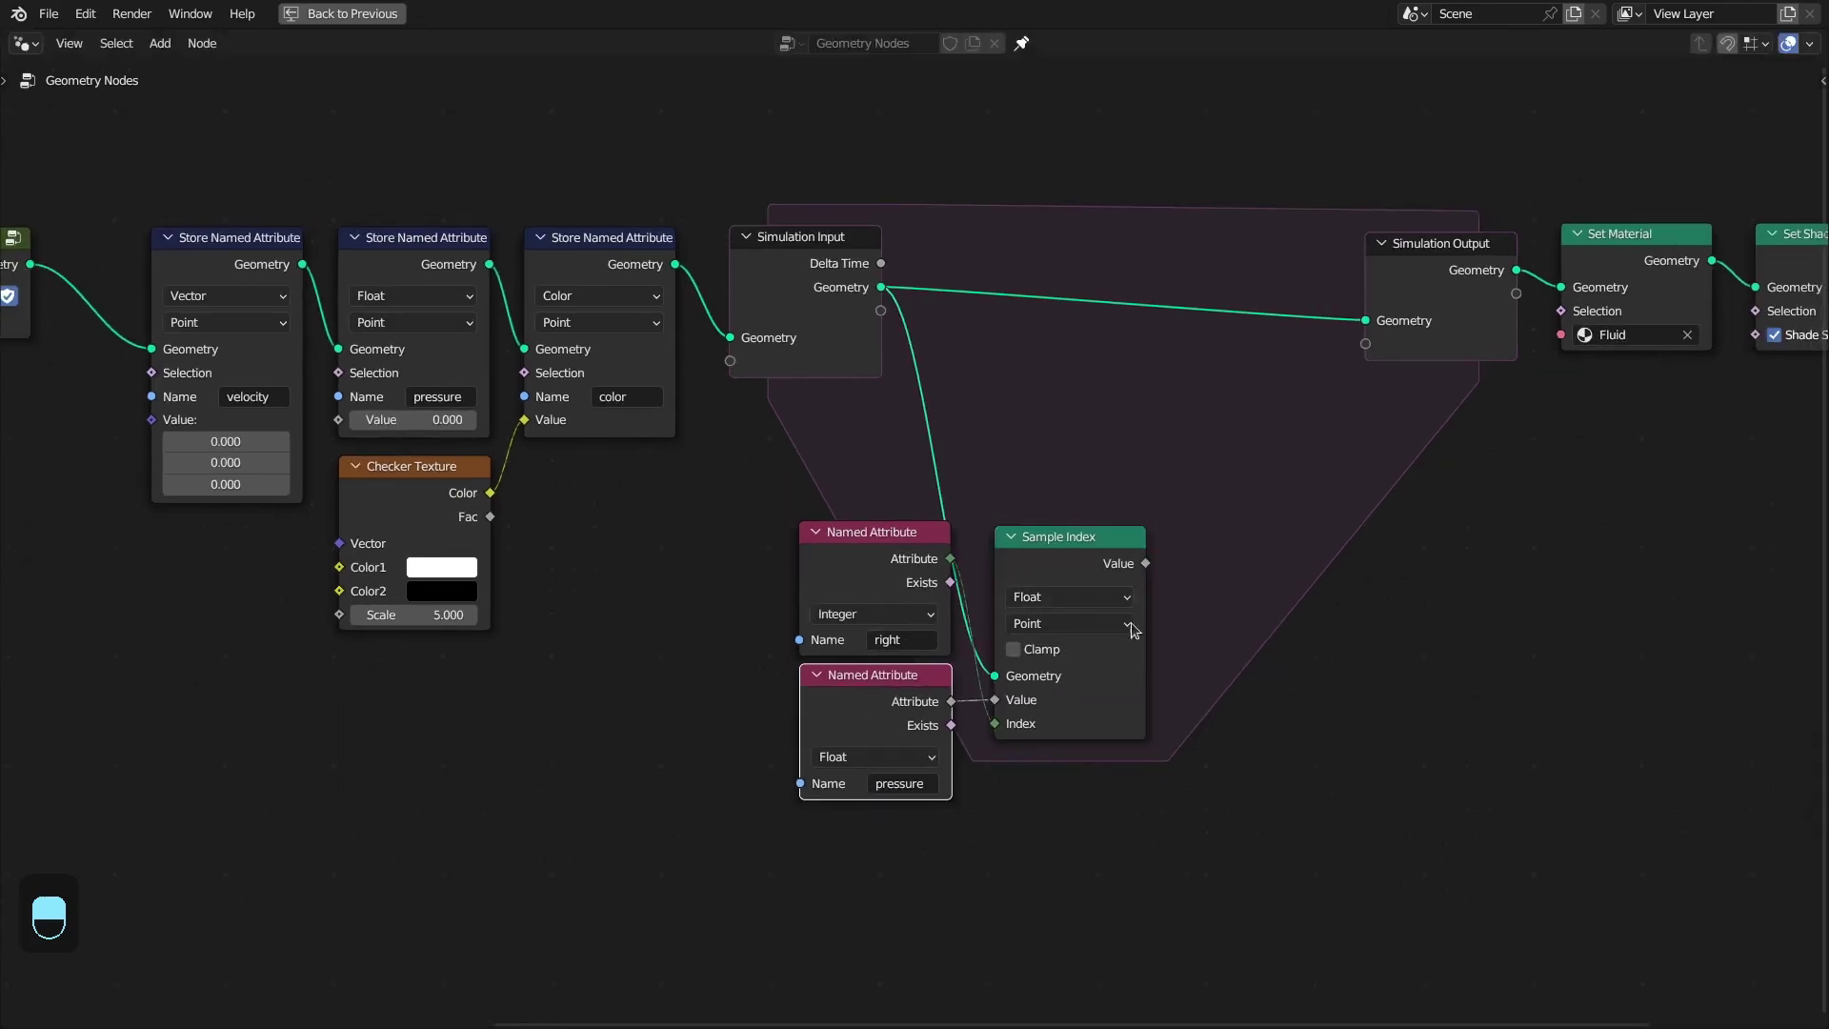
pyautogui.moveTo(824, 517); pyautogui.dragTo(1061, 844)
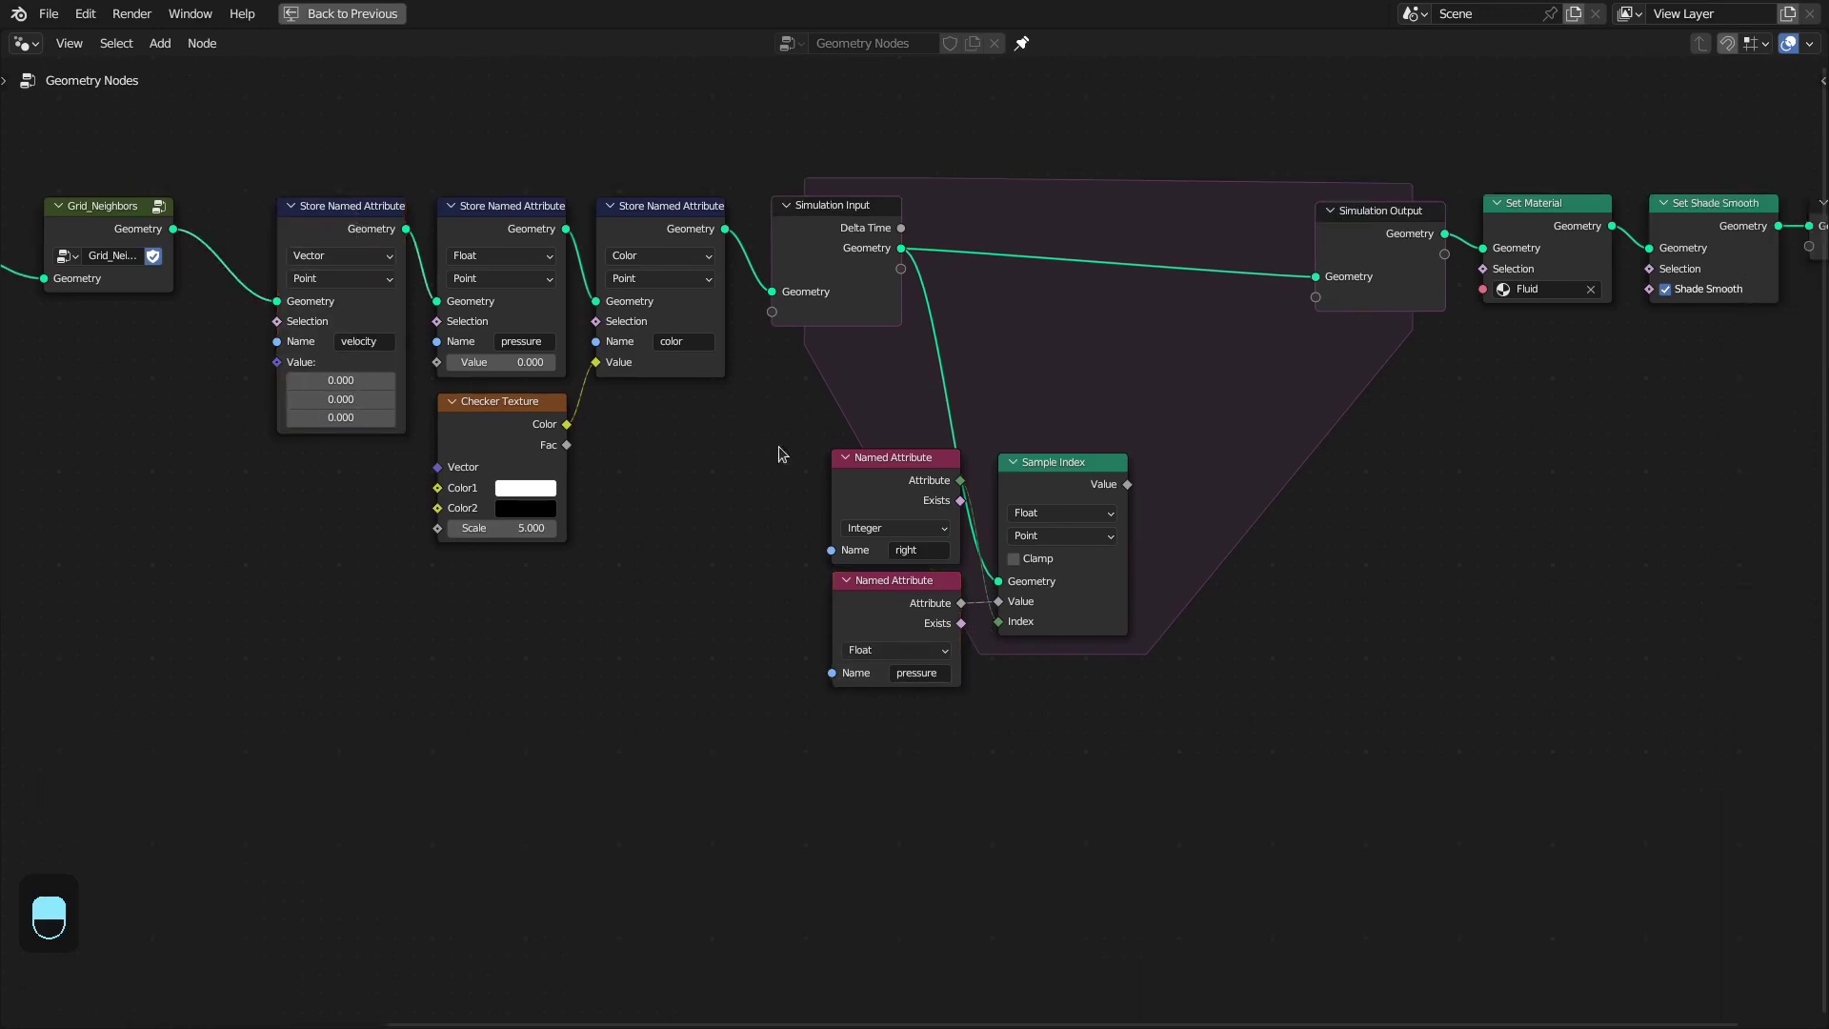
# Bring up the node group list to add Sample_Pressure_Velocity for the neighbor pressures
pyautogui.press('shift+a')
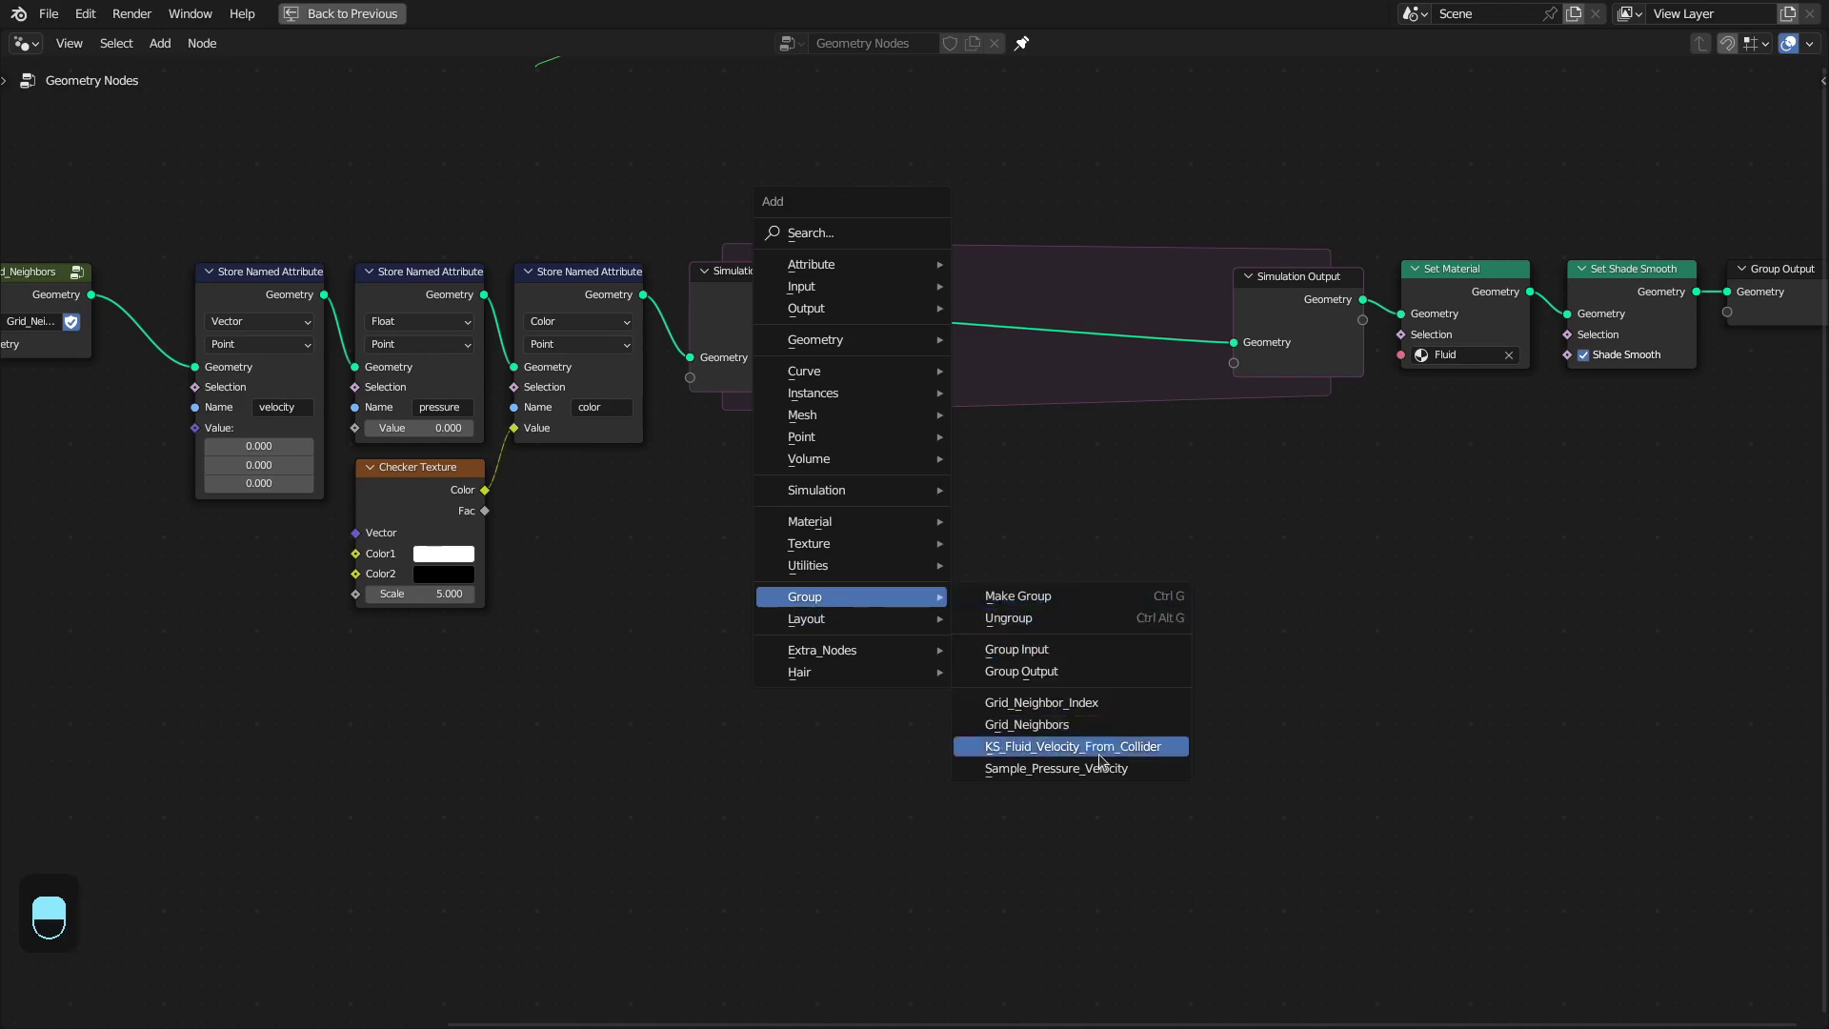
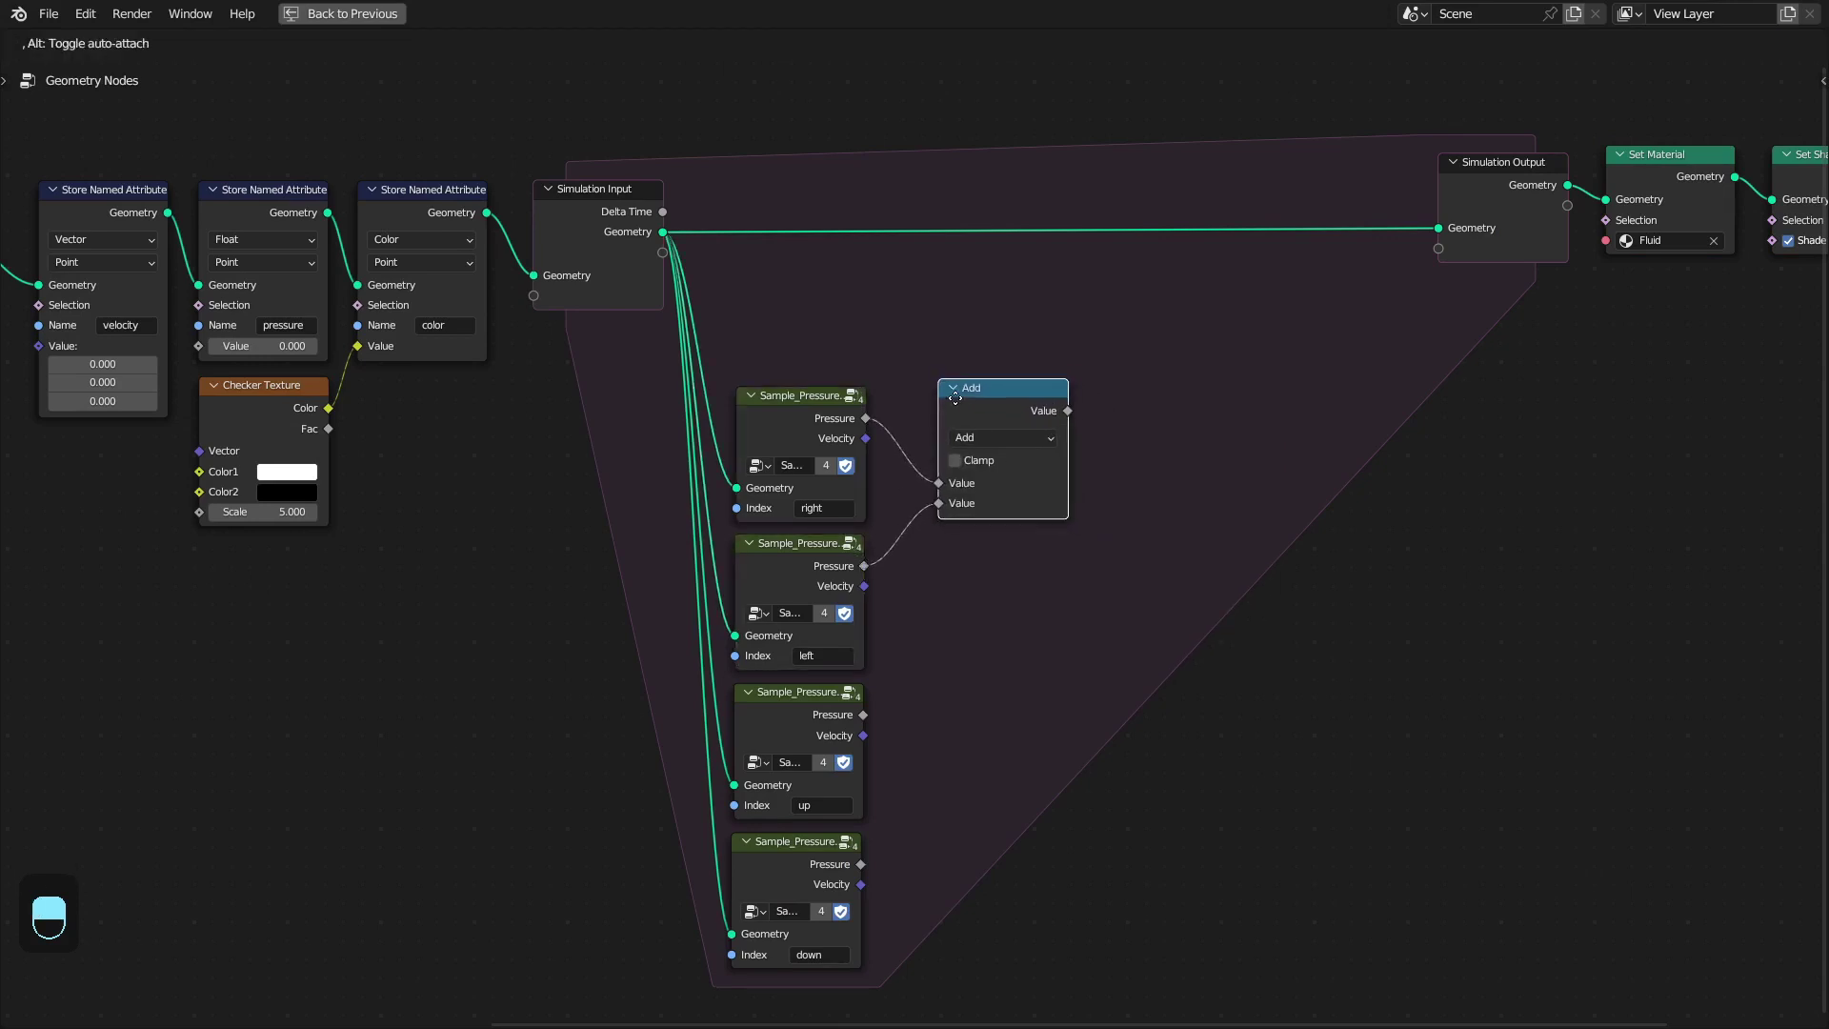
# Duplicate the Add node twice to chain the four neighbor pressures into sums
pyautogui.click(984, 399)
pyautogui.middleClick(984, 399)
pyautogui.rightClick(984, 399)
pyautogui.press('shift+d')
pyautogui.moveTo(1060, 420); pyautogui.dragTo(1075, 468)
pyautogui.click(1139, 408)
pyautogui.press('shift+d')
pyautogui.click(1312, 624)
pyautogui.middleClick(1312, 624)
pyautogui.rightClick(1312, 624)
# Divide the summed pressures by 4 and frame the averaging nodes labelled Rule 1
pyautogui.press('ctrl+z')
pyautogui.moveTo(896, 466); pyautogui.dragTo(1048, 496)
pyautogui.press('shift+d')
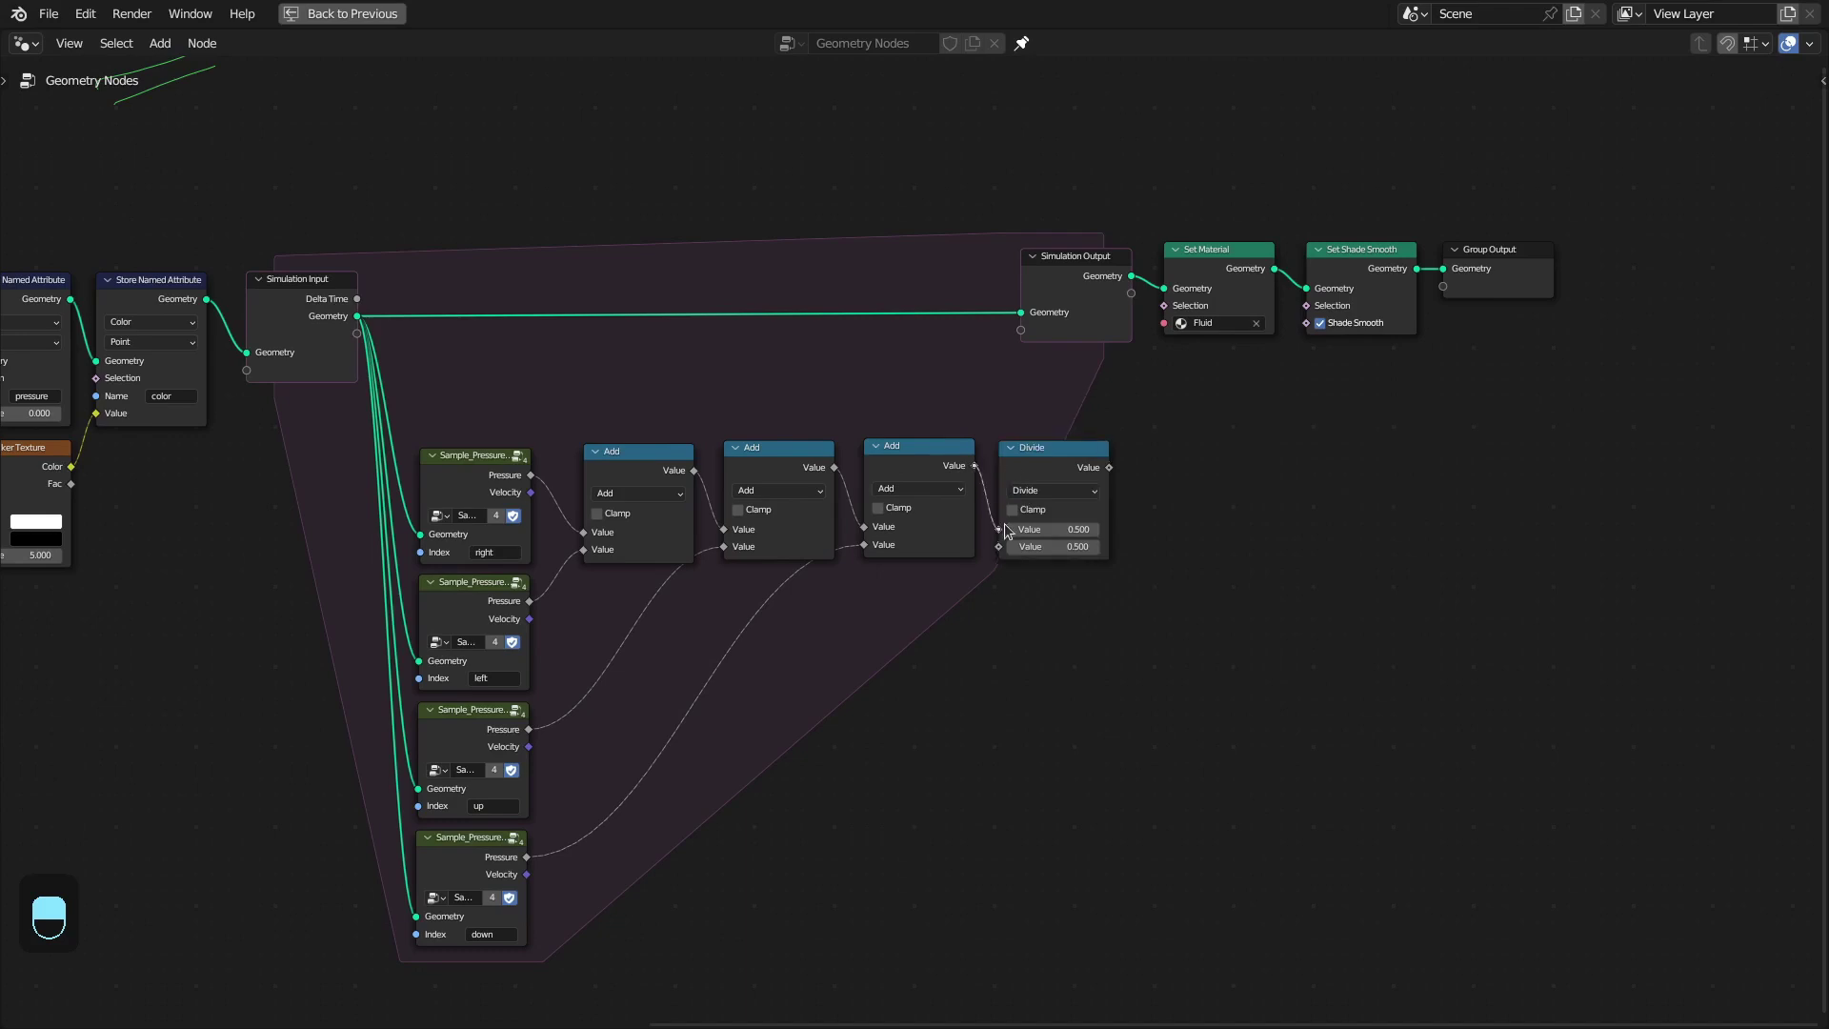
pyautogui.click(1738, 402)
pyautogui.press('s')
pyautogui.middleClick(1355, 364)
pyautogui.rightClick(1355, 364)
pyautogui.press('ctrl+j')
pyautogui.press('F2')
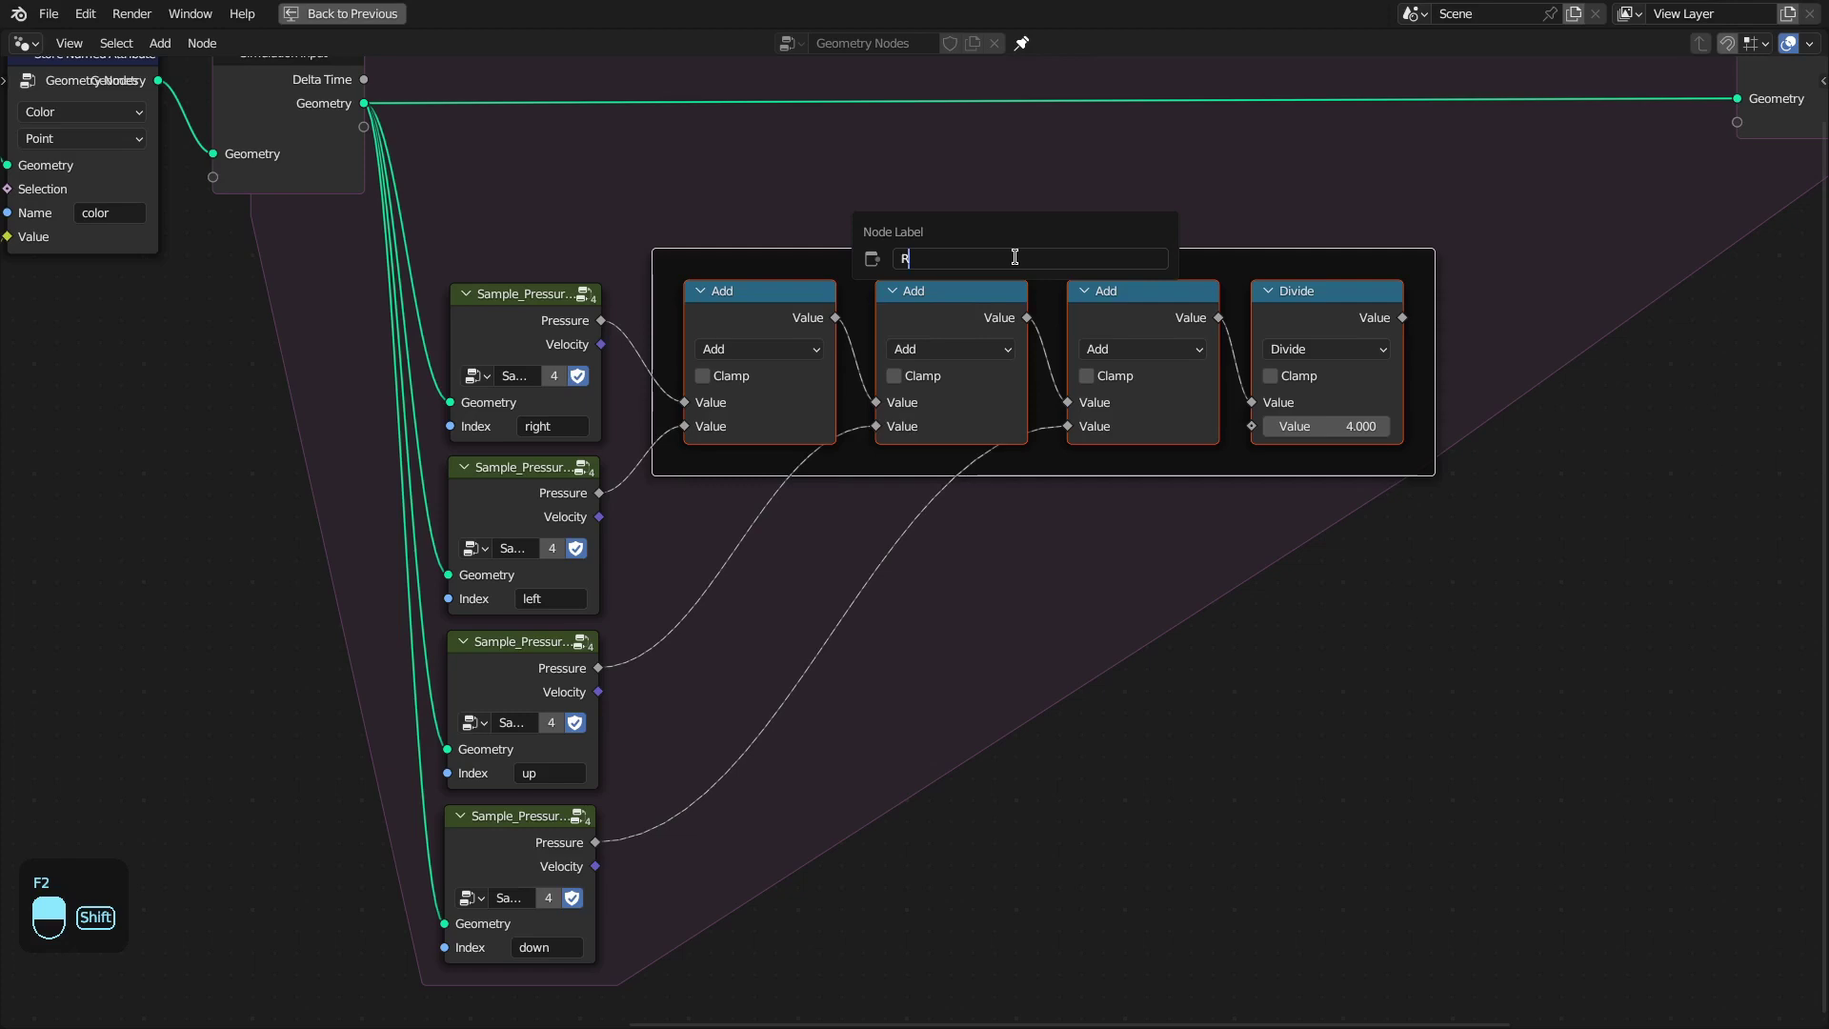
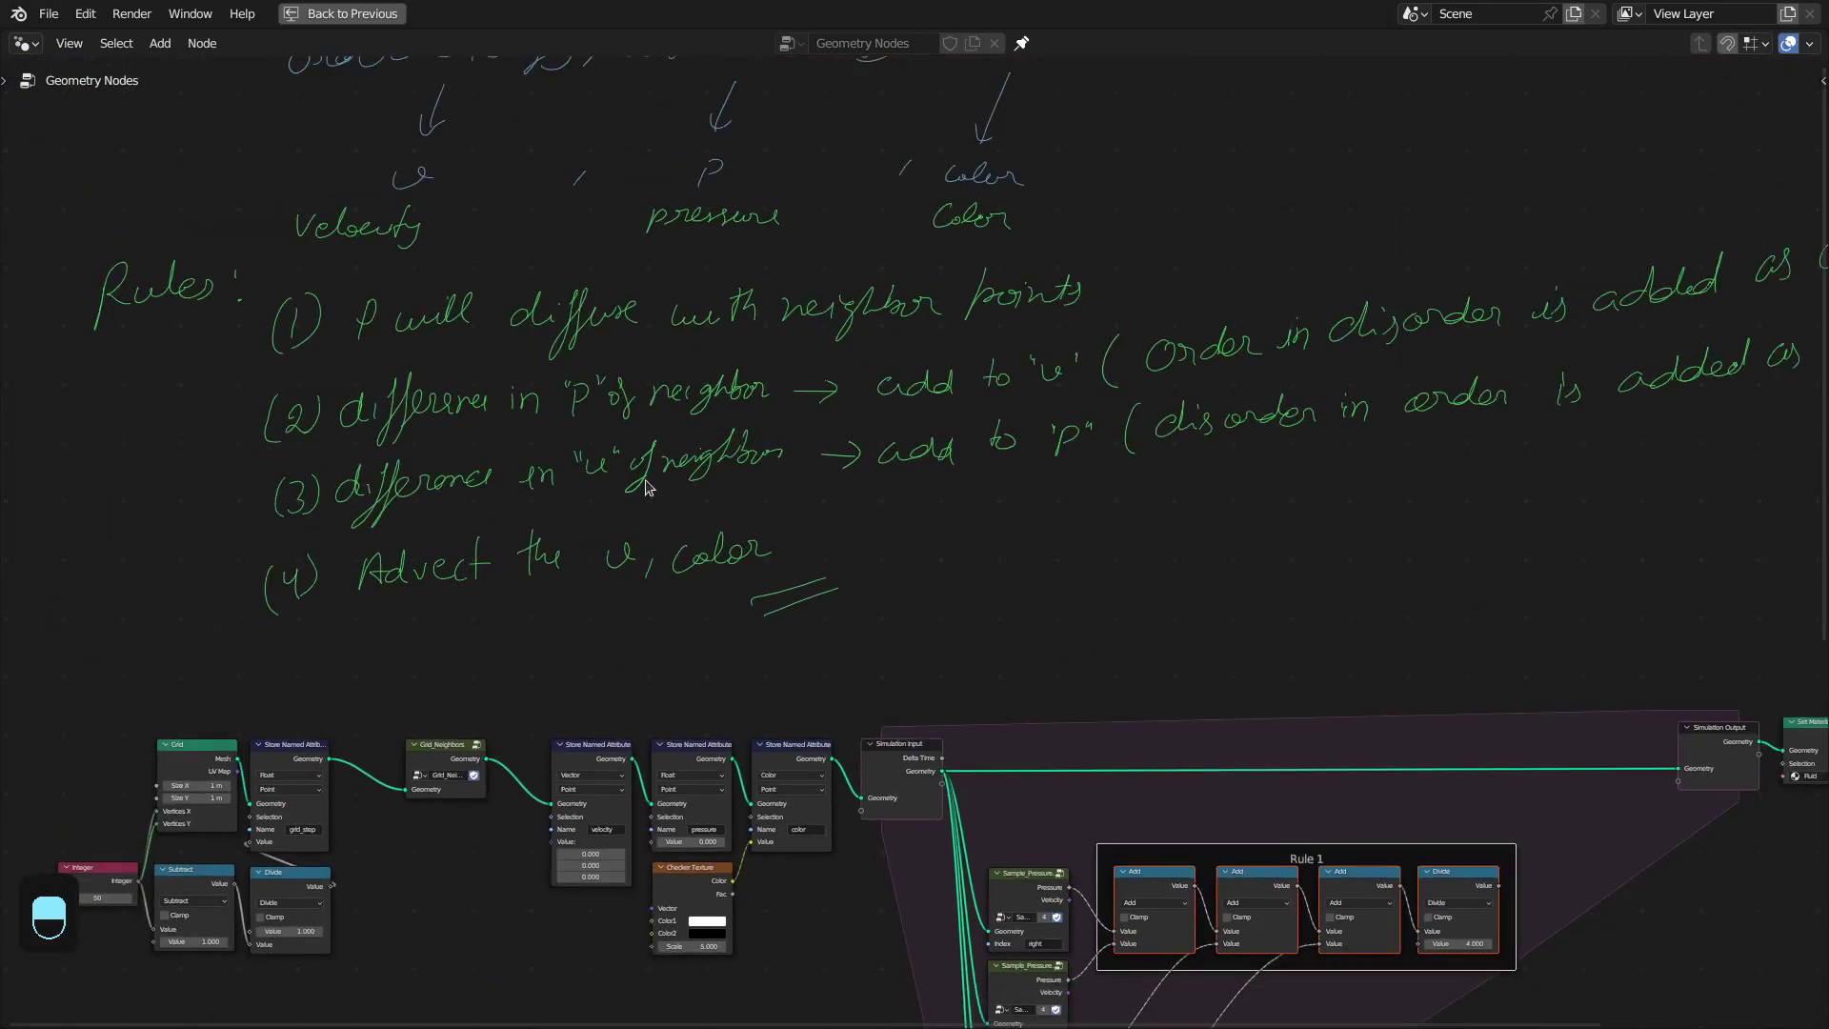
# Build two Subtract nodes for the right-left and up-down pressure differences
pyautogui.moveTo(908, 471); pyautogui.dragTo(917, 538)
pyautogui.moveTo(908, 471); pyautogui.dragTo(782, 448)
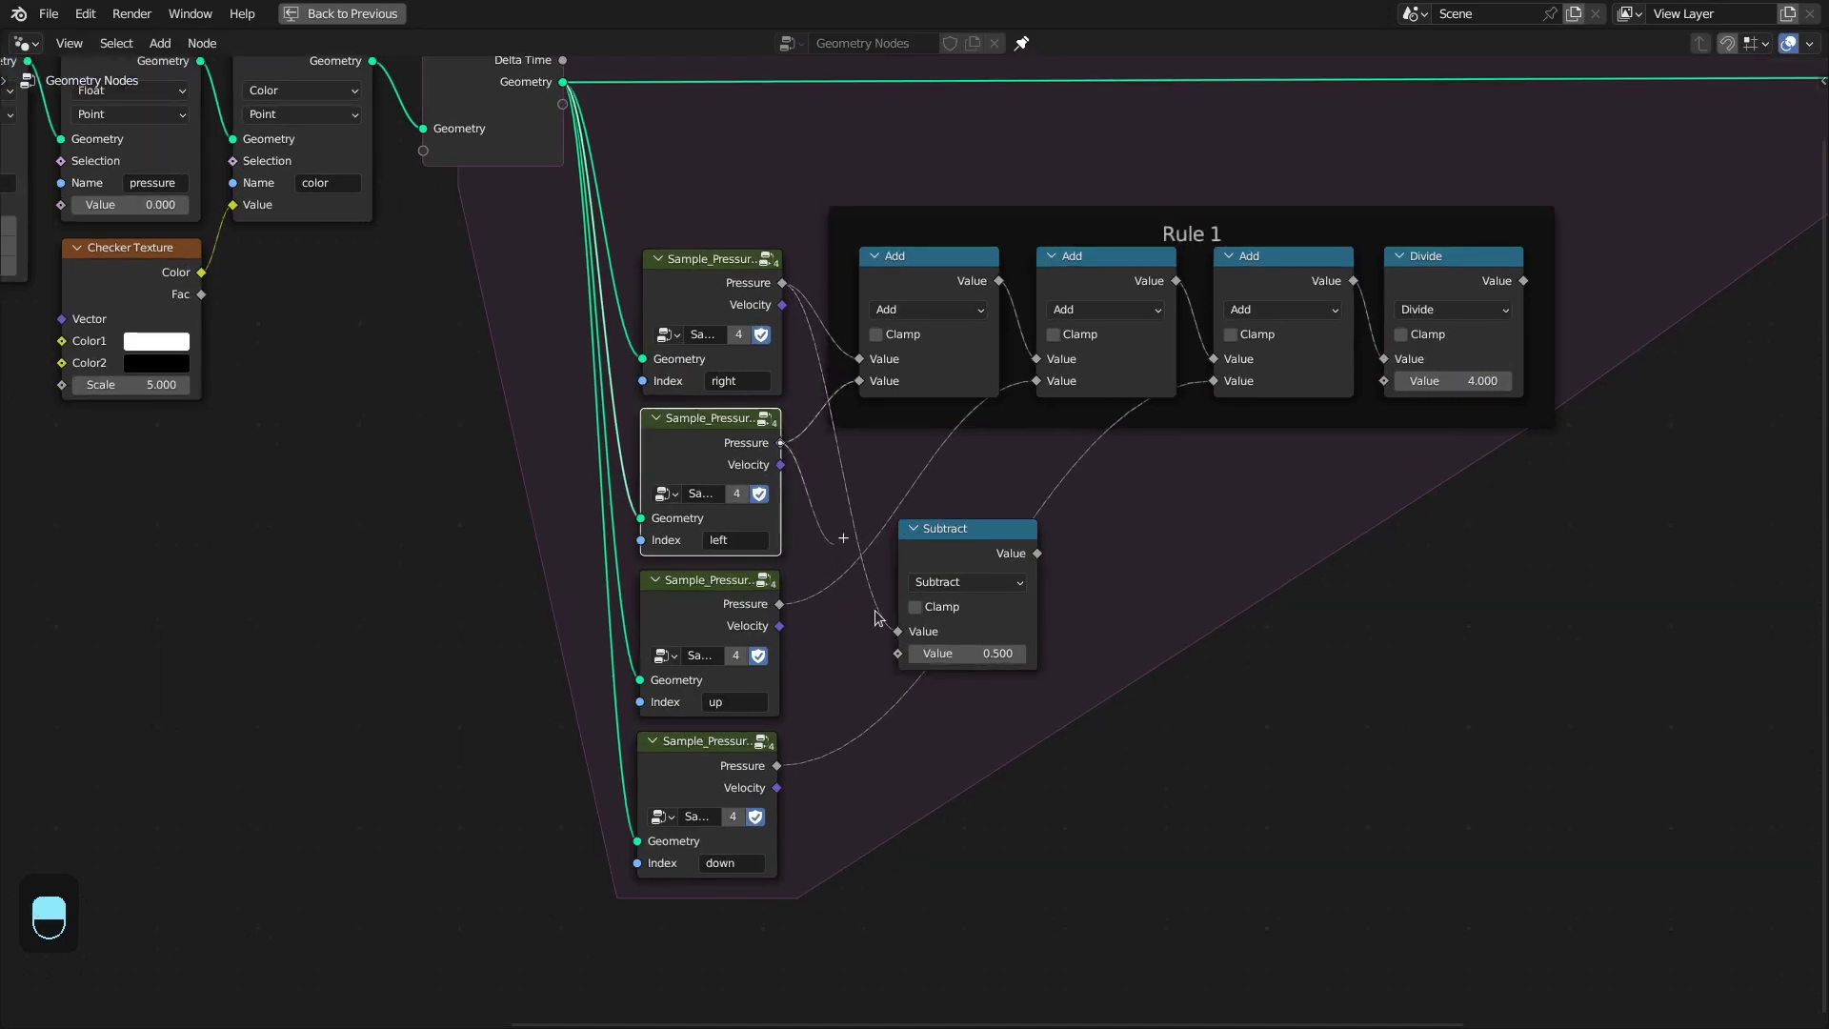
pyautogui.press('ctrl+shift+d')
pyautogui.moveTo(911, 681); pyautogui.dragTo(848, 708)
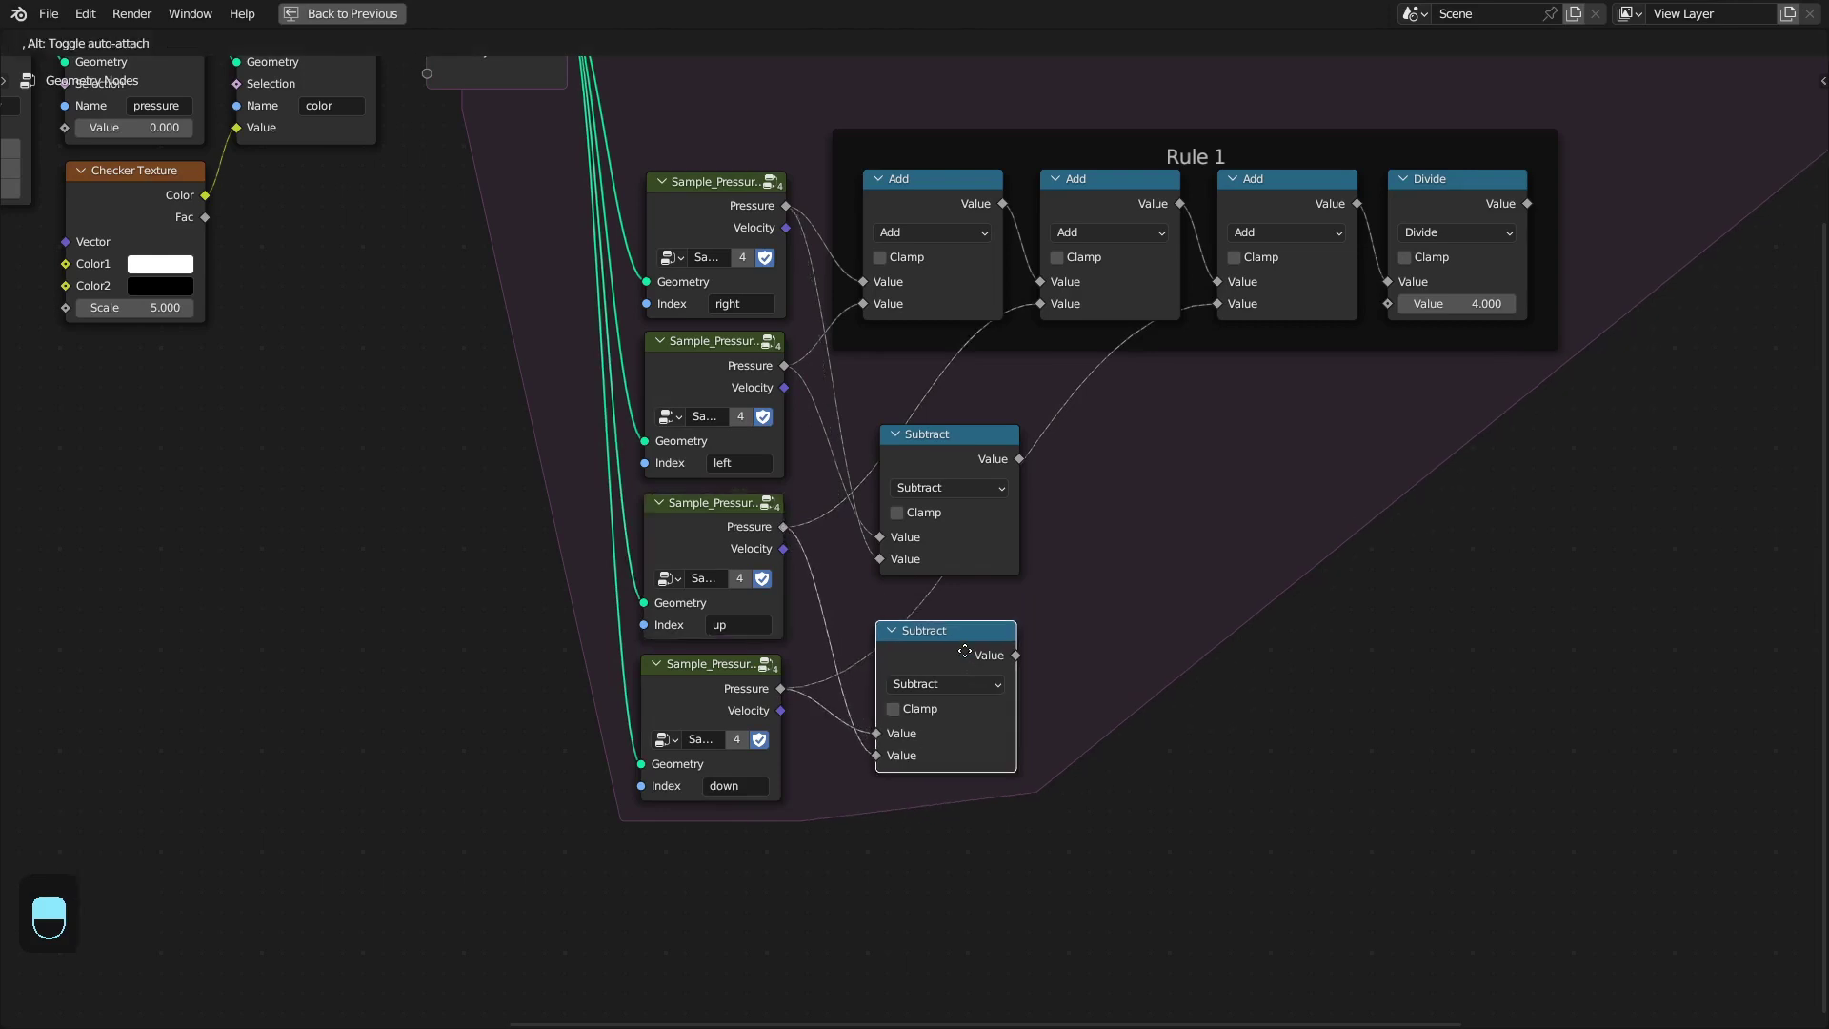
pyautogui.moveTo(962, 657); pyautogui.dragTo(889, 663)
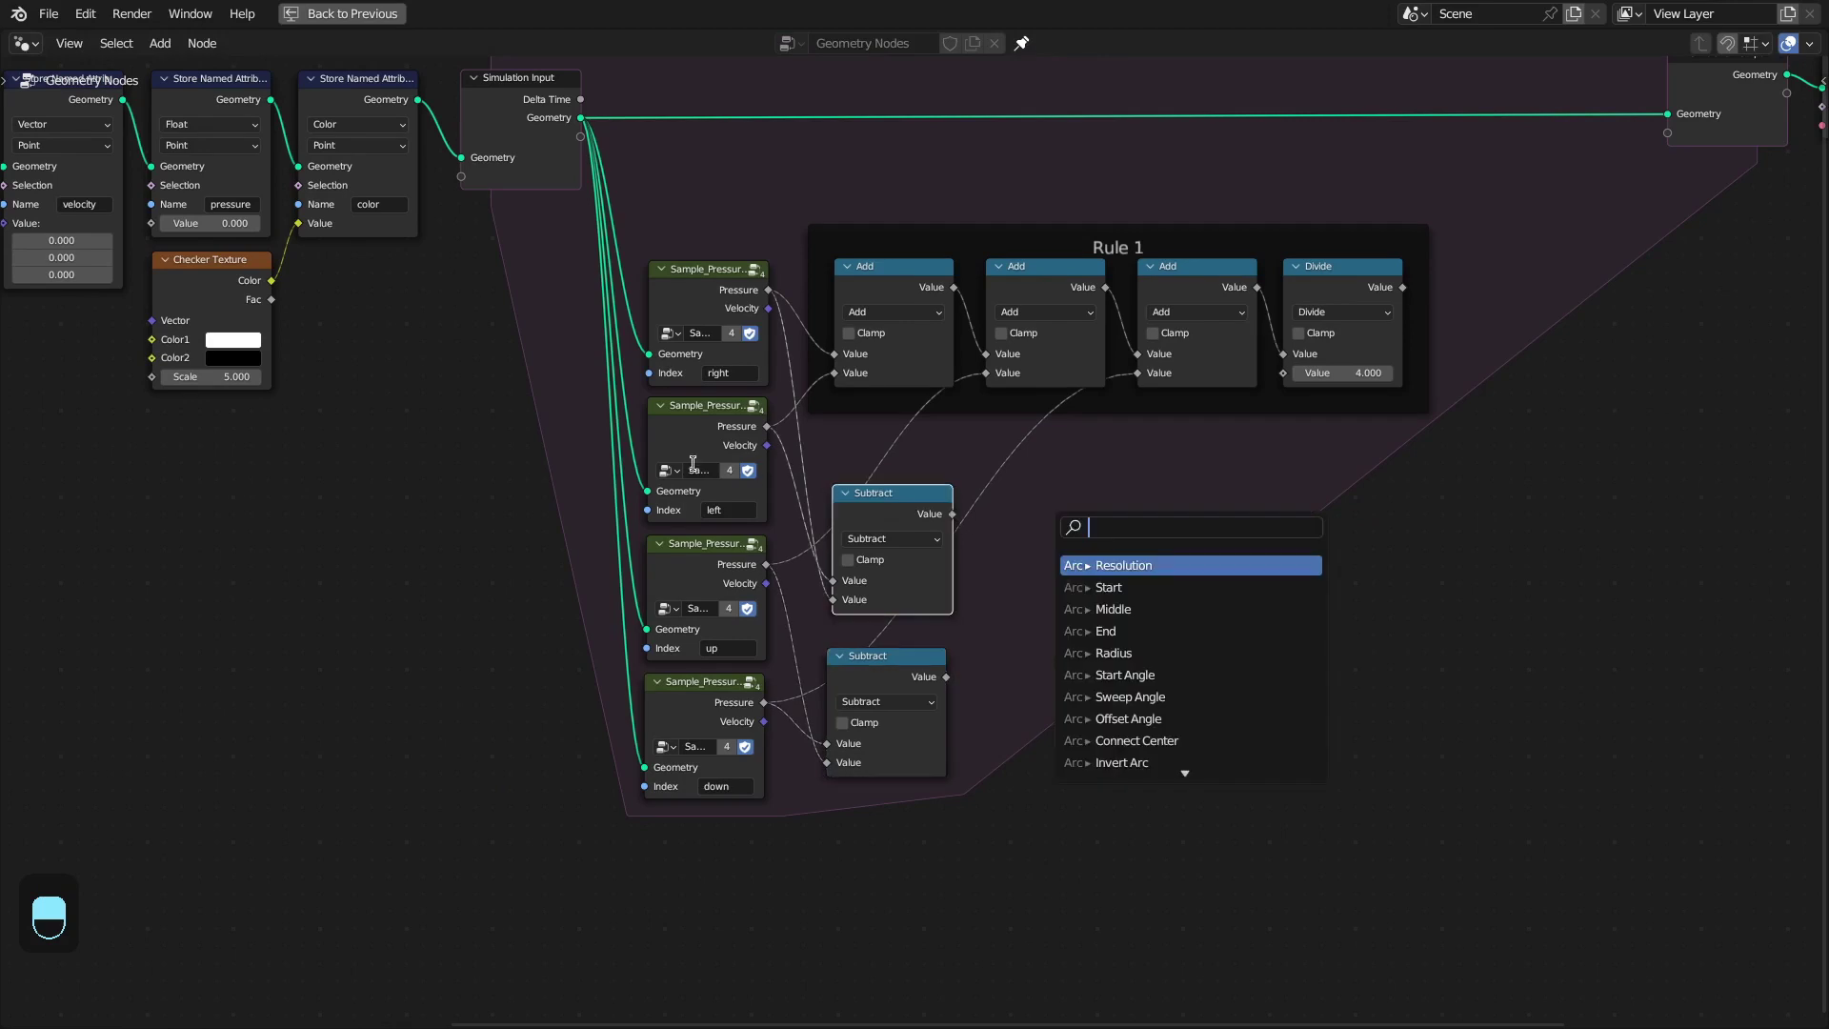
pyautogui.moveTo(721, 405); pyautogui.dragTo(1018, 525)
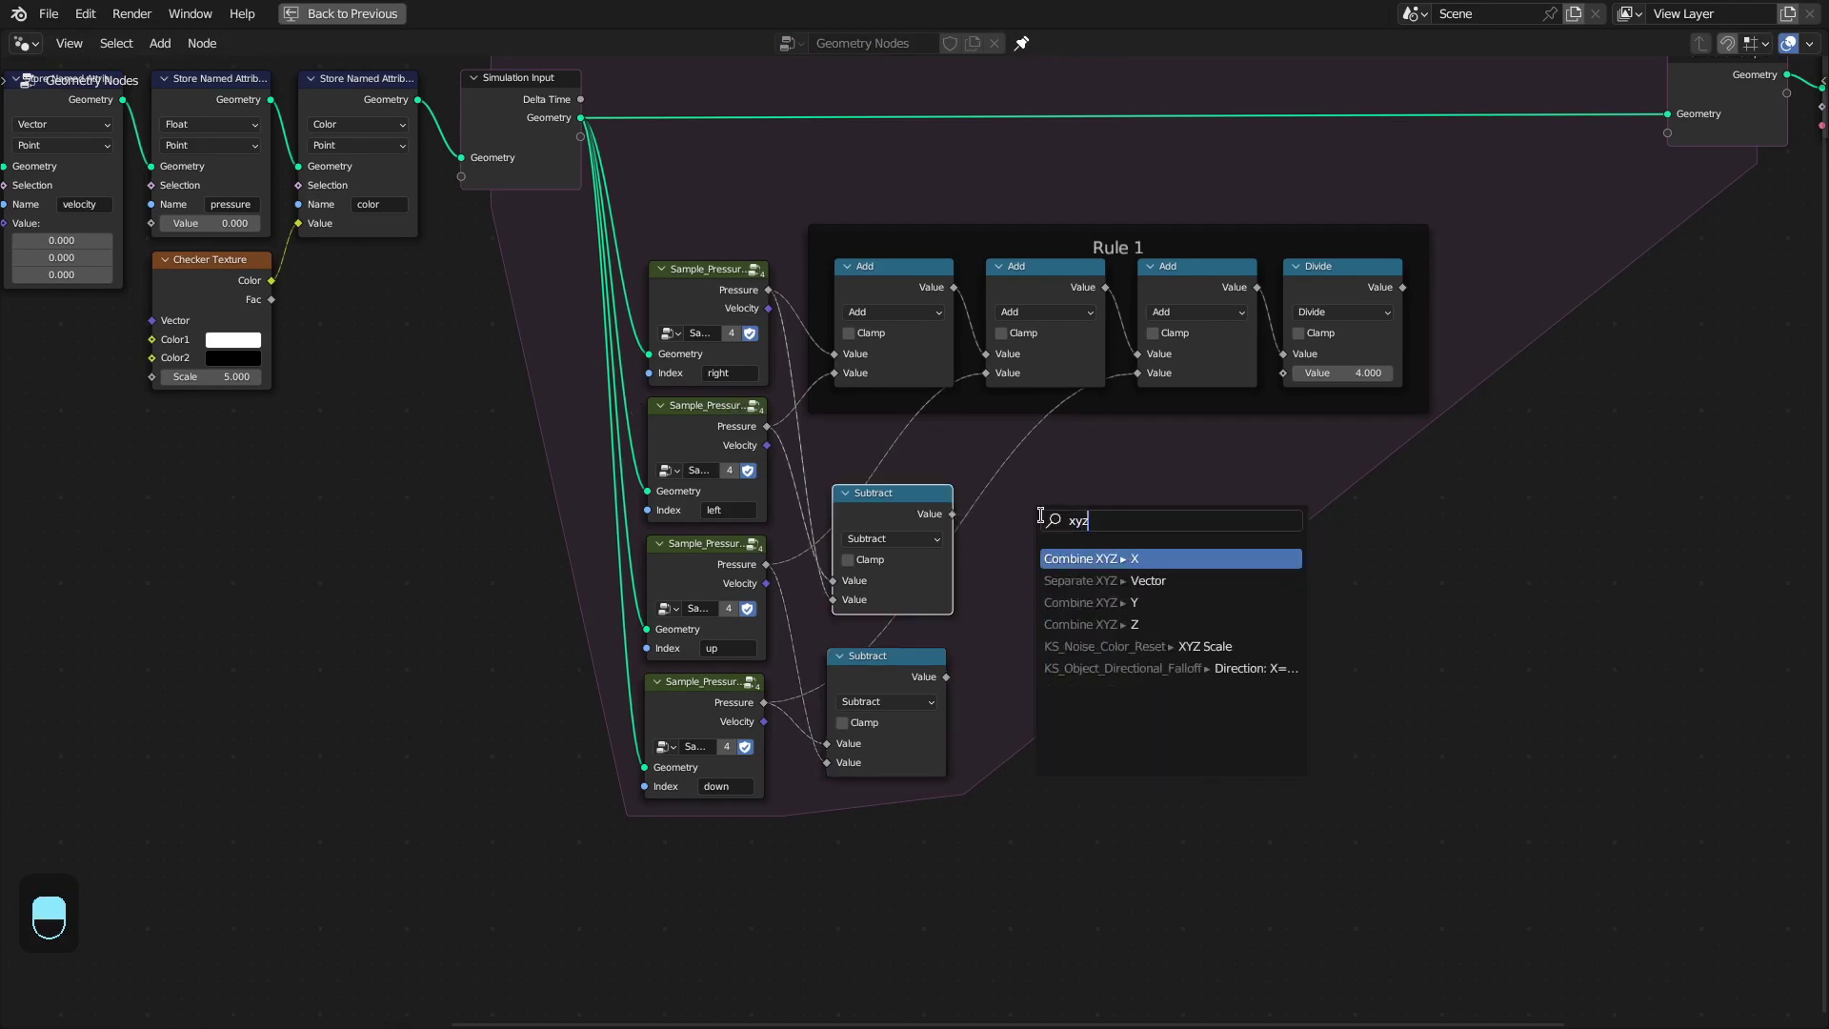
# Combine the differences into a Combine XYZ vector, divide it, and frame the nodes as Rule 2
pyautogui.click(942, 640)
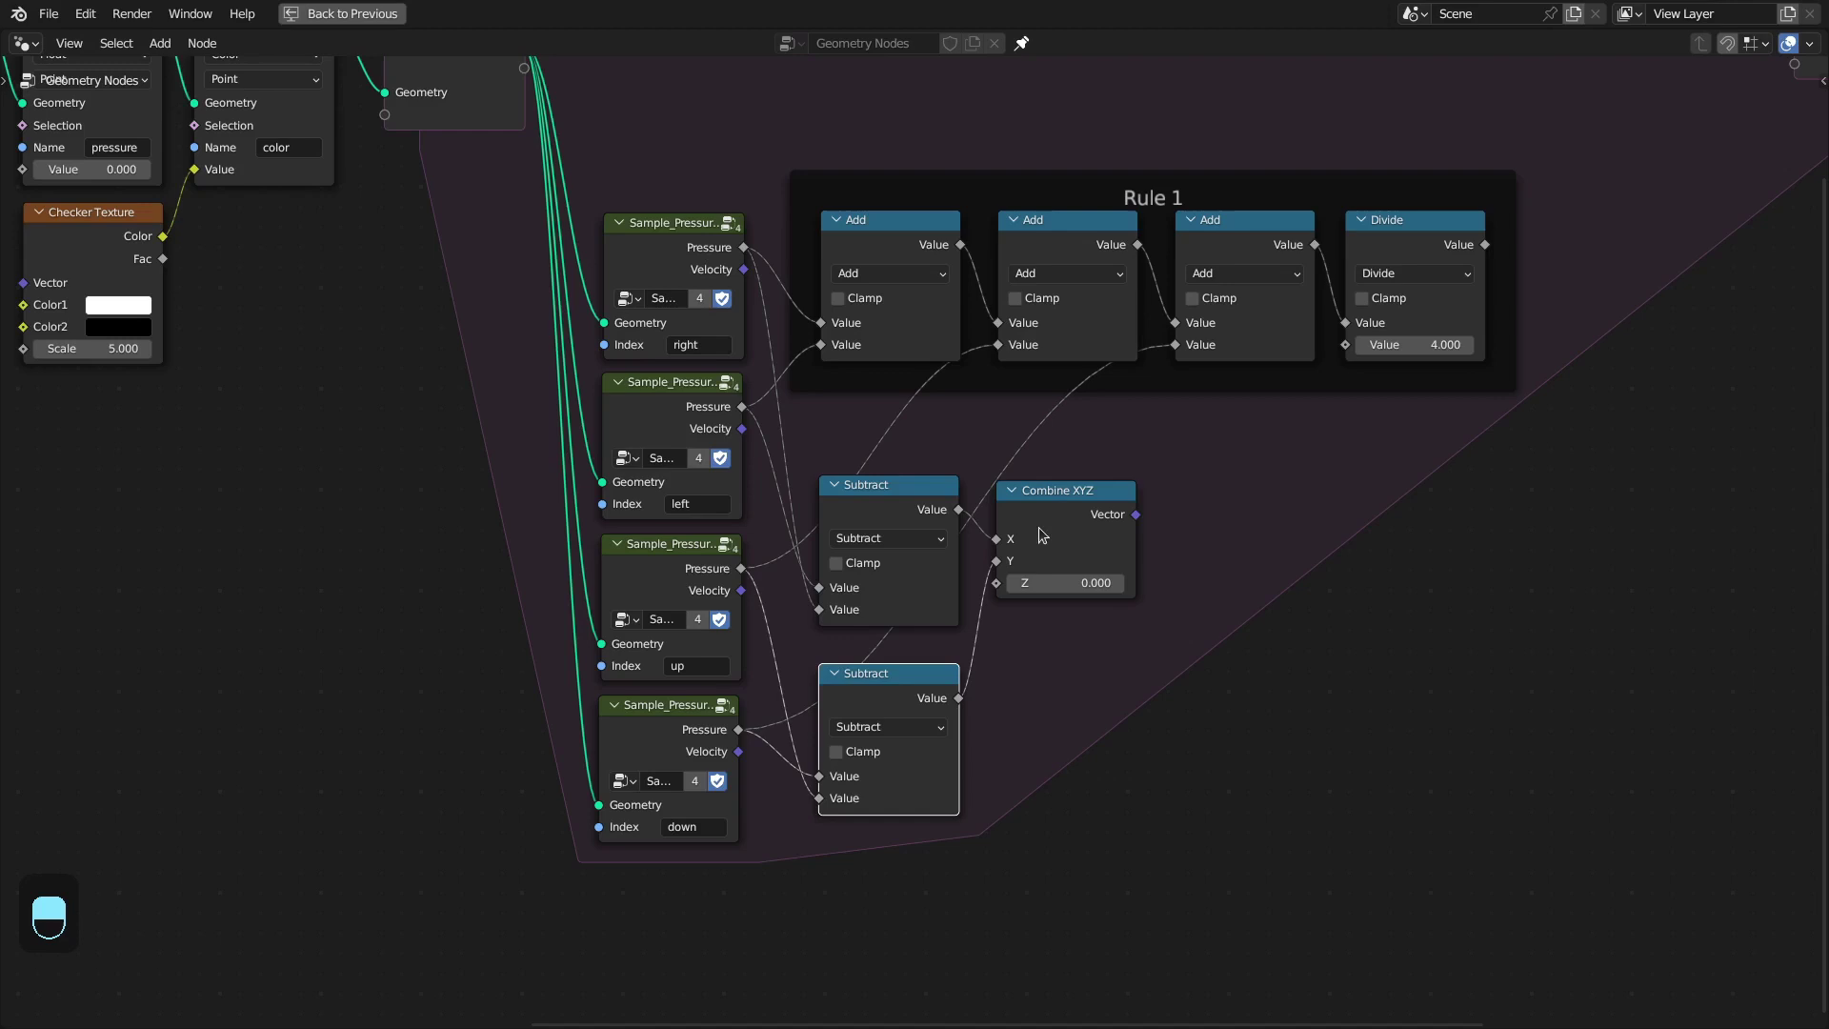
pyautogui.click(1078, 508)
pyautogui.rightClick(1078, 508)
pyautogui.moveTo(1078, 509); pyautogui.dragTo(1136, 518)
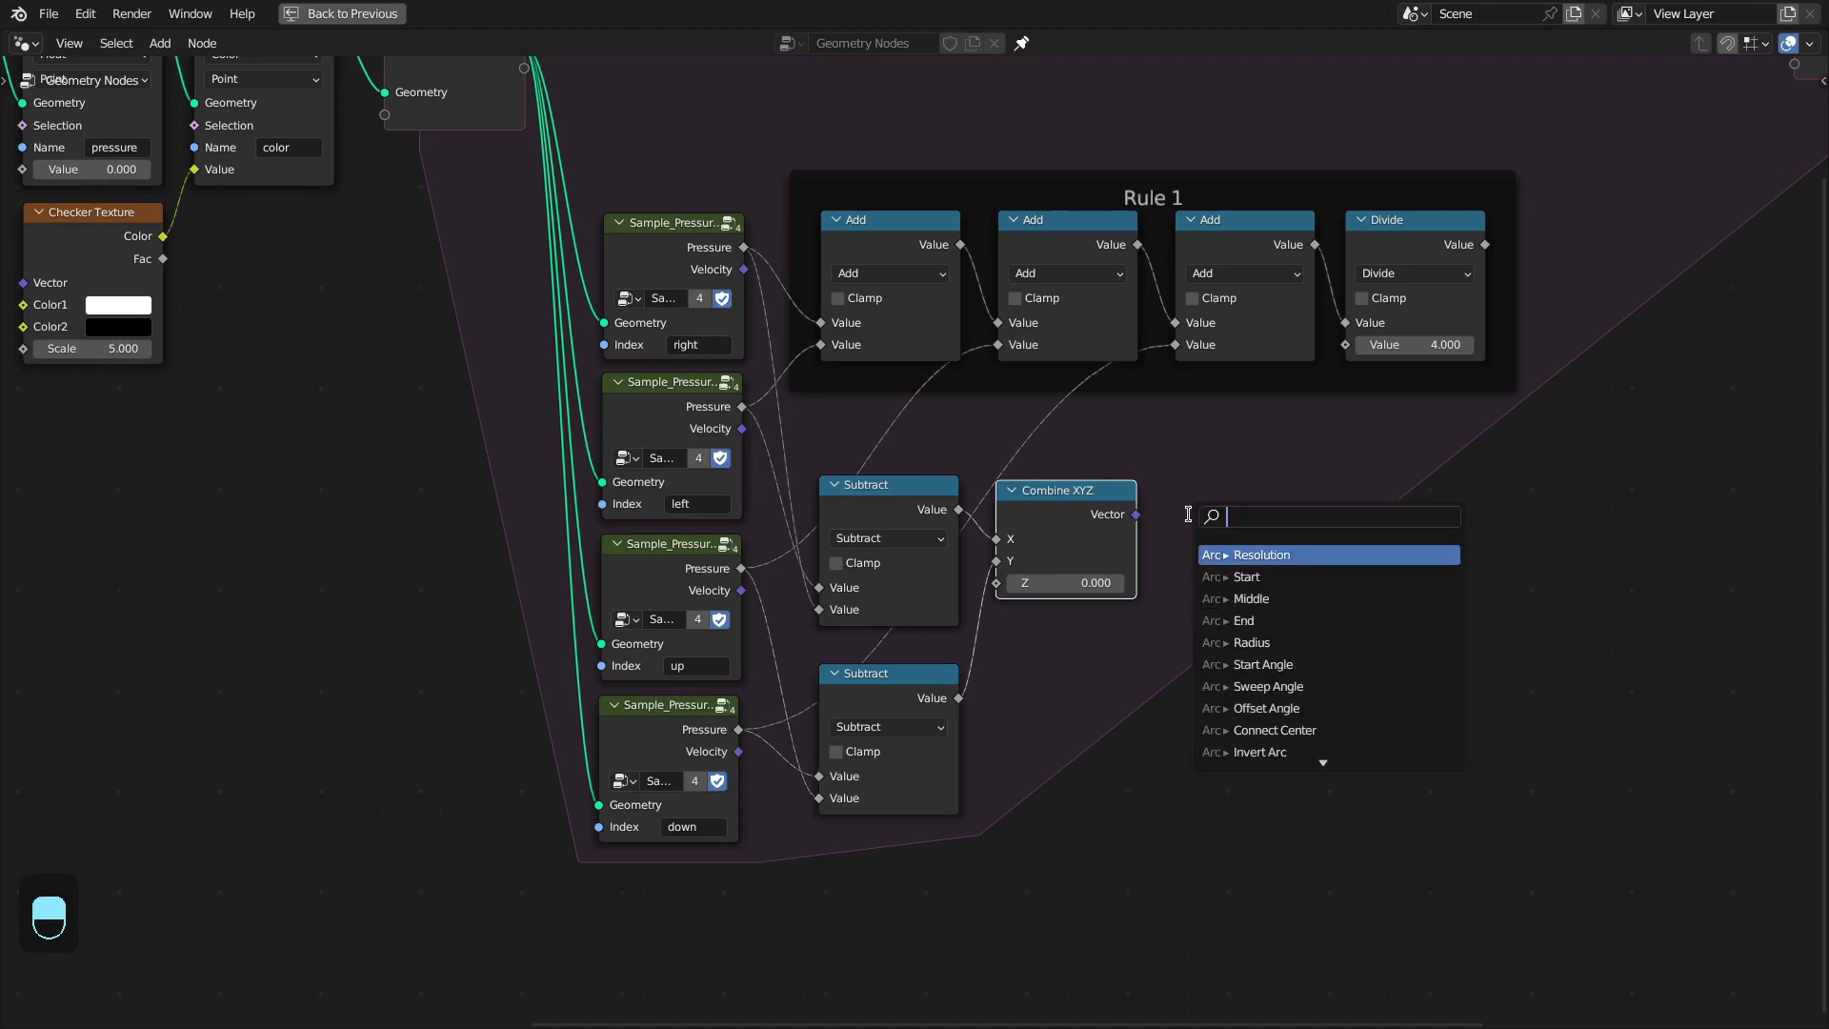
pyautogui.moveTo(1240, 574); pyautogui.dragTo(1162, 724)
pyautogui.press('ctrl+j')
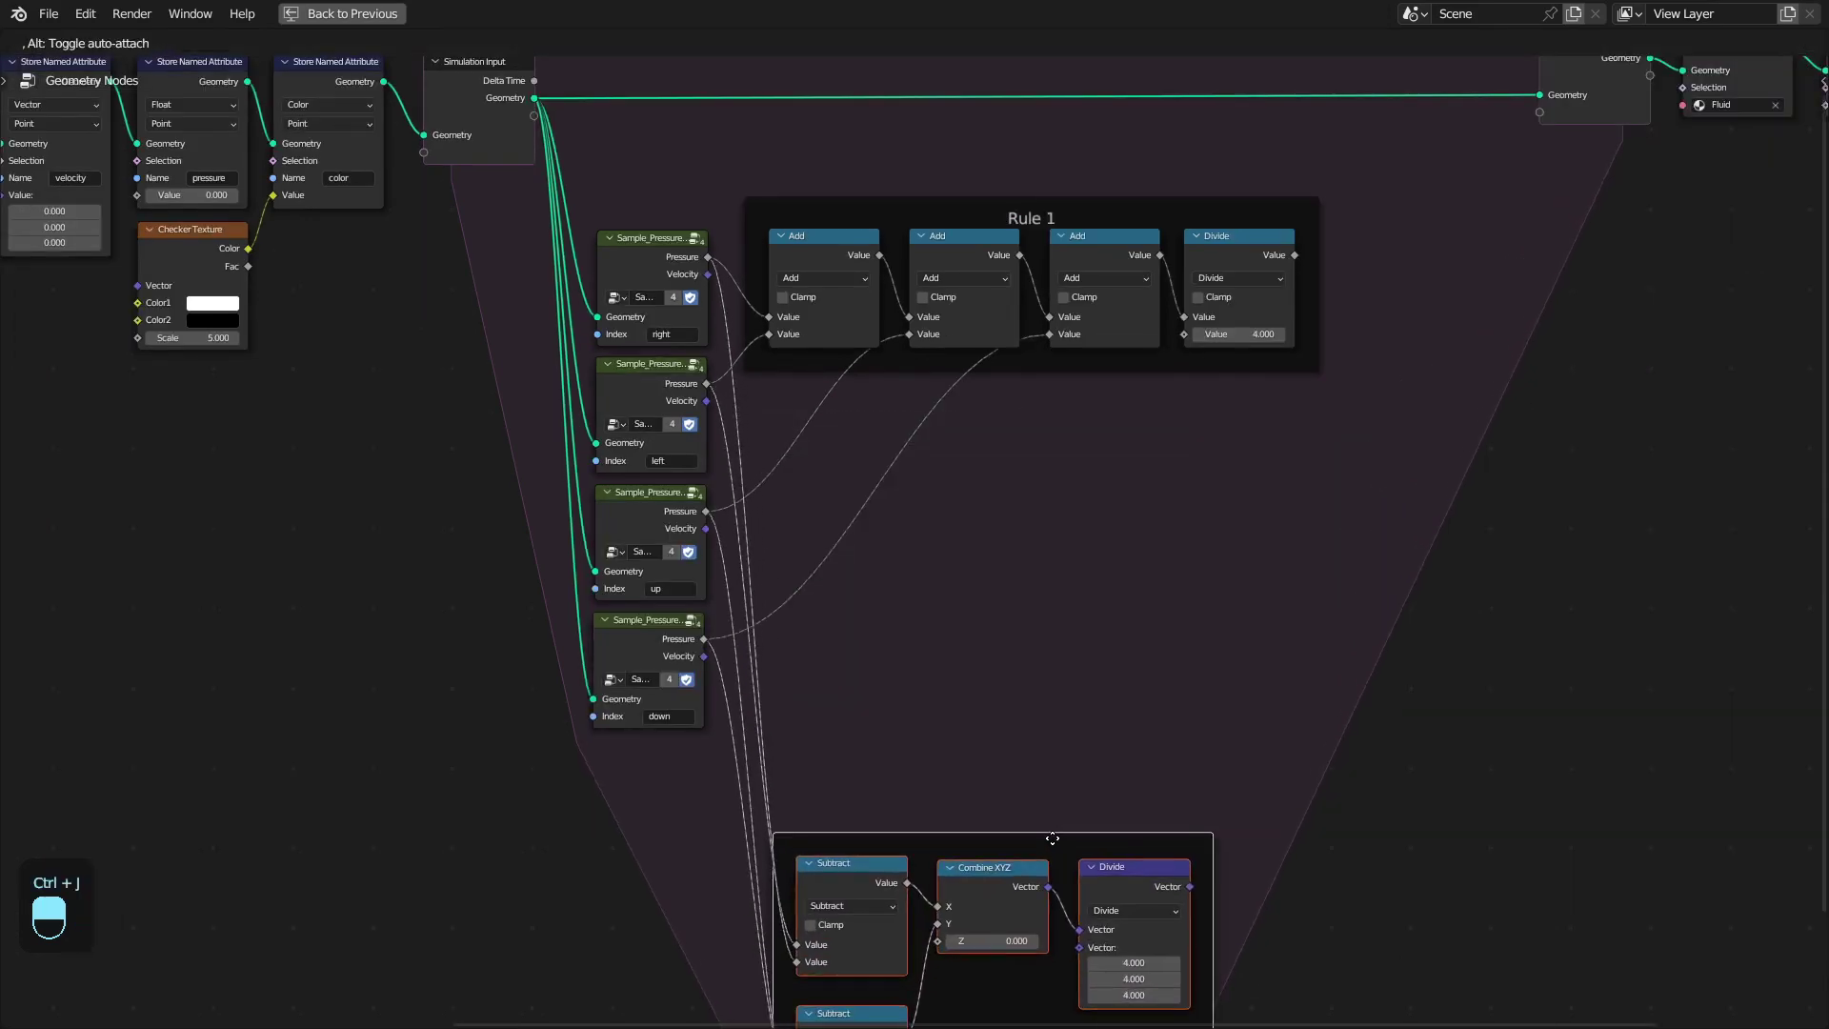
pyautogui.press('F2')
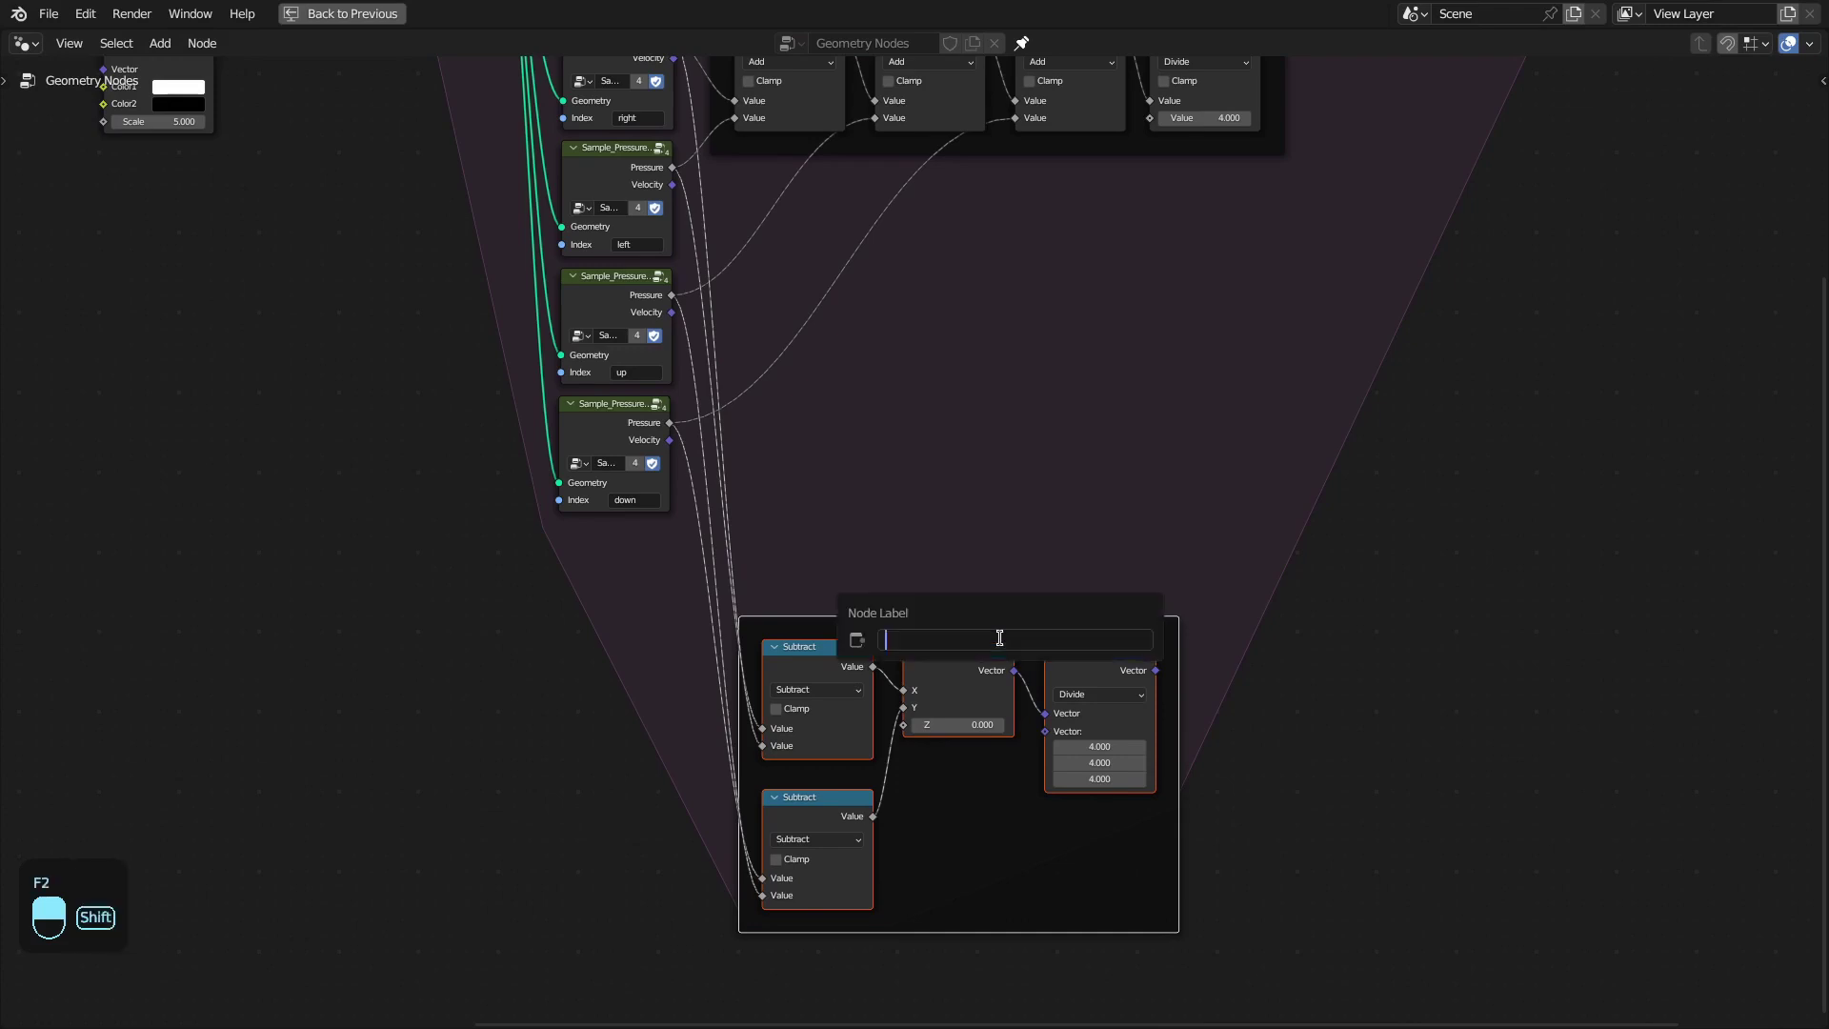
pyautogui.moveTo(1135, 435); pyautogui.dragTo(815, 446)
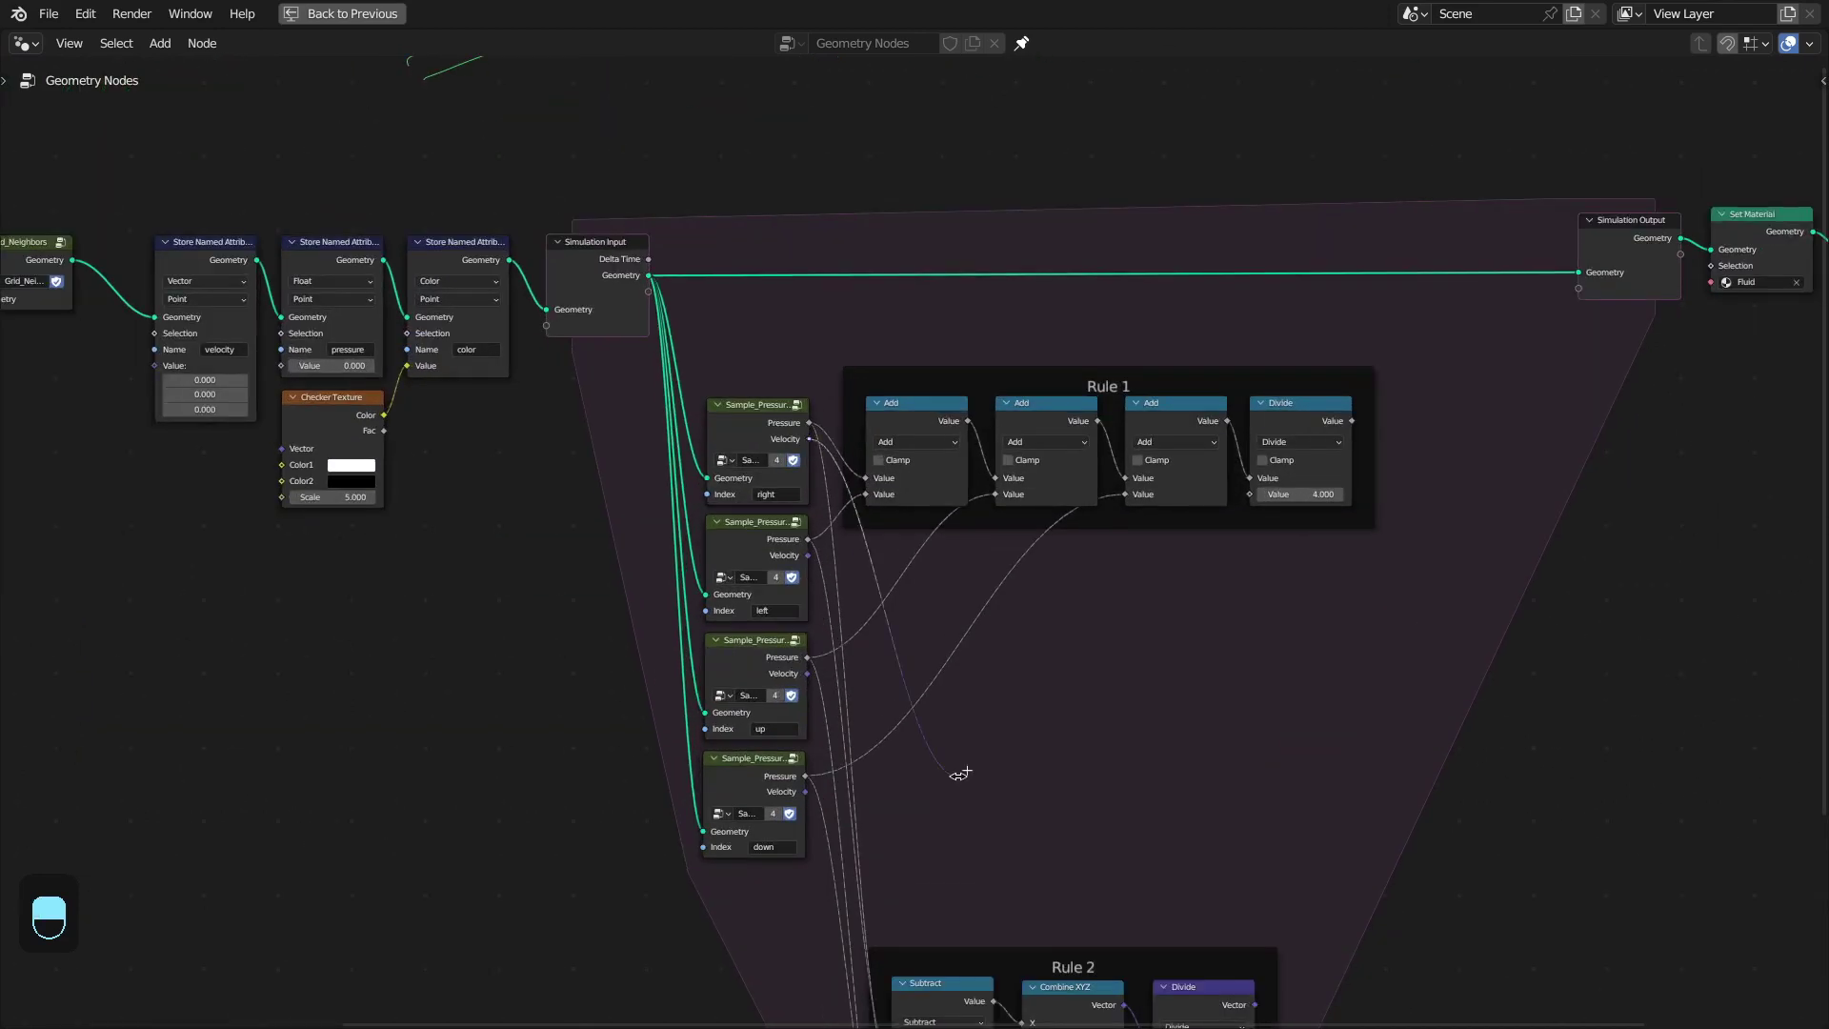
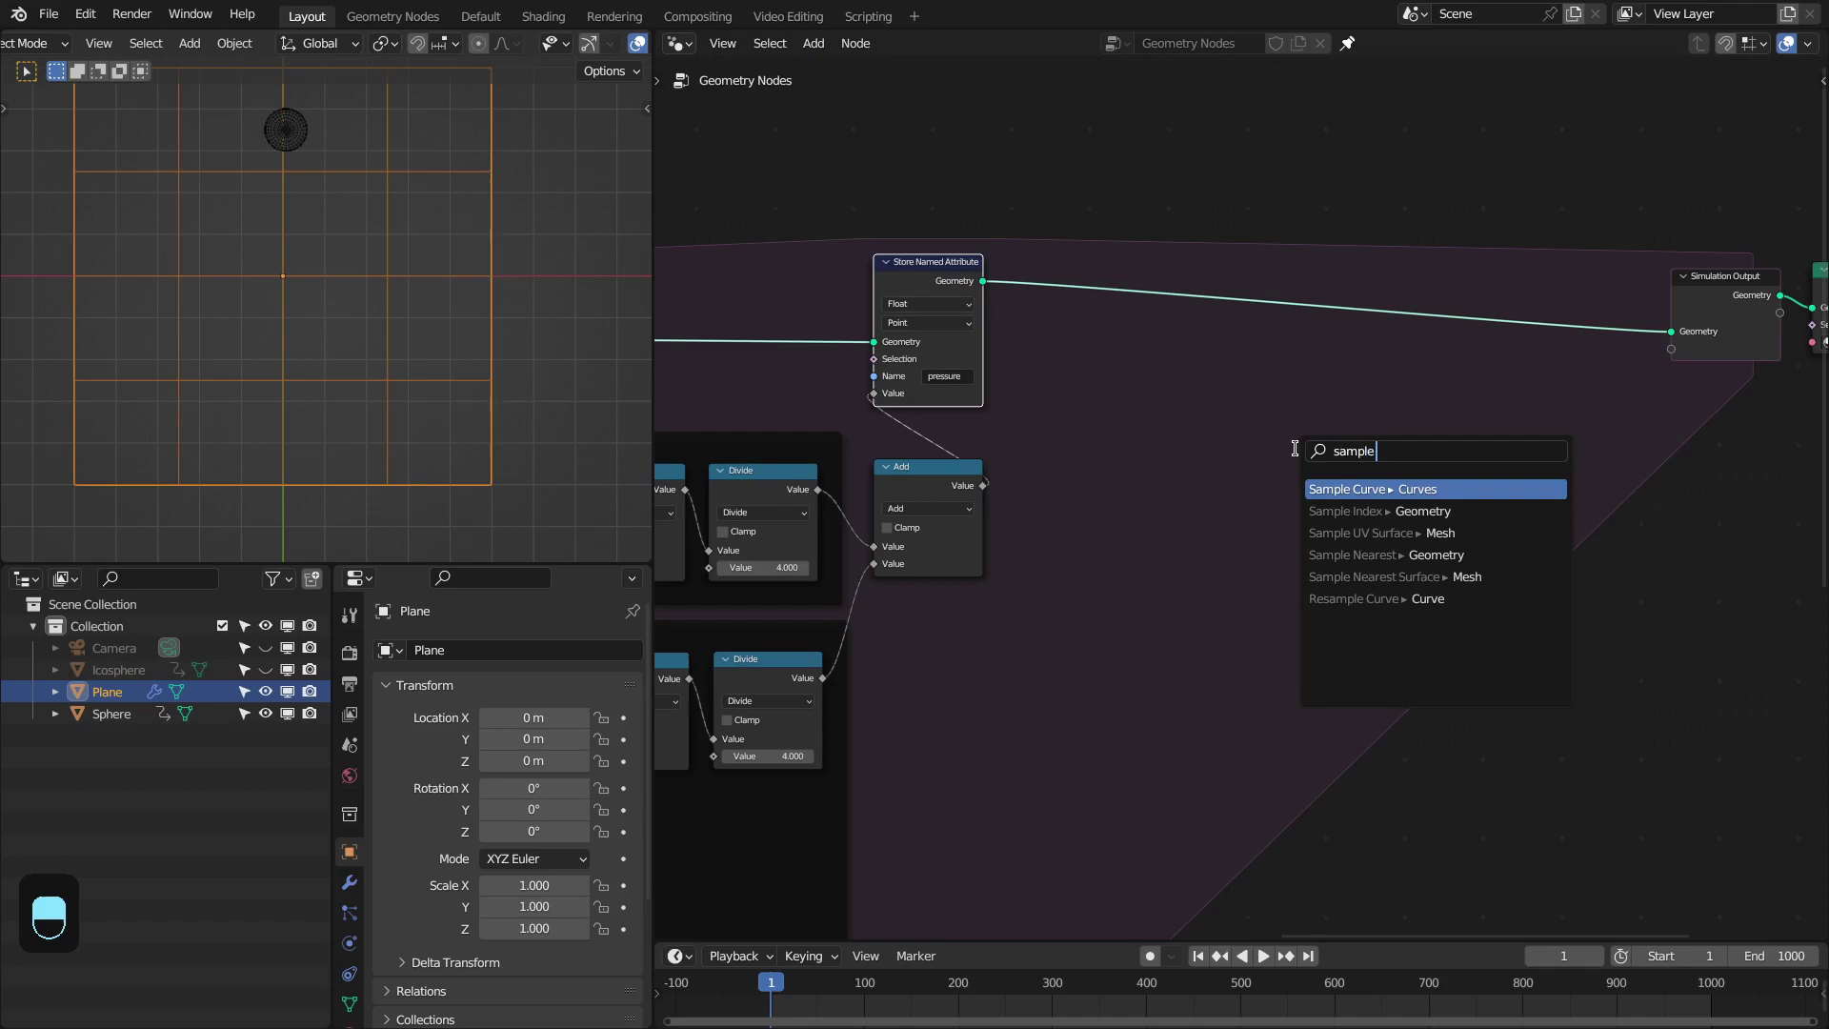
# Add Sample Nearest Surface set to Vector, sampled at Position minus a Scale of velocity
pyautogui.press('Down')
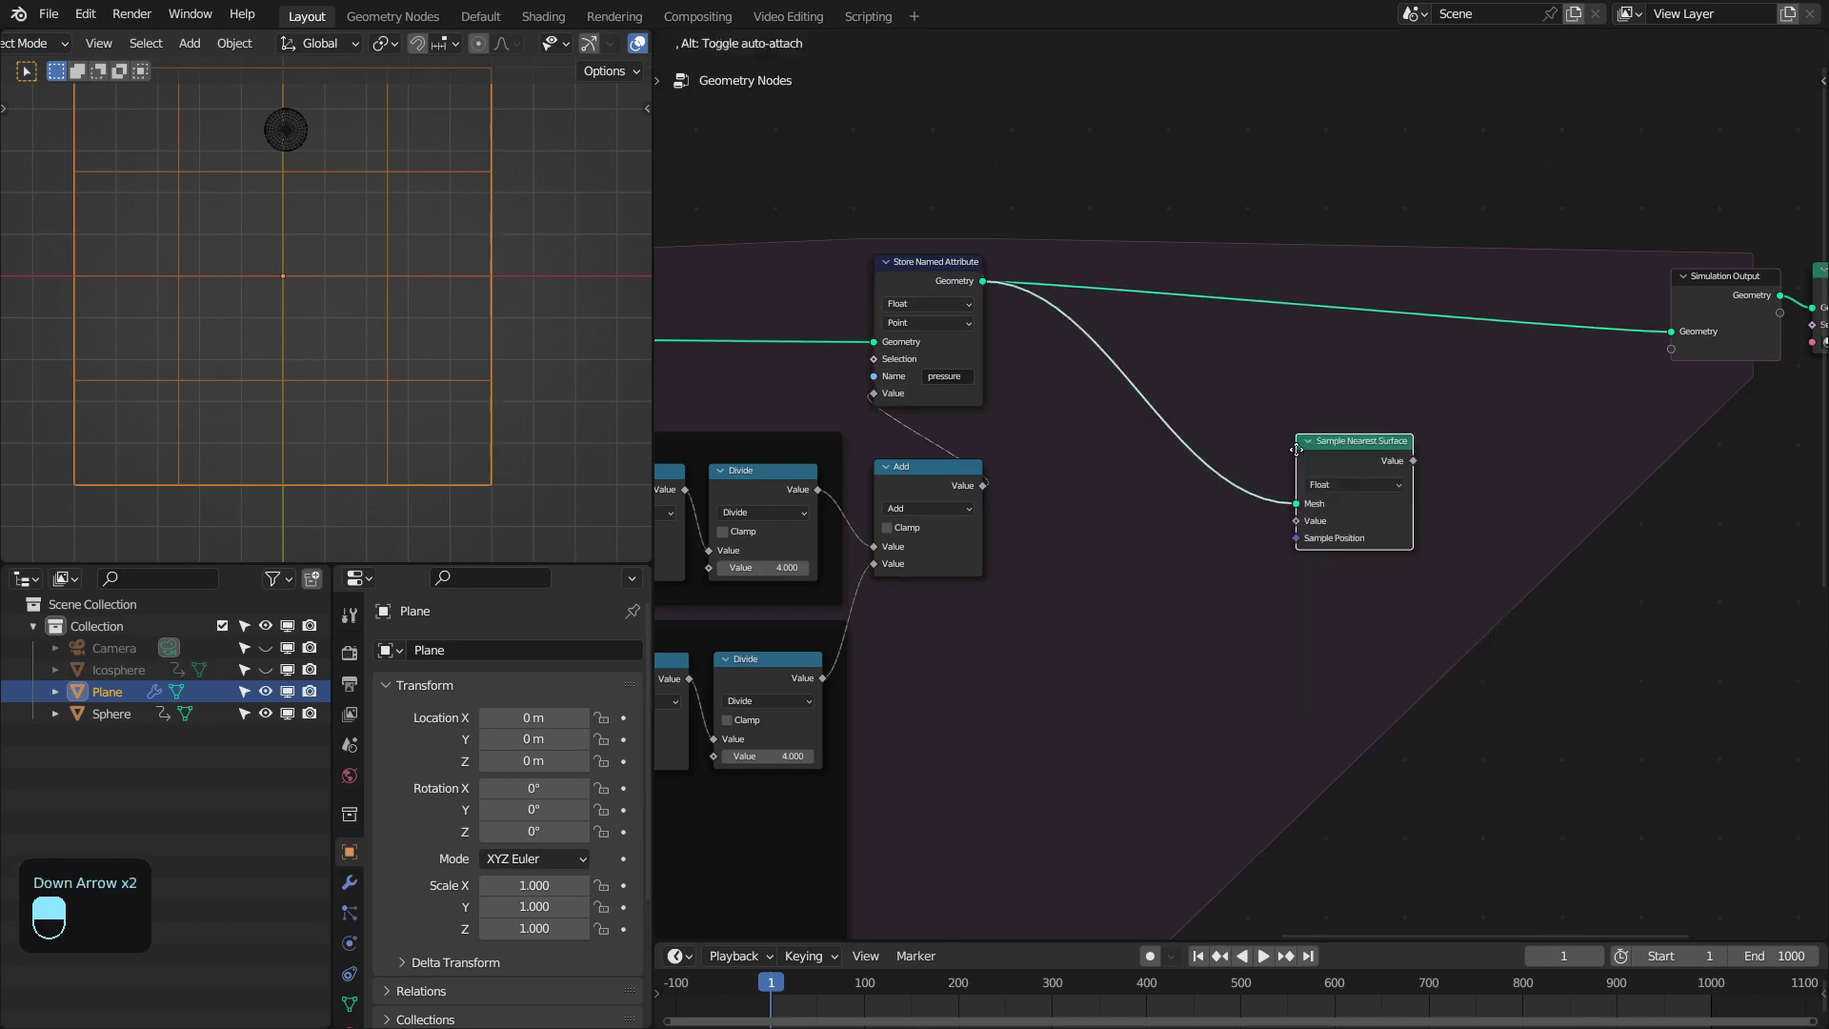
pyautogui.click(1256, 464)
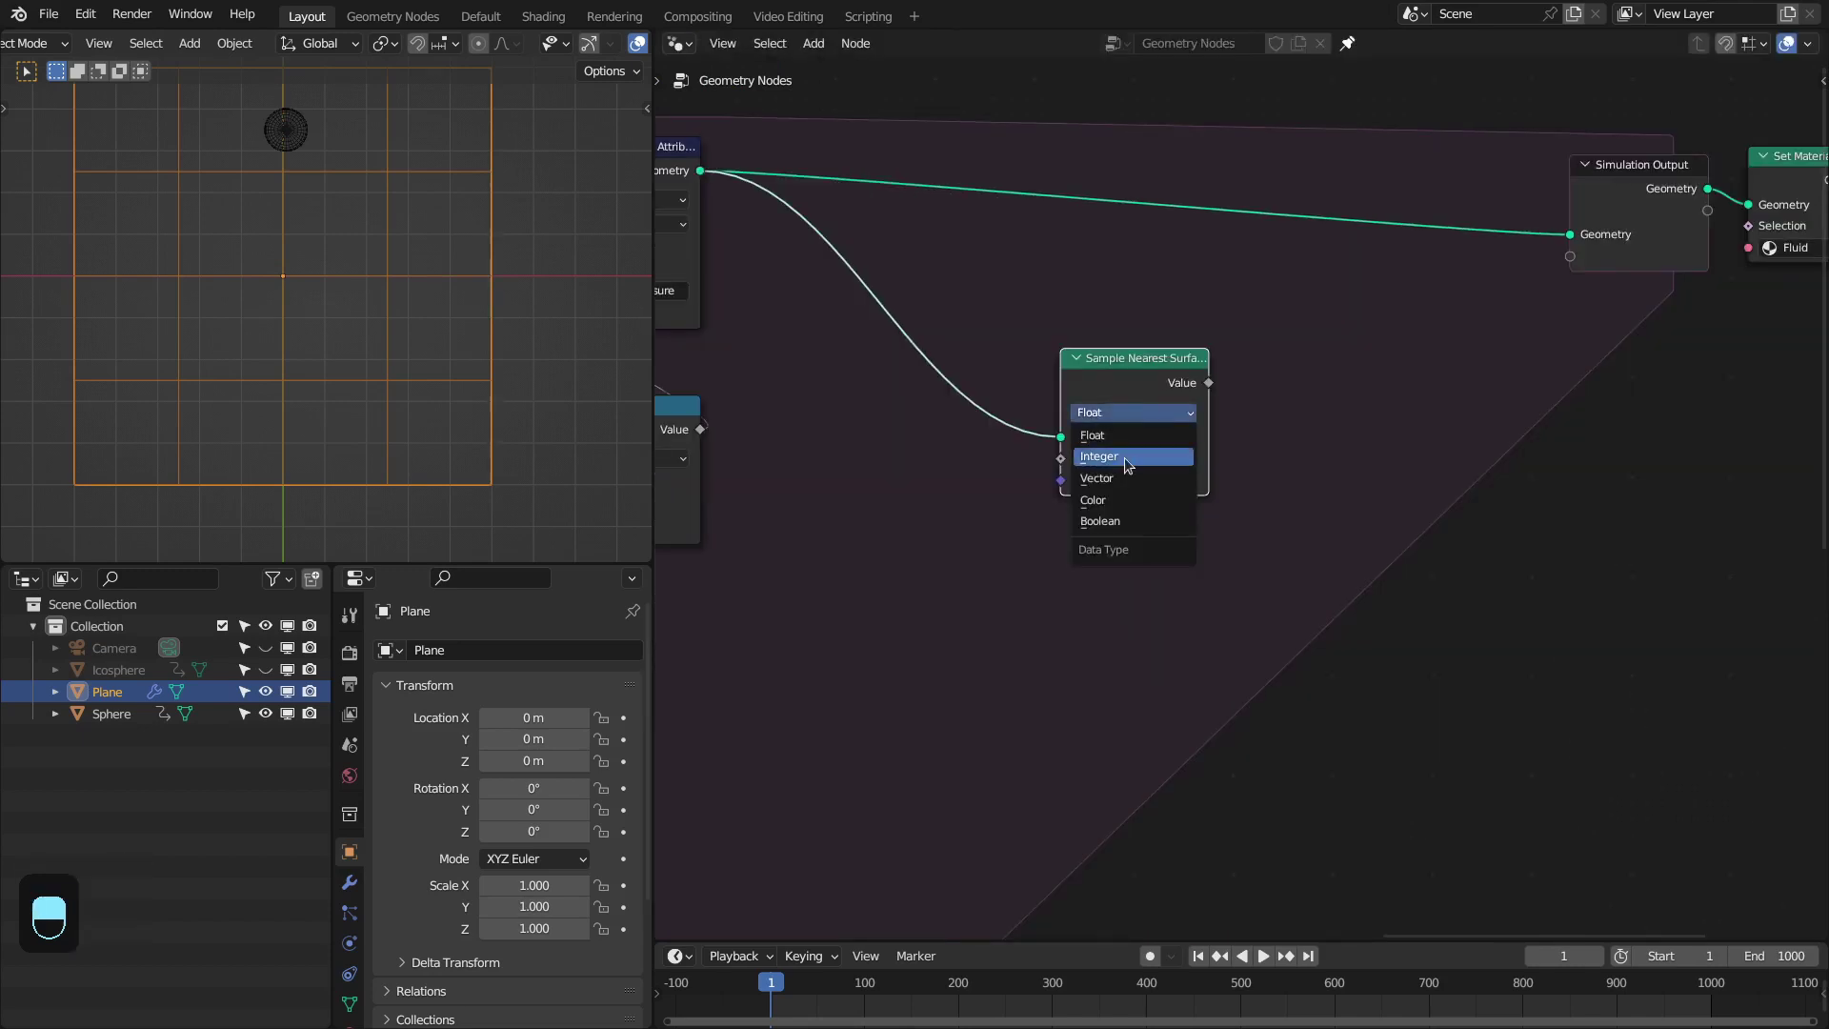
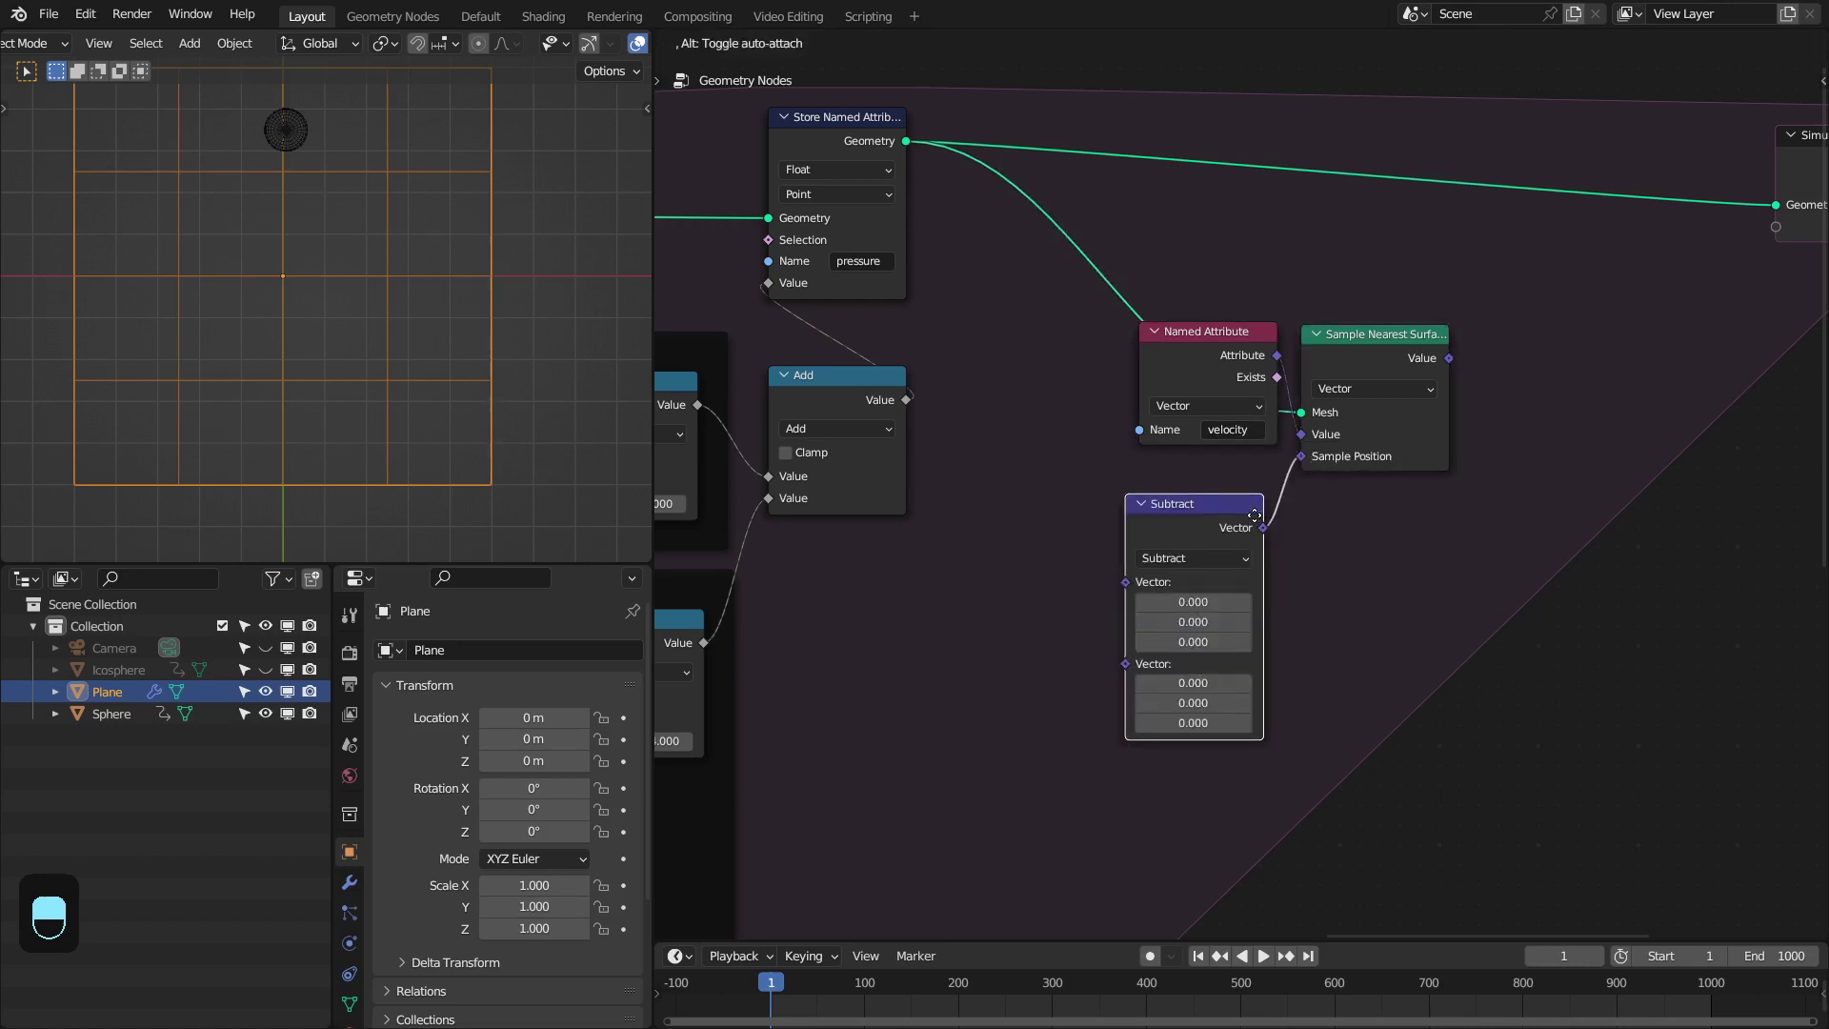
pyautogui.moveTo(1212, 536); pyautogui.dragTo(1142, 551)
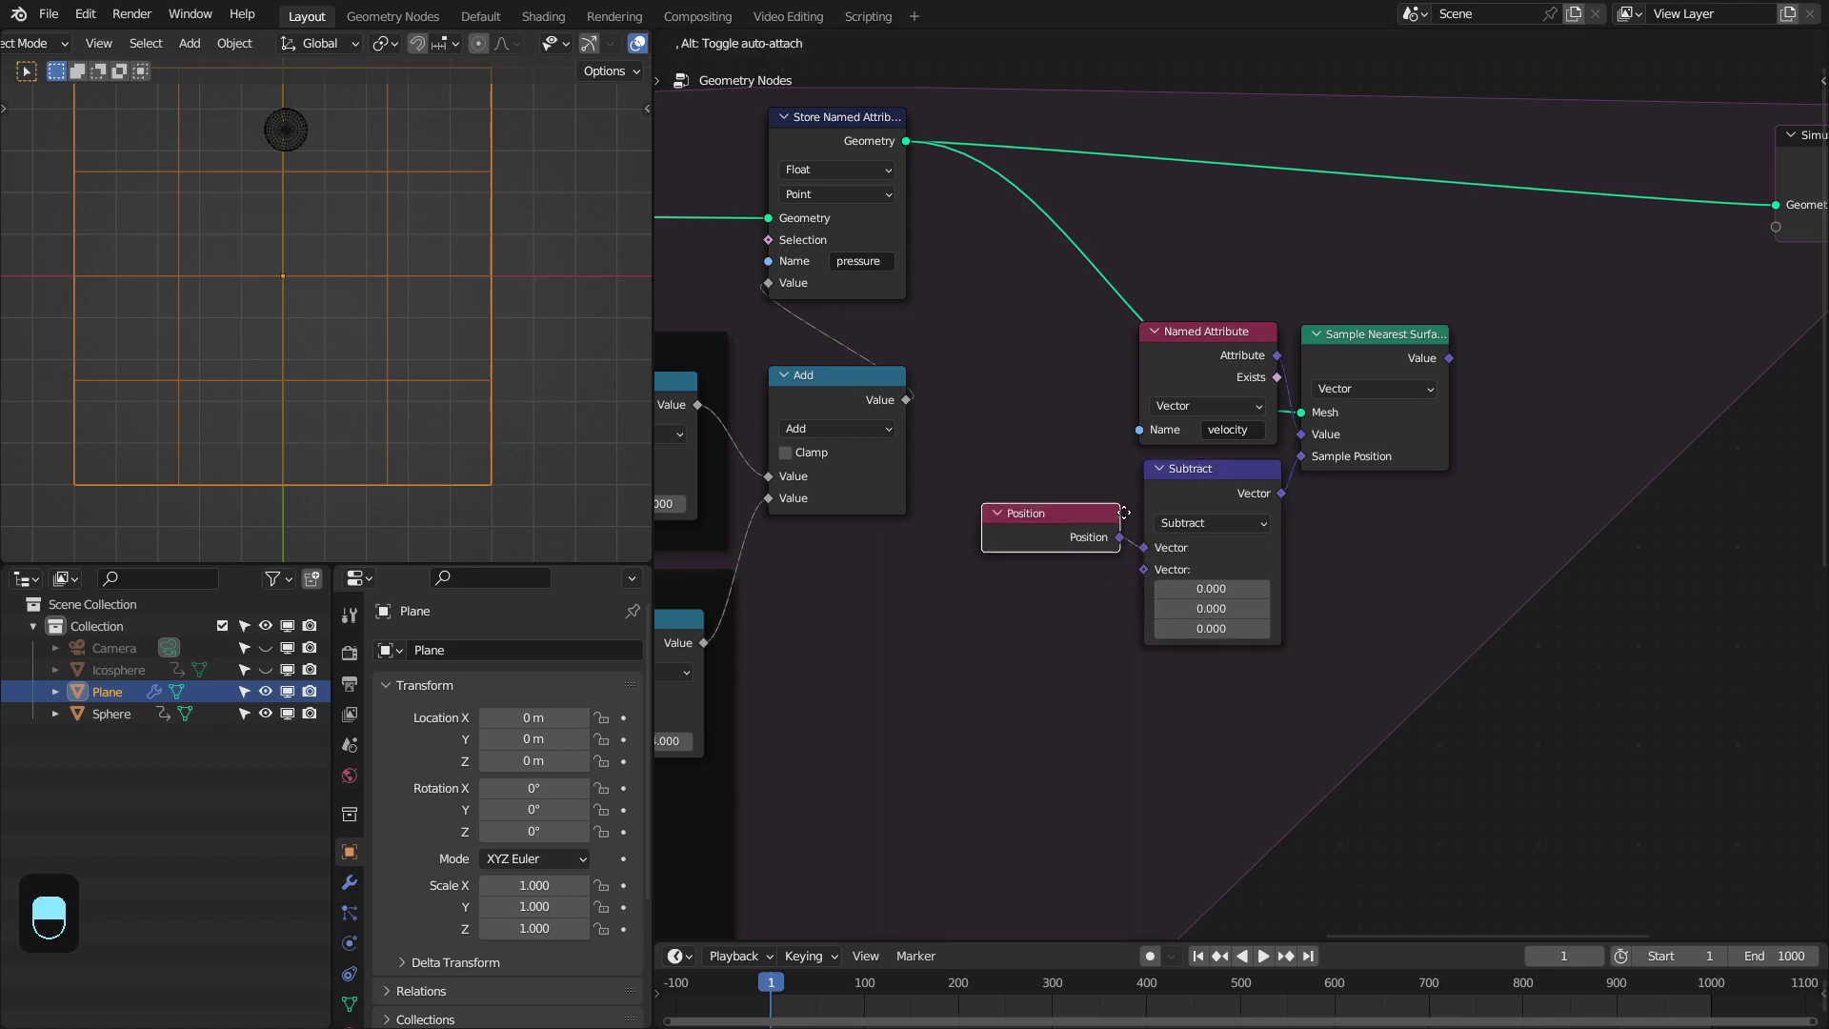
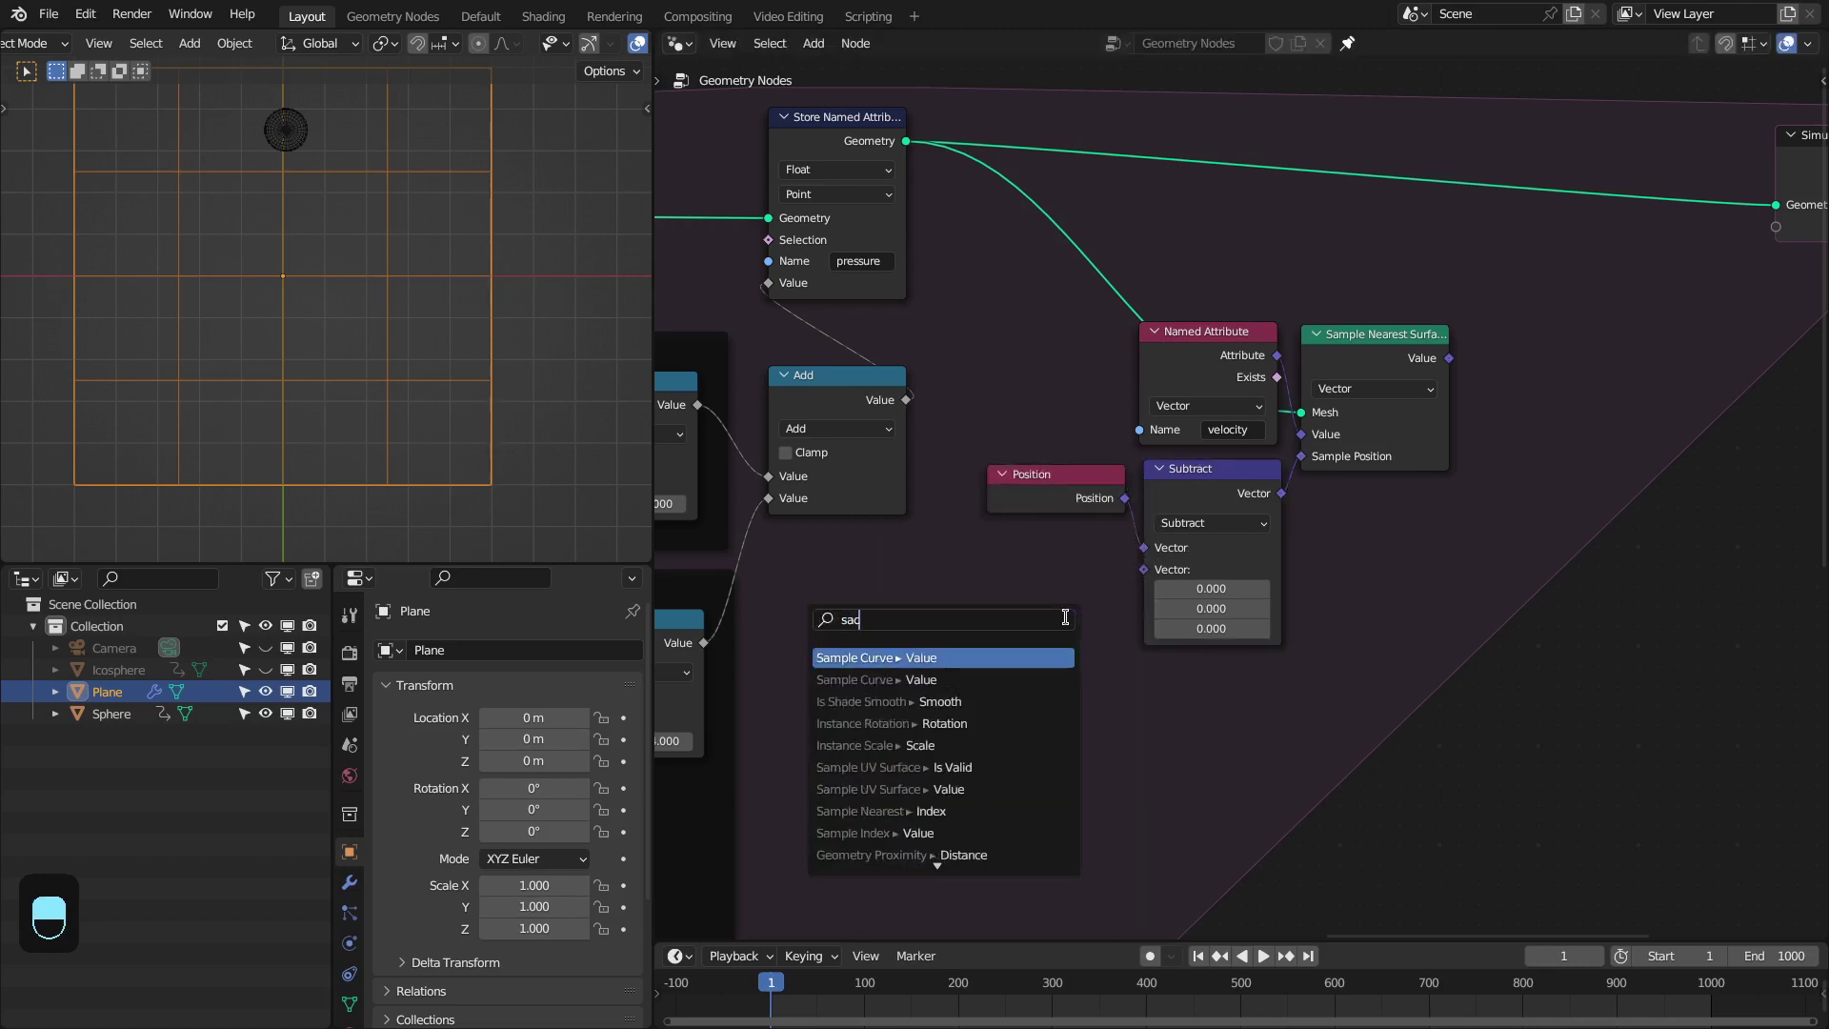
pyautogui.press('g')
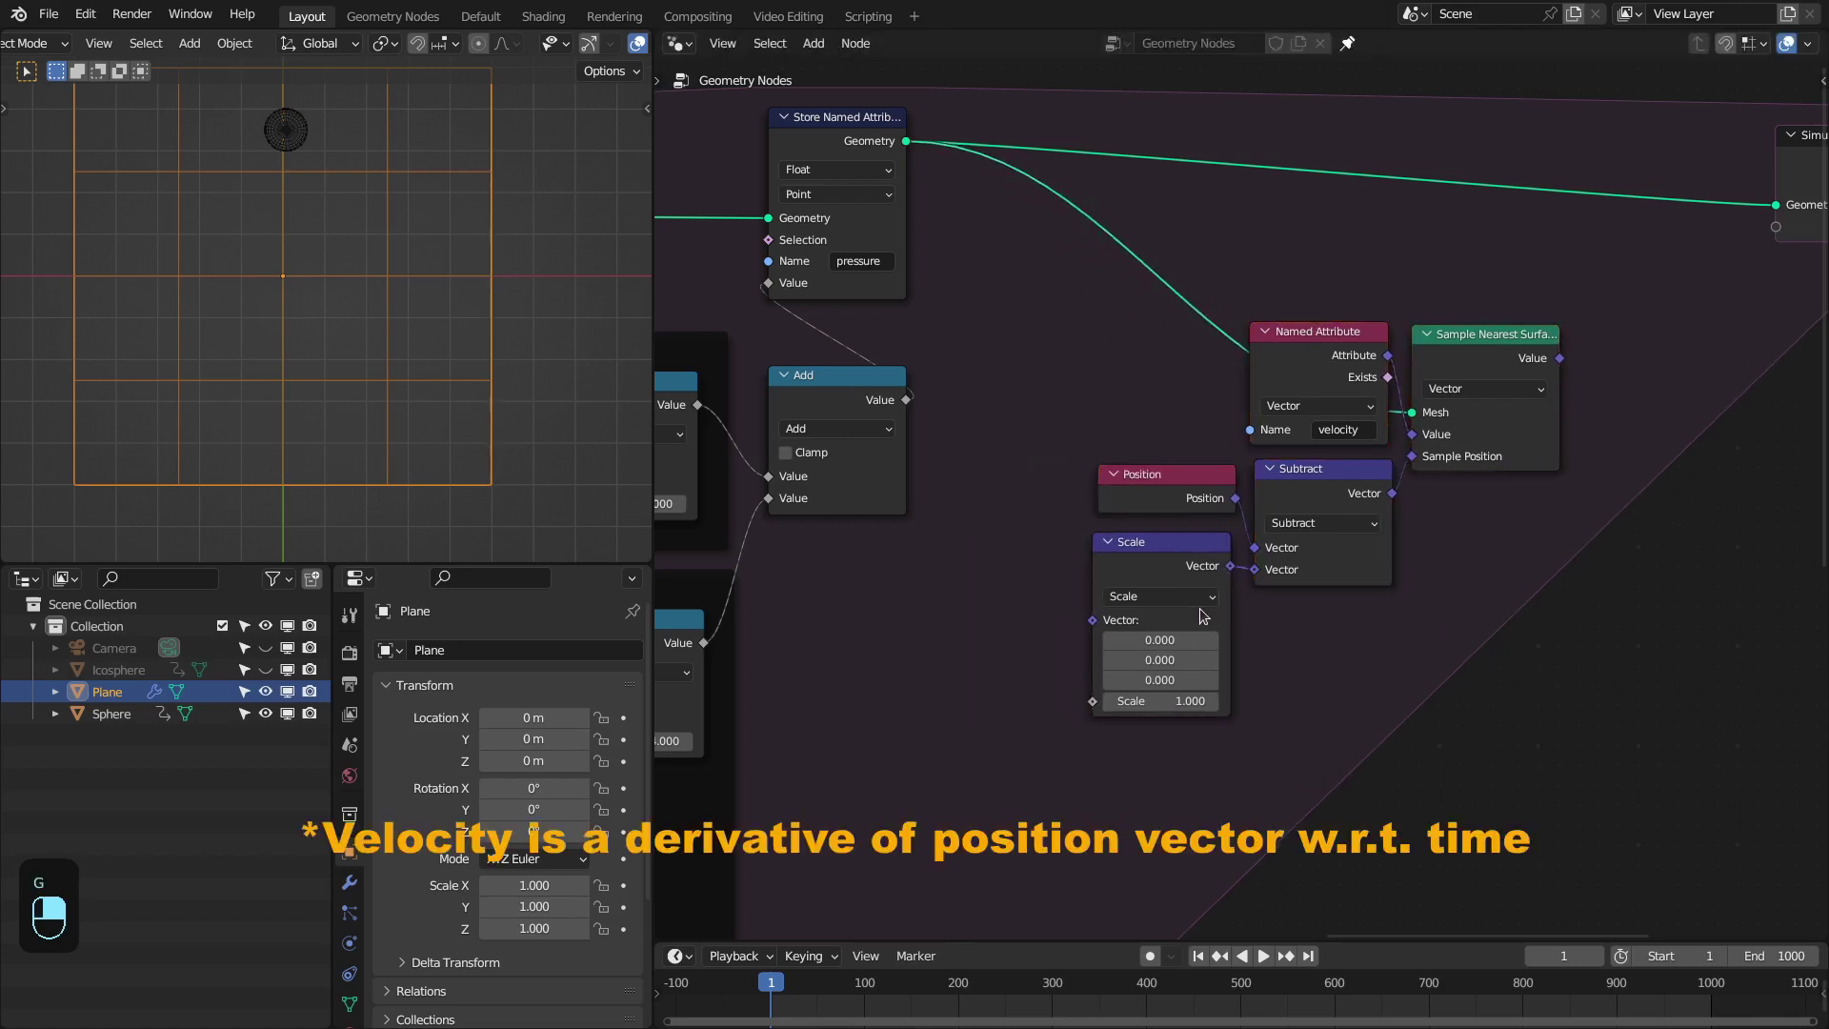
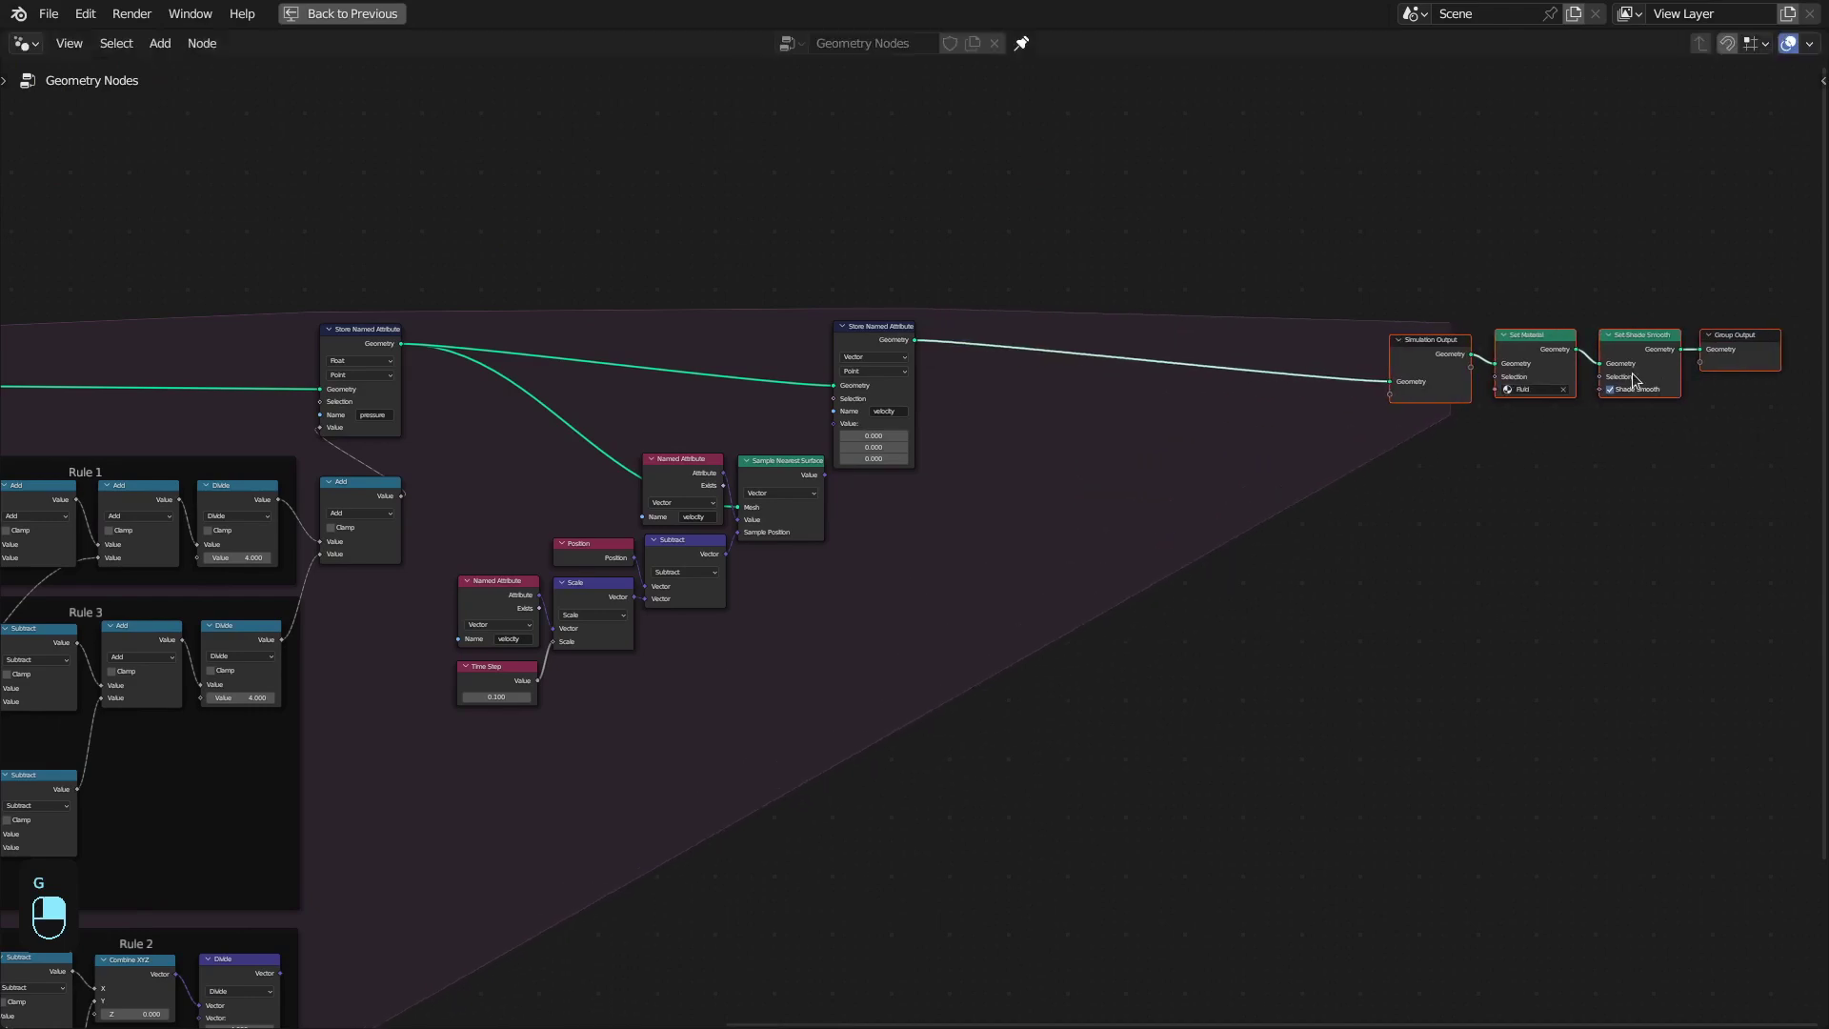
# Sum the sampled velocity with Rule 2's divided vector in a vector Add feeding the velocity store
pyautogui.moveTo(1096, 438); pyautogui.dragTo(1131, 446)
pyautogui.press('d')
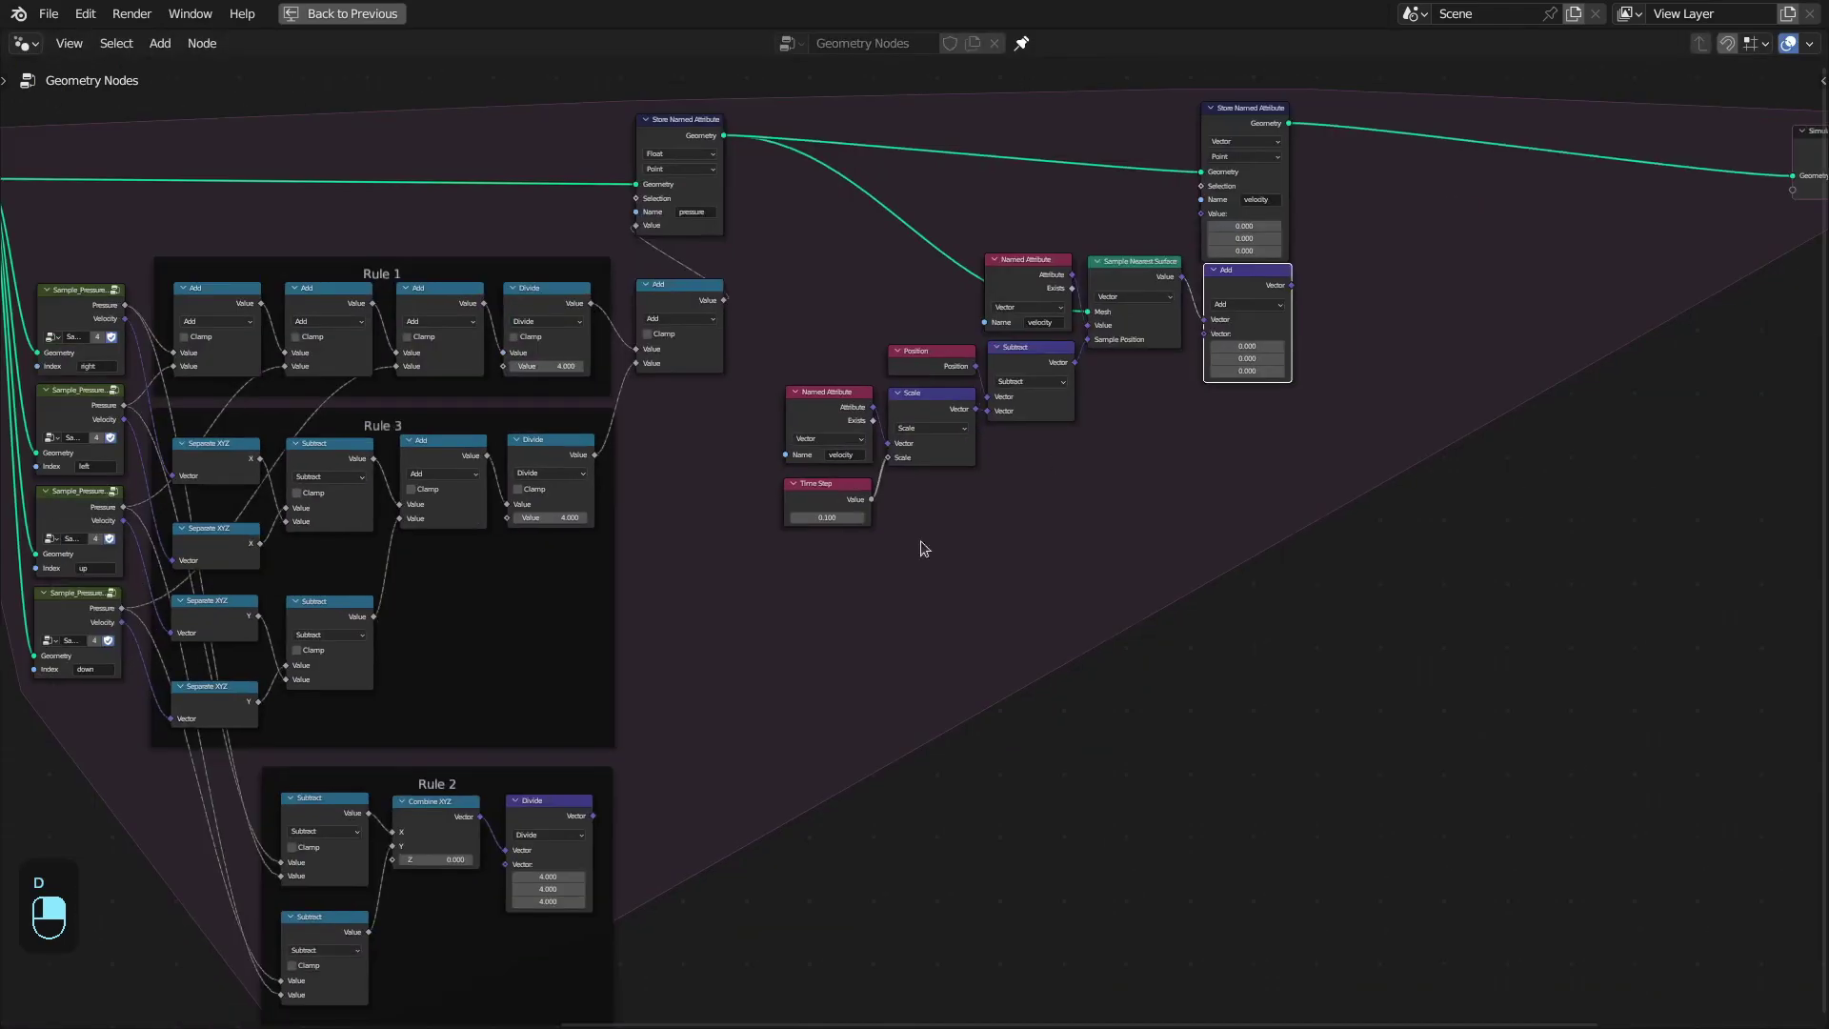
pyautogui.moveTo(598, 818); pyautogui.dragTo(1336, 318)
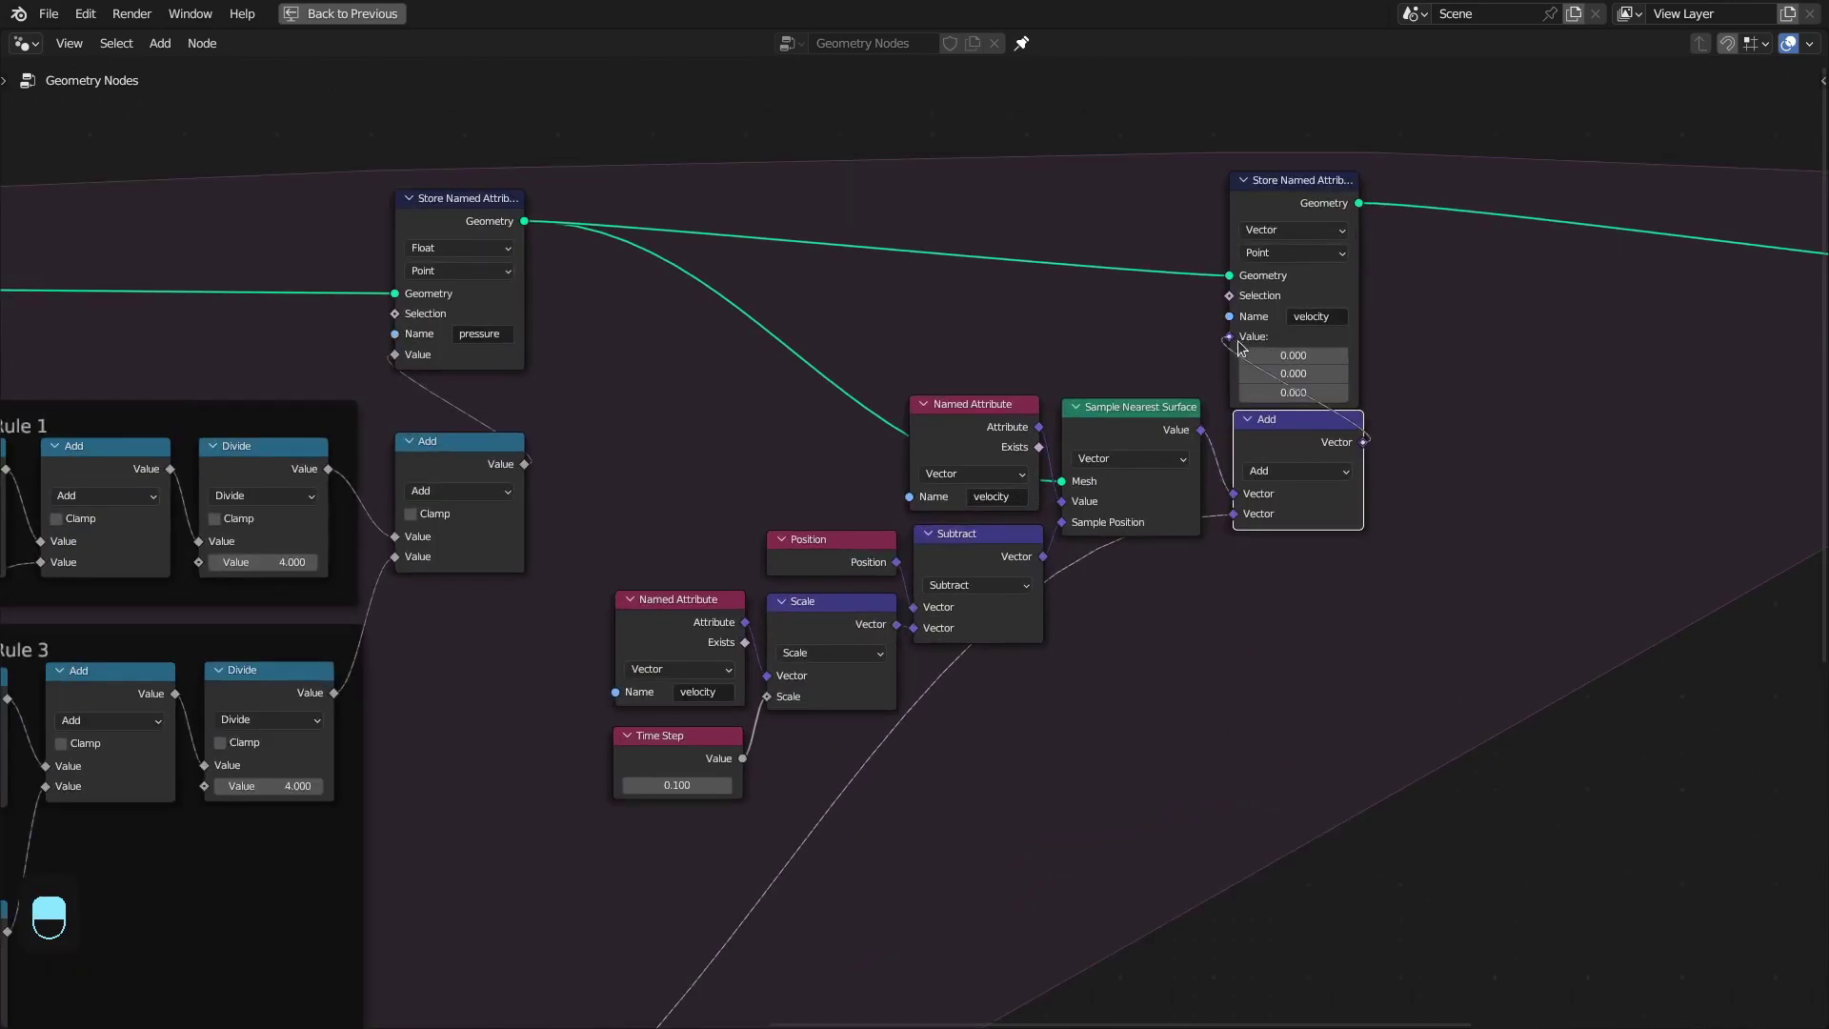
# Select the advection Named Attribute, sampler and store nodes for the Color-typed copy
pyautogui.click(803, 754)
pyautogui.middleClick(803, 754)
pyautogui.rightClick(803, 753)
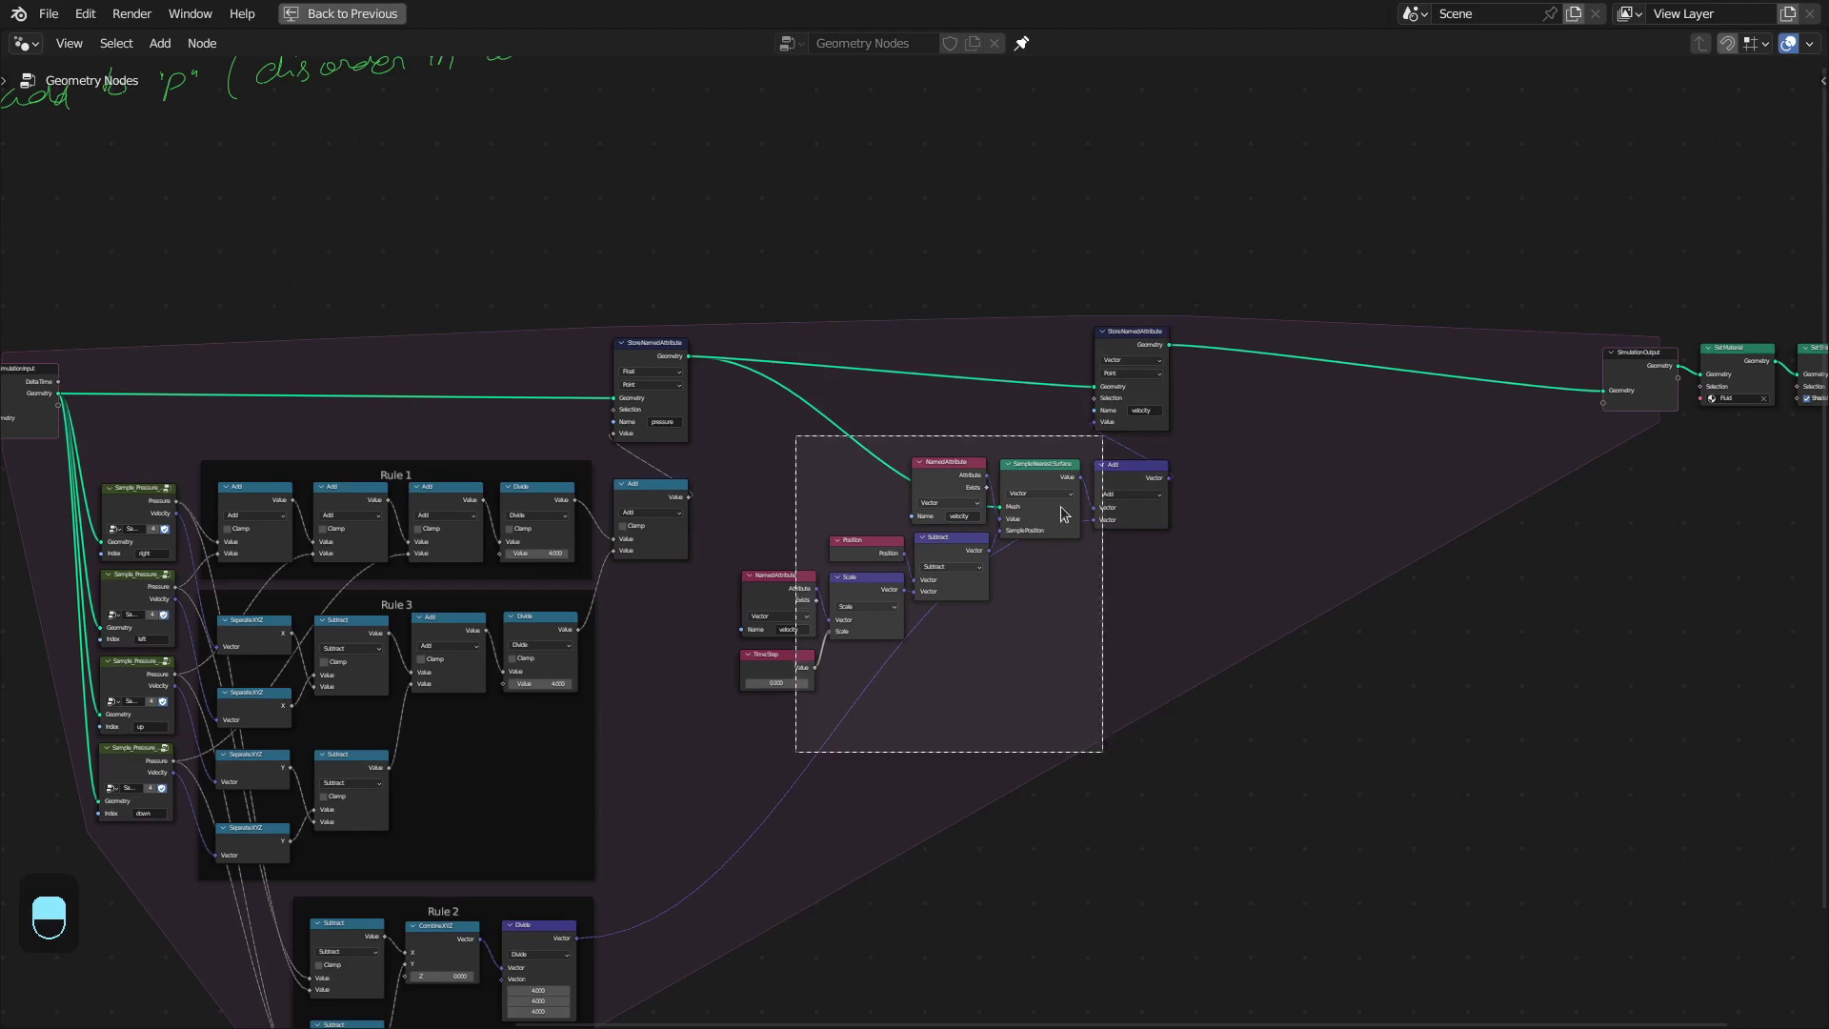
pyautogui.click(844, 445)
pyautogui.middleClick(844, 445)
pyautogui.rightClick(844, 445)
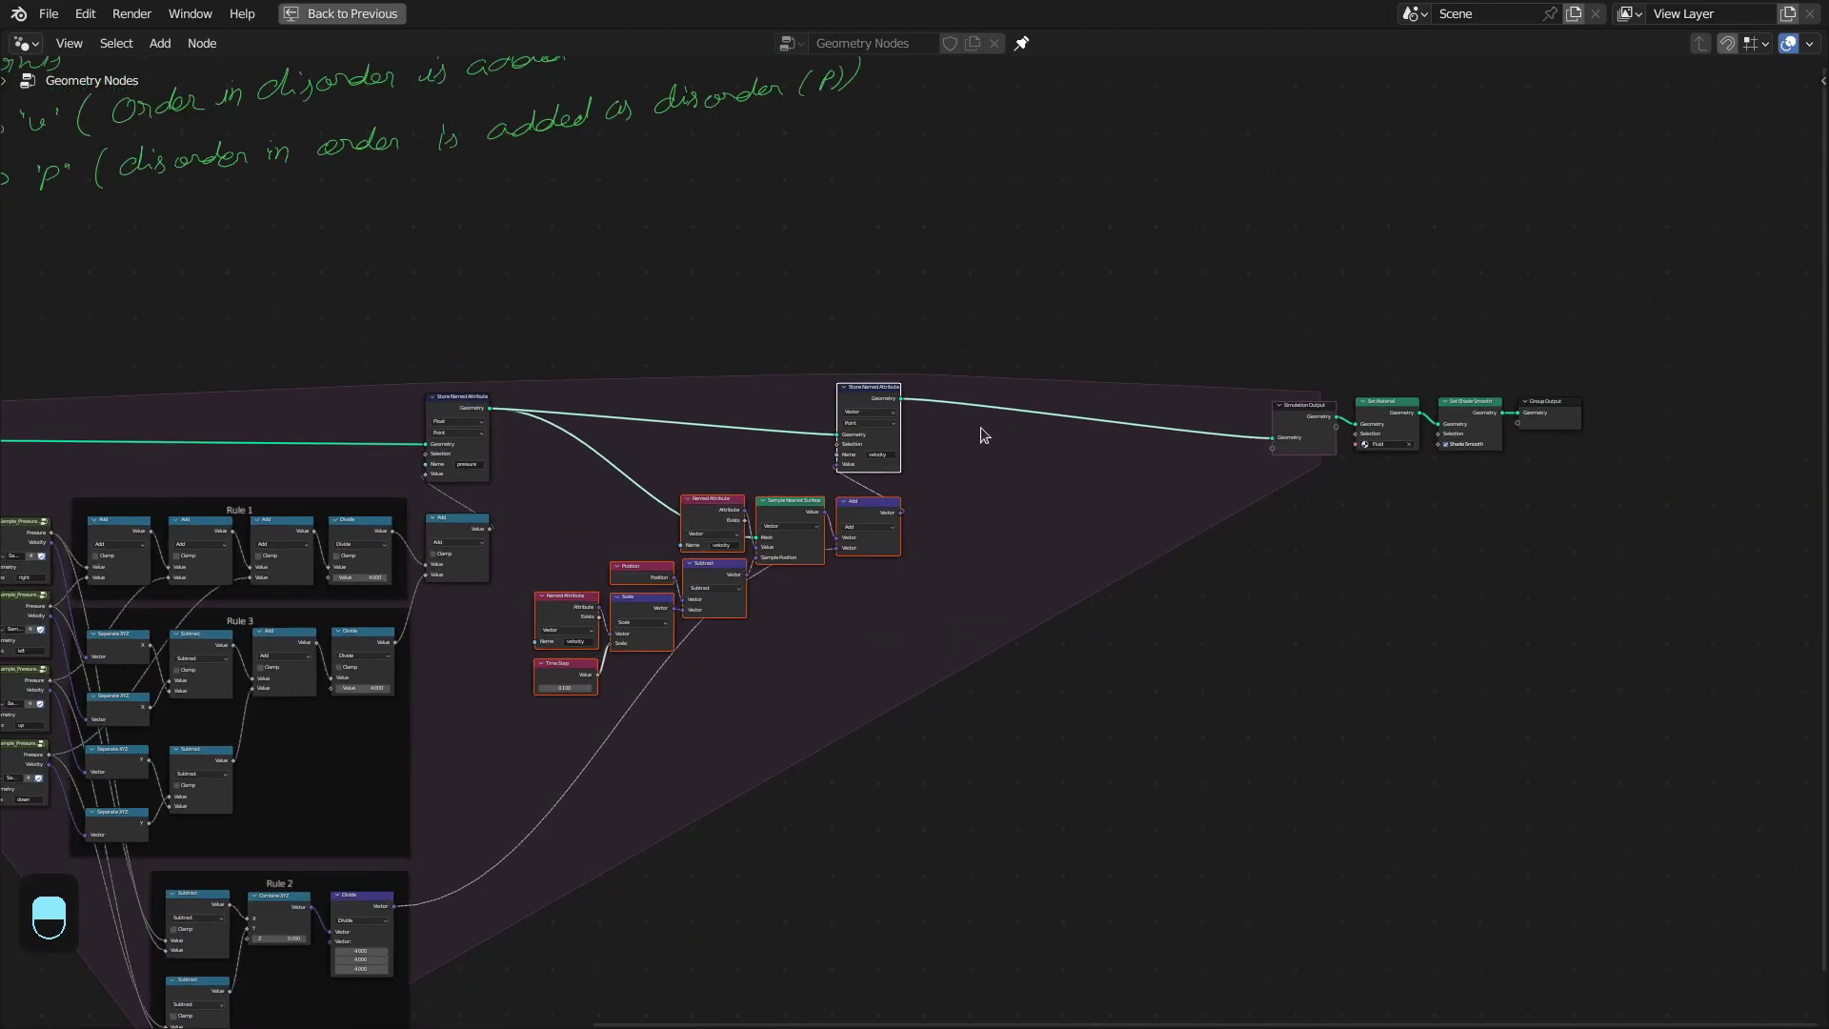
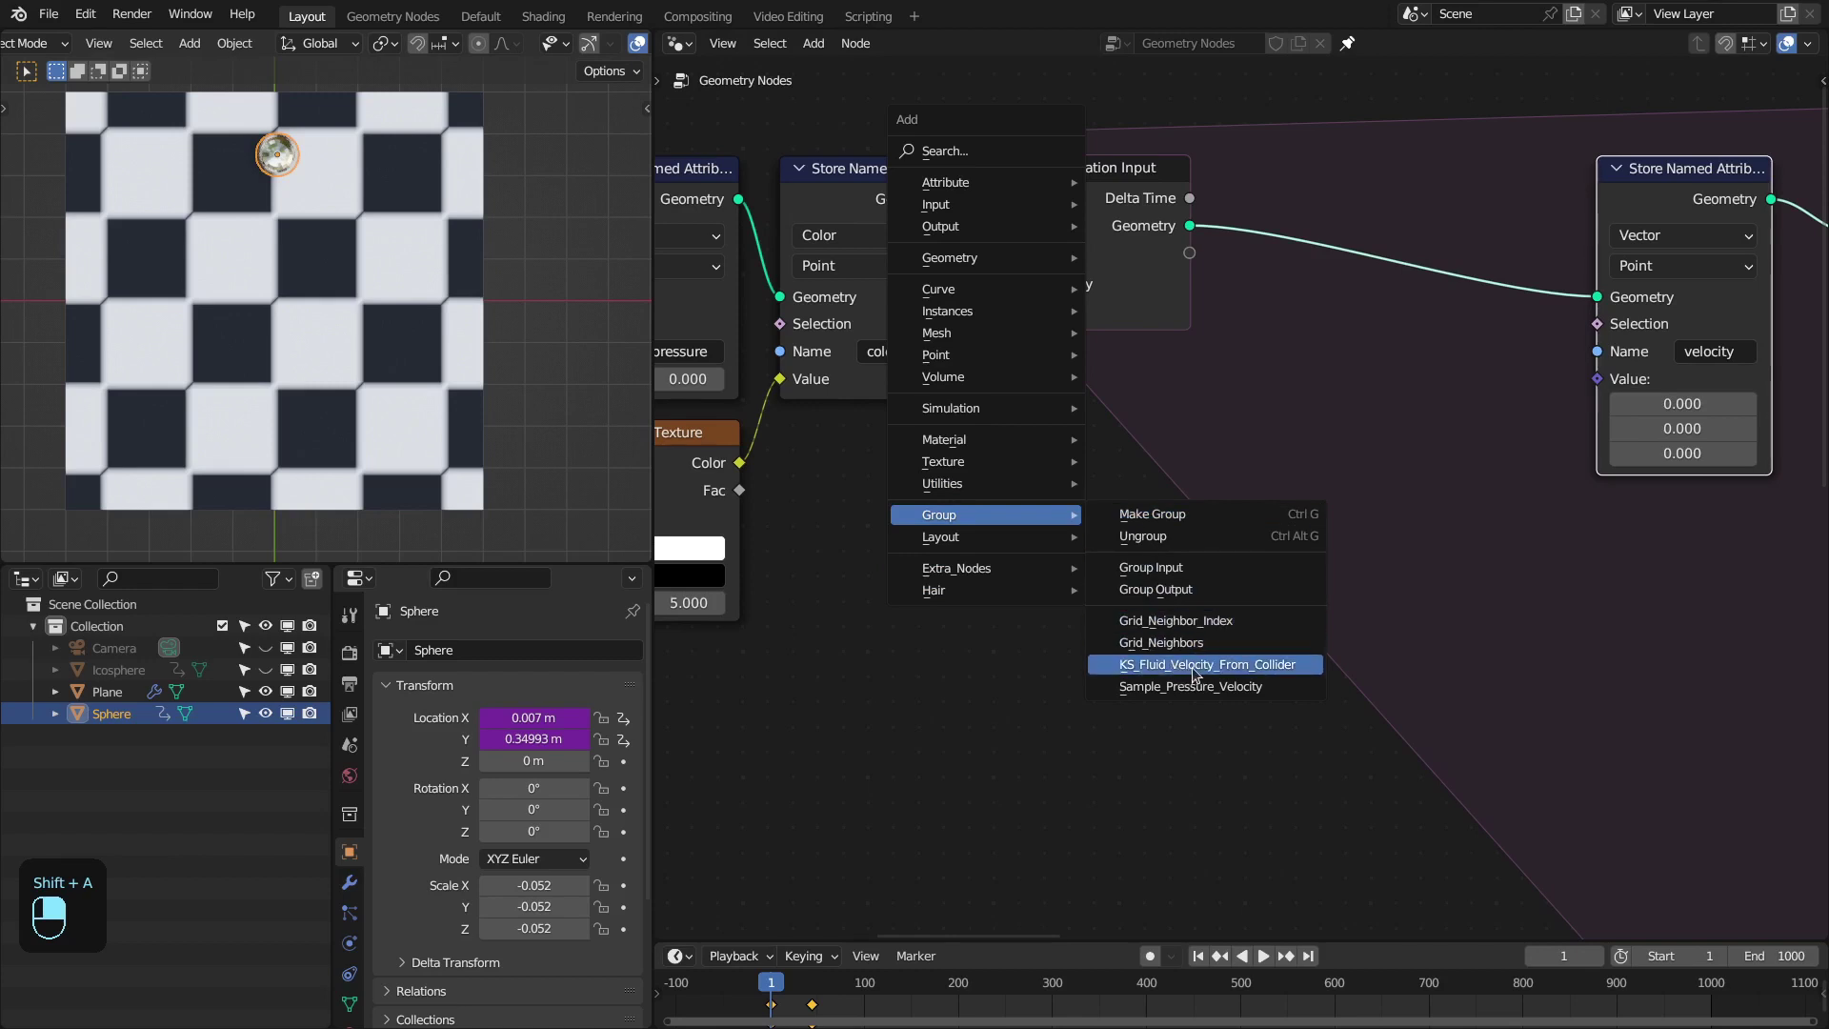
# Place the KS_Fluid_Velocity_From_Collider group in the tree driven by the Sphere object
pyautogui.moveTo(1195, 661); pyautogui.dragTo(1218, 666)
pyautogui.press('Tab')
pyautogui.press('ctrl+space')
pyautogui.click(1003, 298)
pyautogui.middleClick(1003, 297)
pyautogui.moveTo(1063, 365); pyautogui.dragTo(1066, 262)
# Link the collider Velocity output into the velocity store alongside the falloff and Greater Than nodes
pyautogui.moveTo(1063, 365); pyautogui.dragTo(1484, 399)
pyautogui.click(1485, 399)
pyautogui.moveTo(1484, 399); pyautogui.dragTo(944, 523)
pyautogui.press('Tab')
pyautogui.press('ctrl+space')
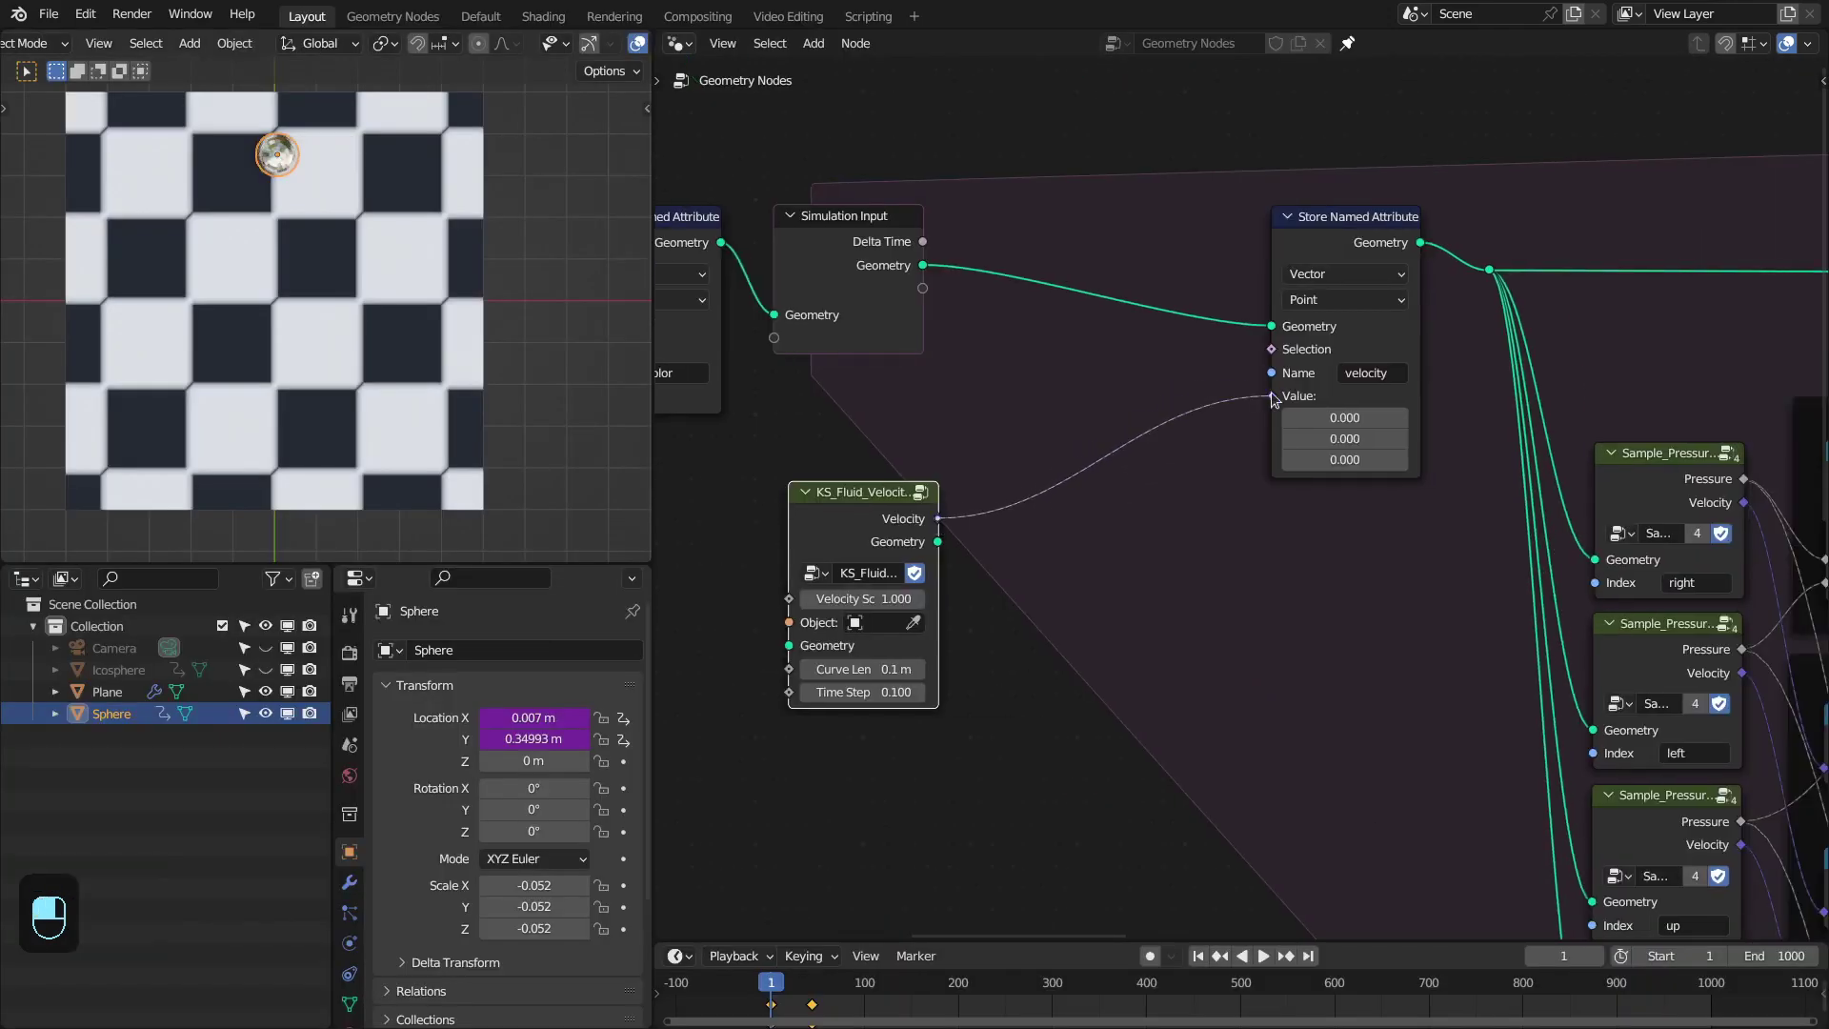
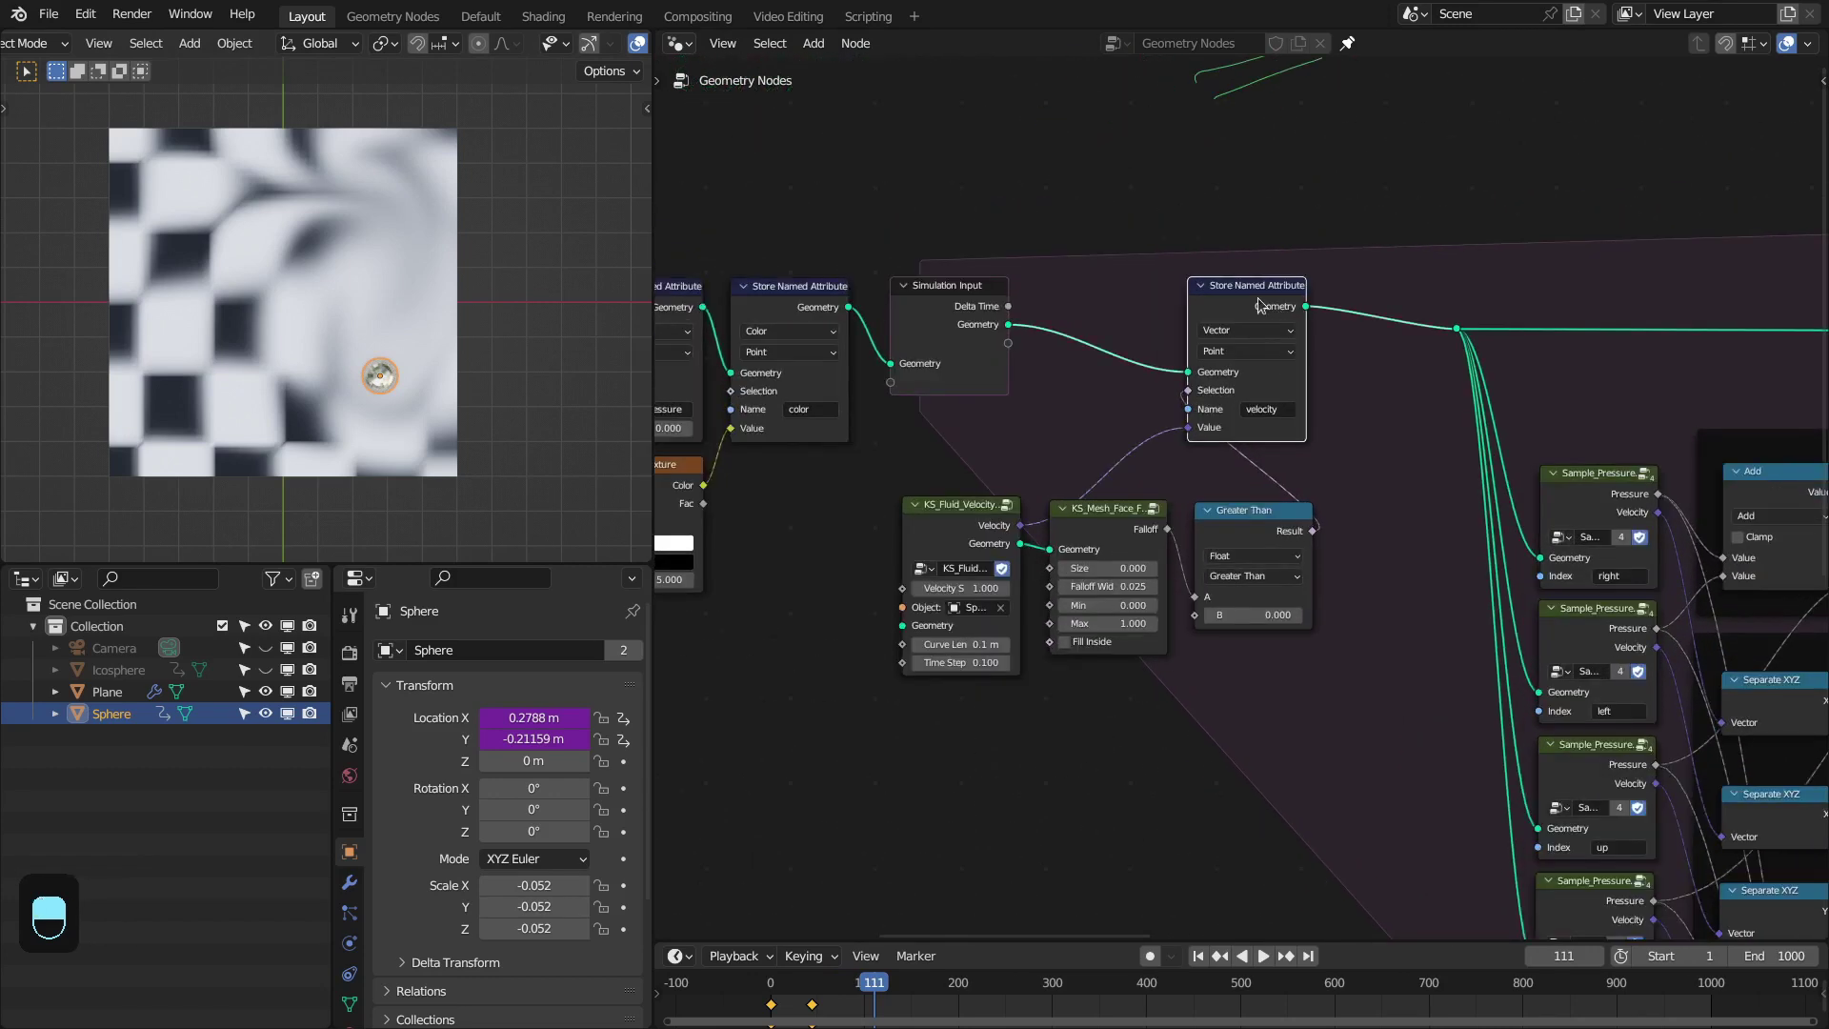
# Duplicate the velocity Store Named Attribute to become the gated color store
pyautogui.press('shift+d')
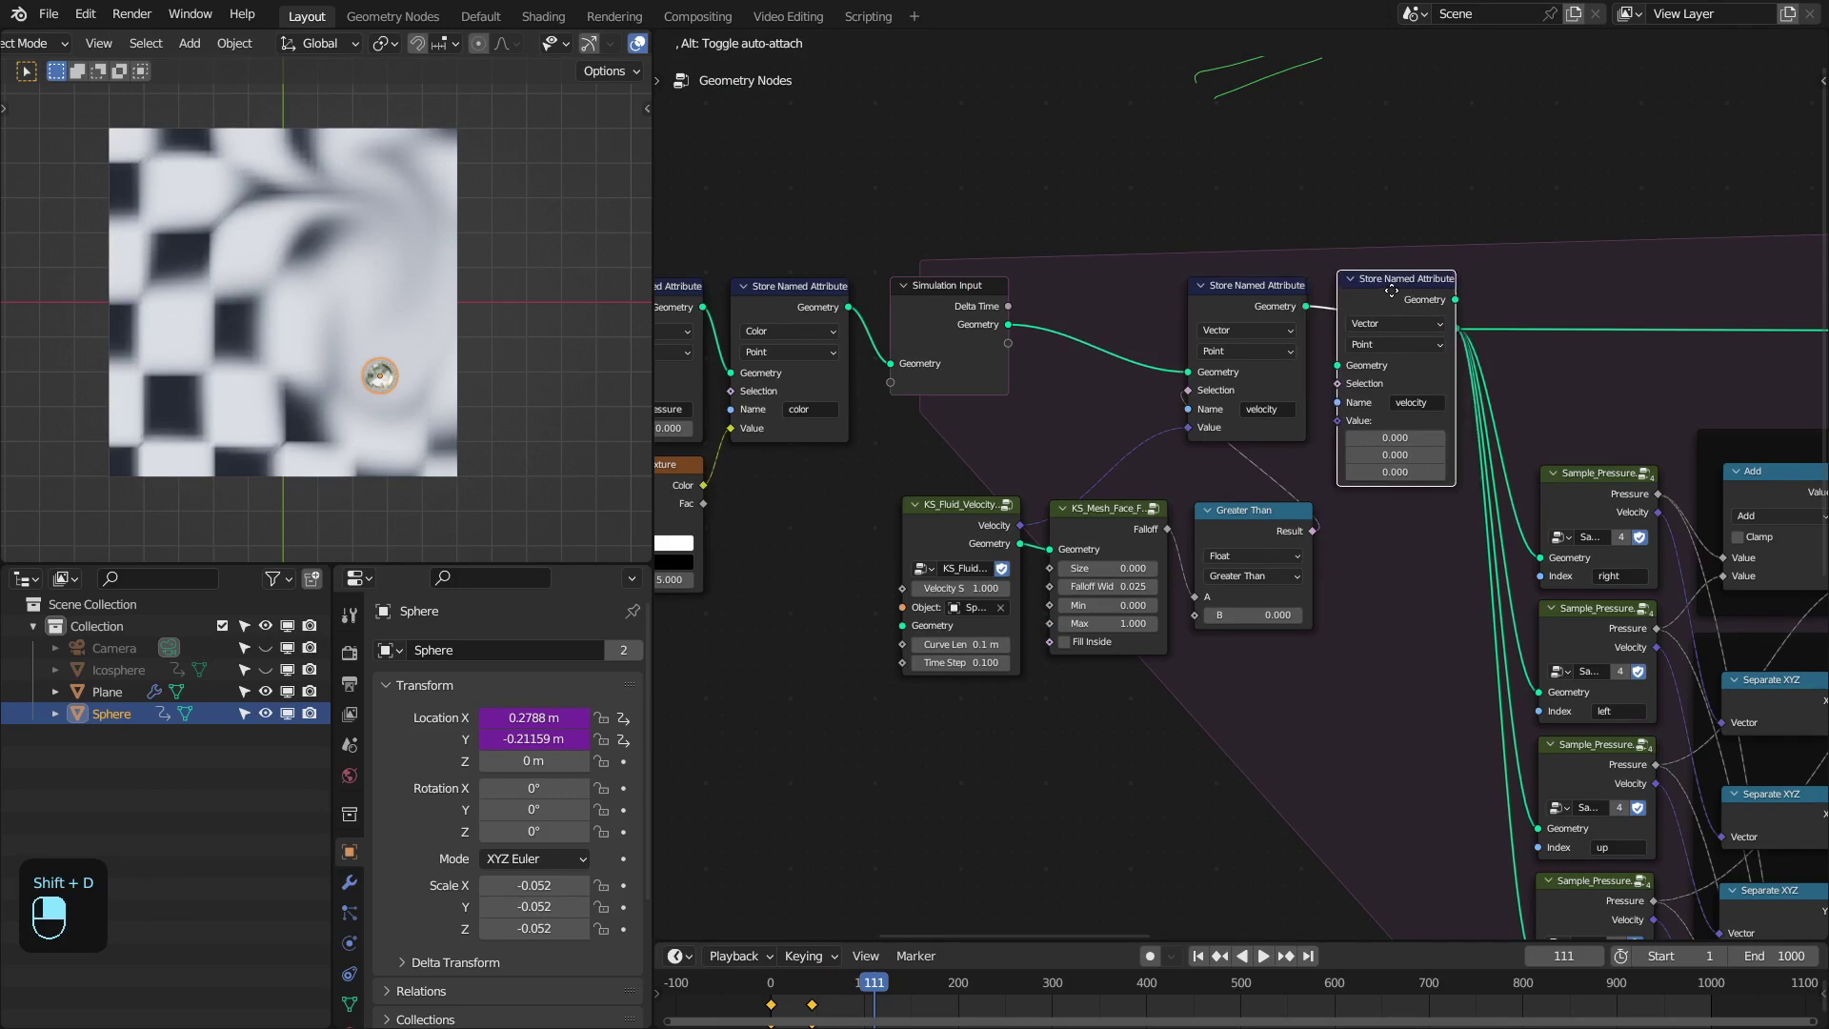
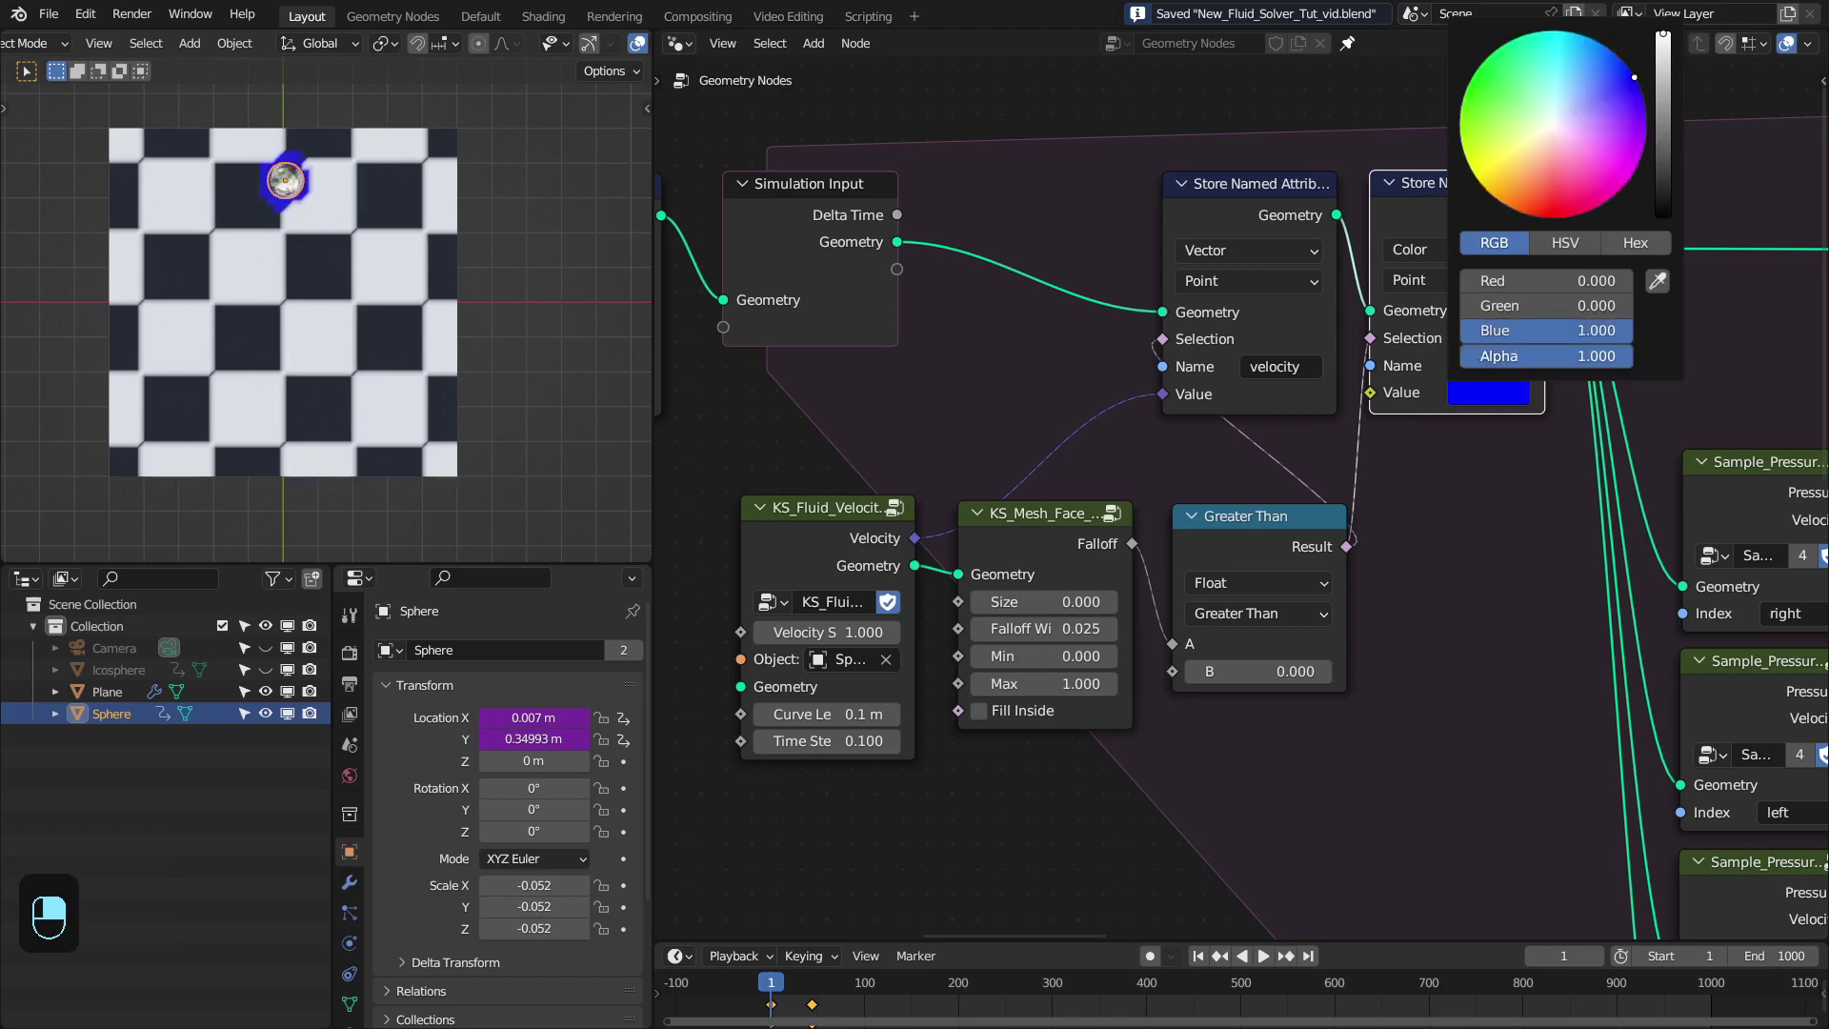
# Set the color store Value to pure blue (B 1.0) and play the simulation
pyautogui.rightClick(1320, 533)
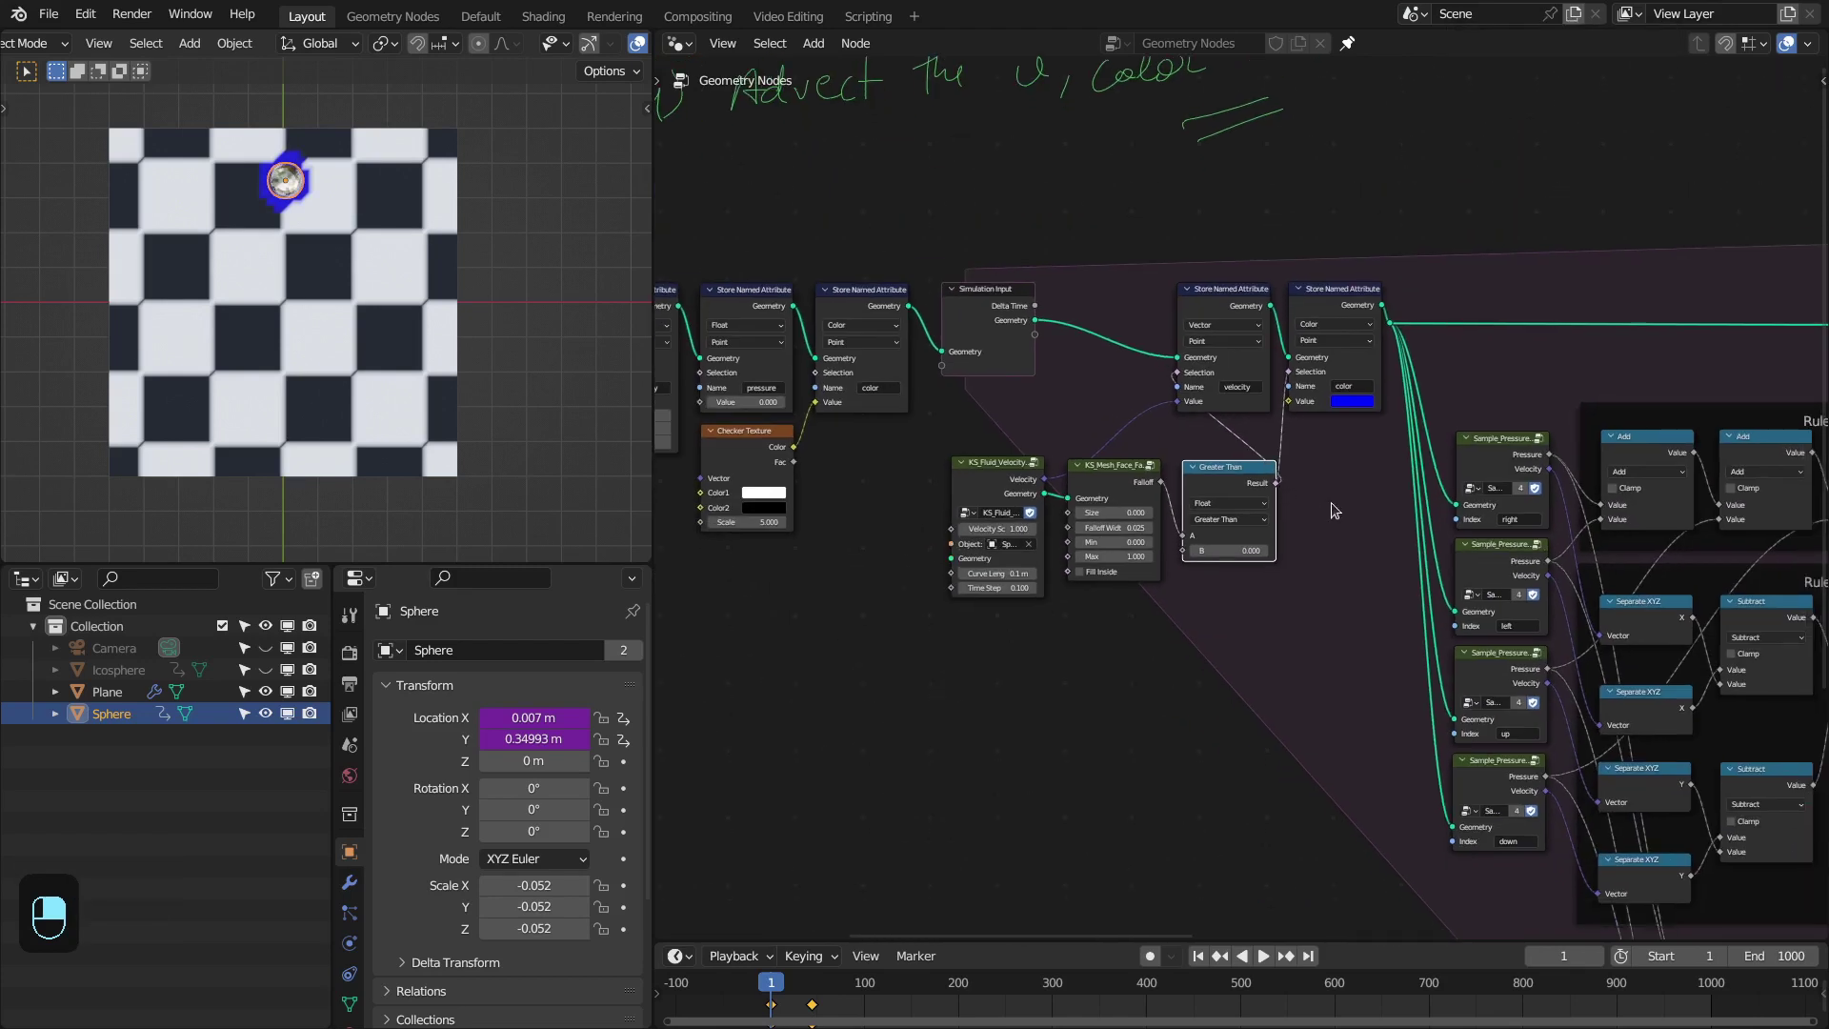
pyautogui.press('shift+Left')
pyautogui.press('space')
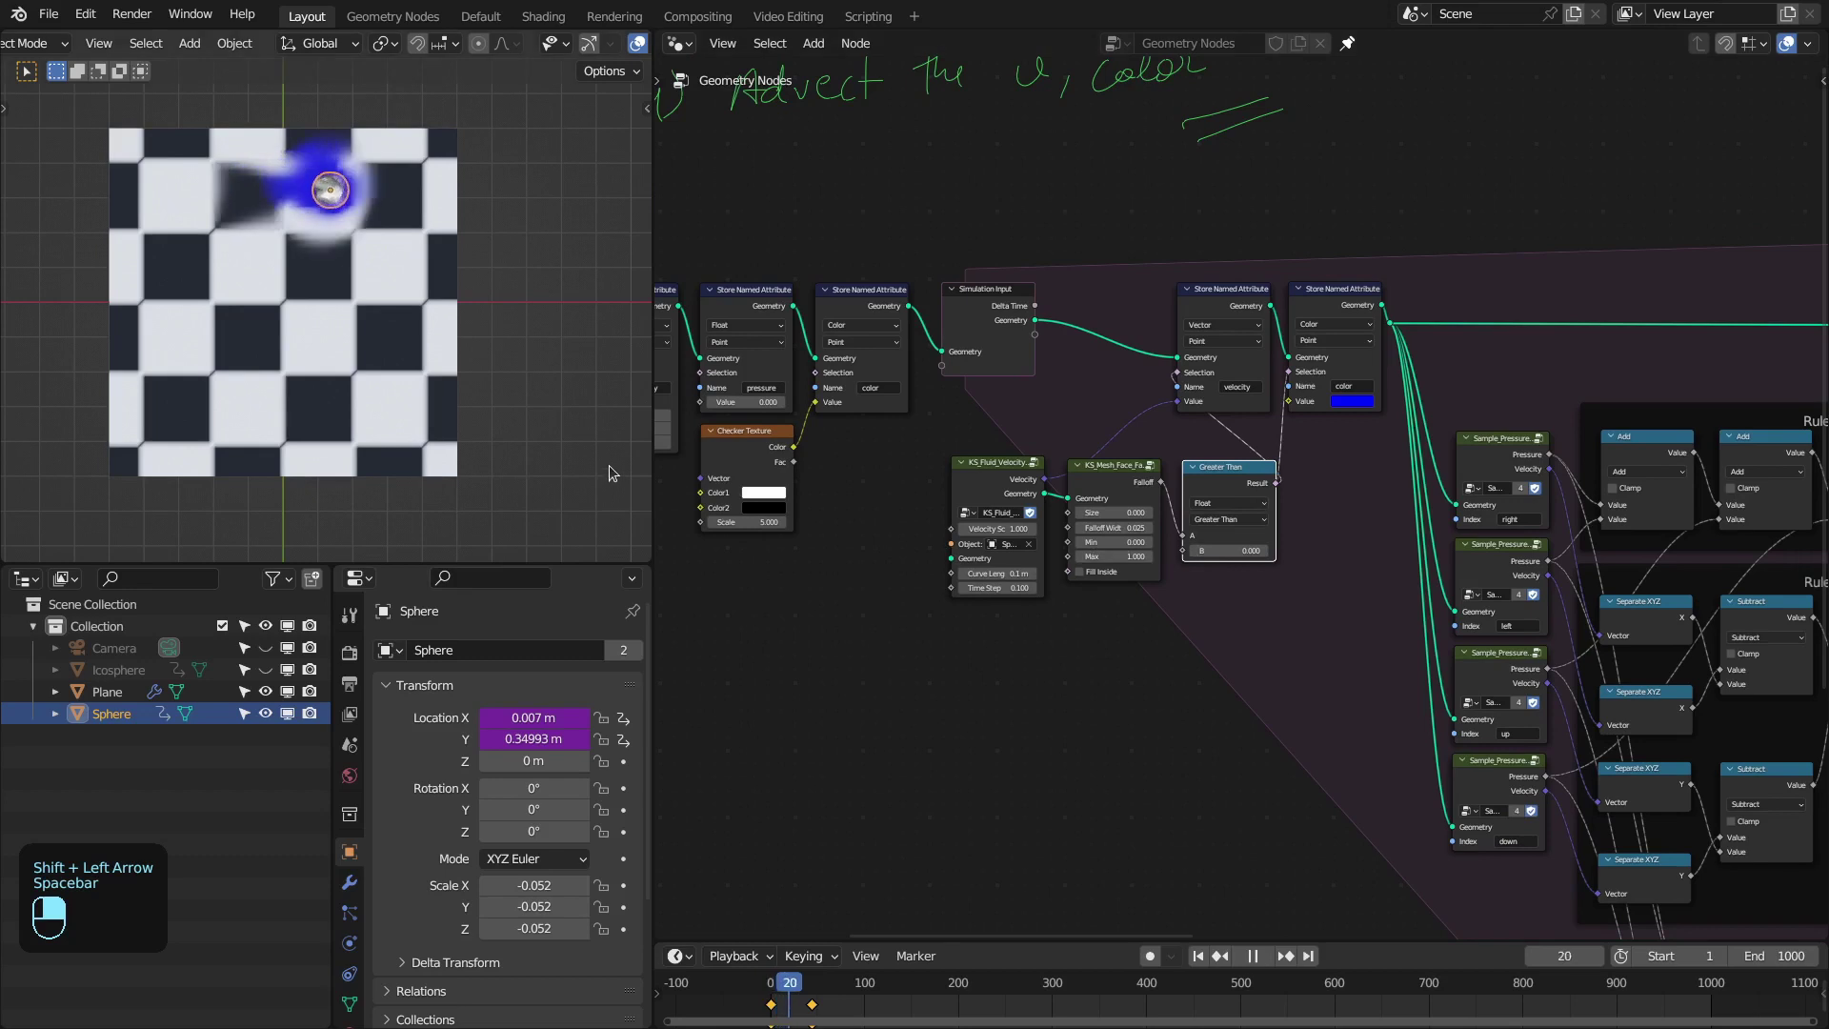
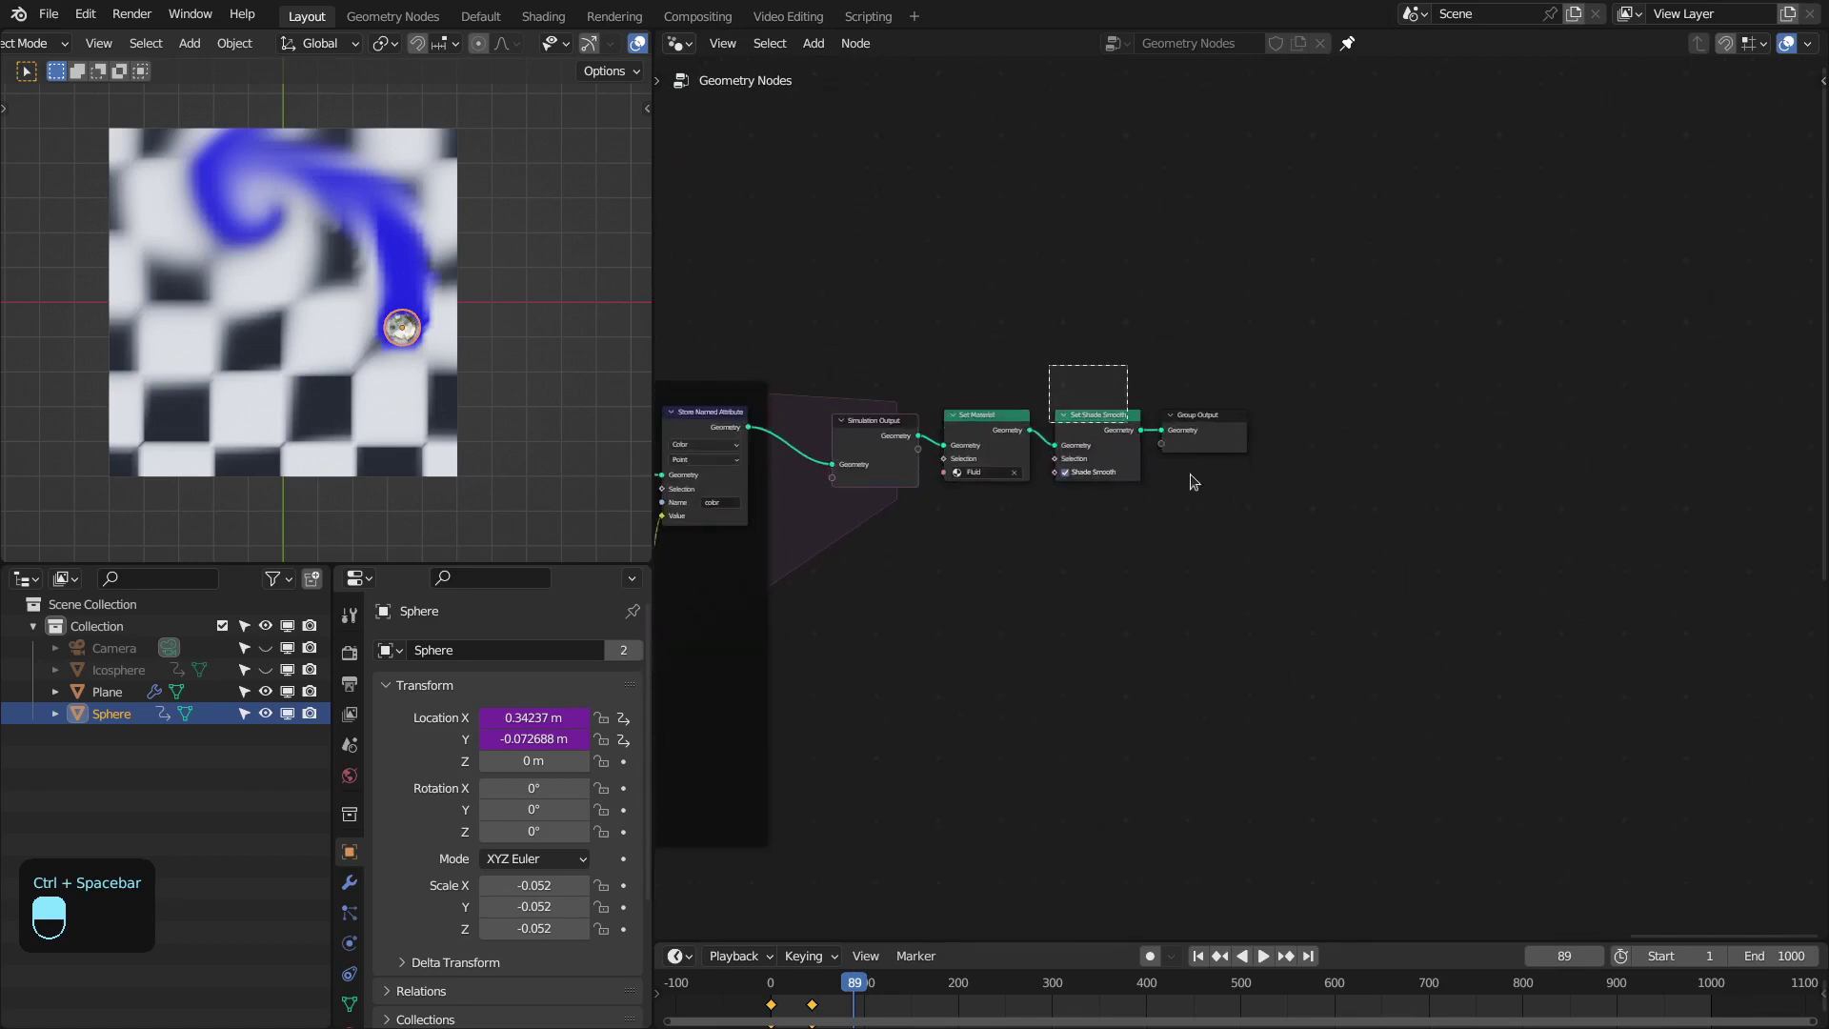
# Spread Set Shade Smooth and Group Output right and bring up the add-node list after Set Material
pyautogui.moveTo(1222, 518); pyautogui.dragTo(1370, 511)
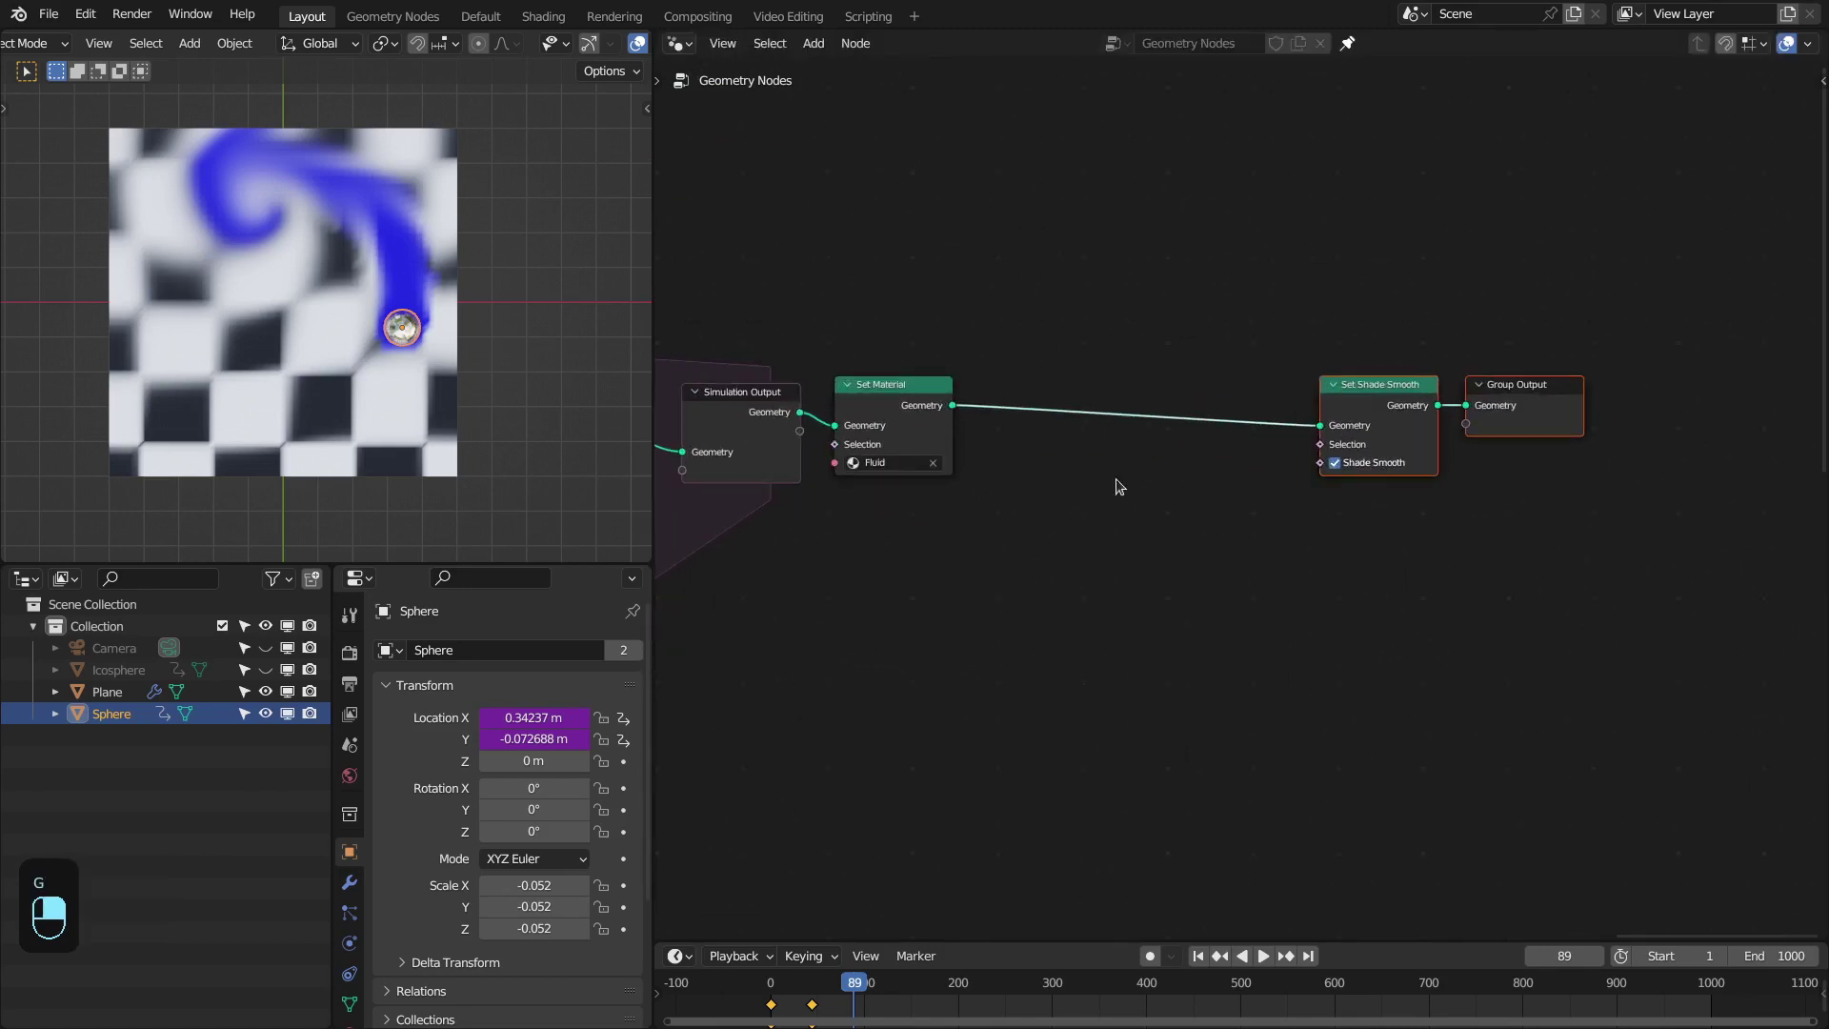
pyautogui.press('shift+a')
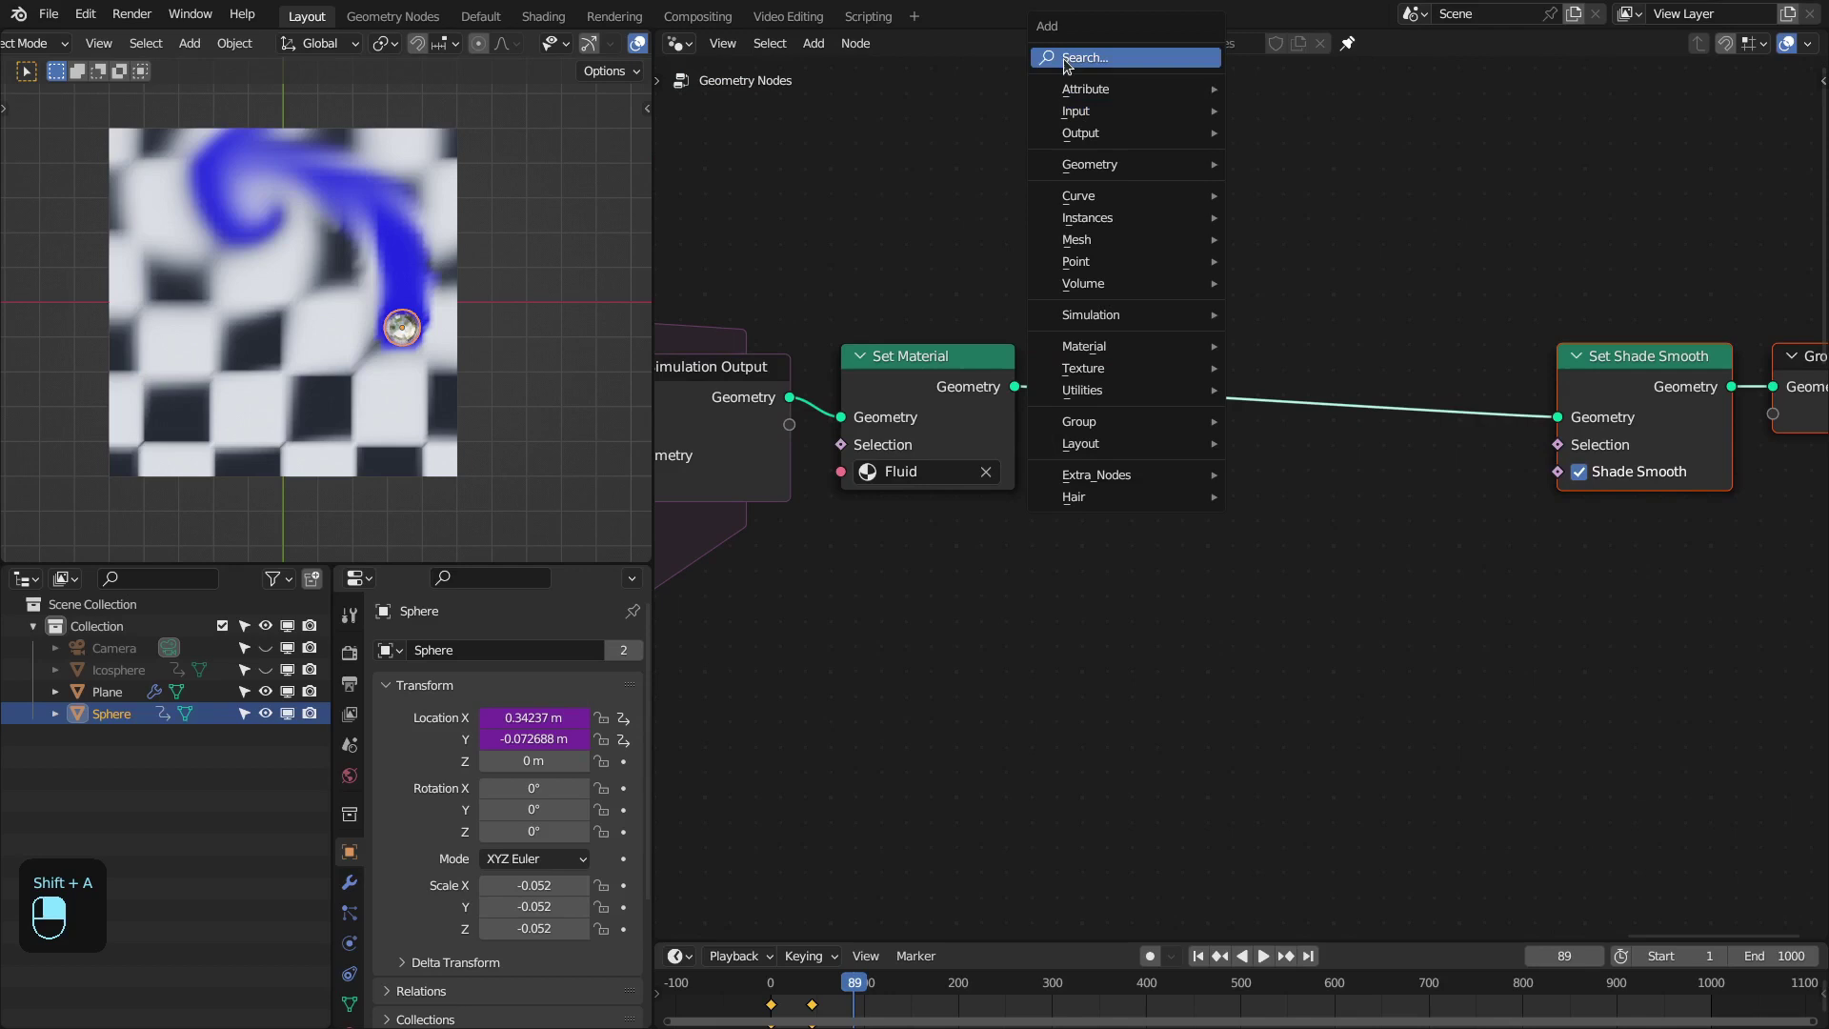
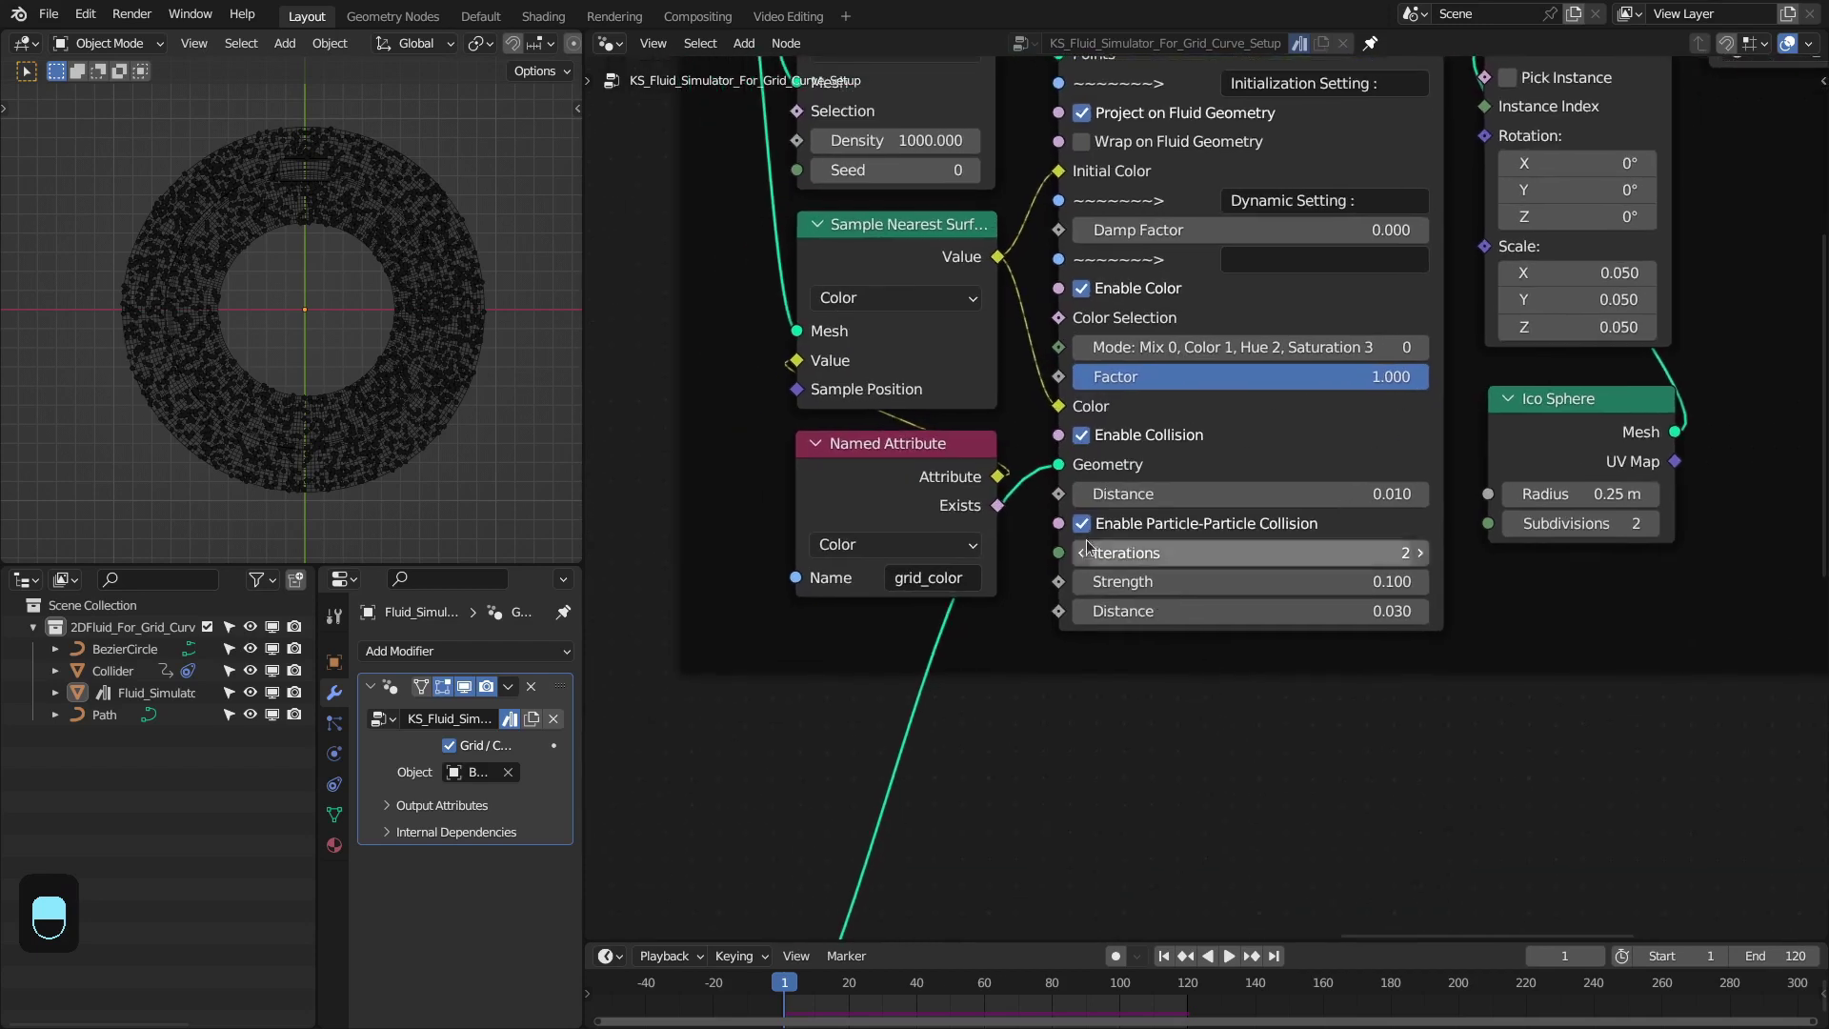
# Play the timeline so the particle ring simulates with collision iterations 2, strength 0.1, distance 0.03
pyautogui.press('space')
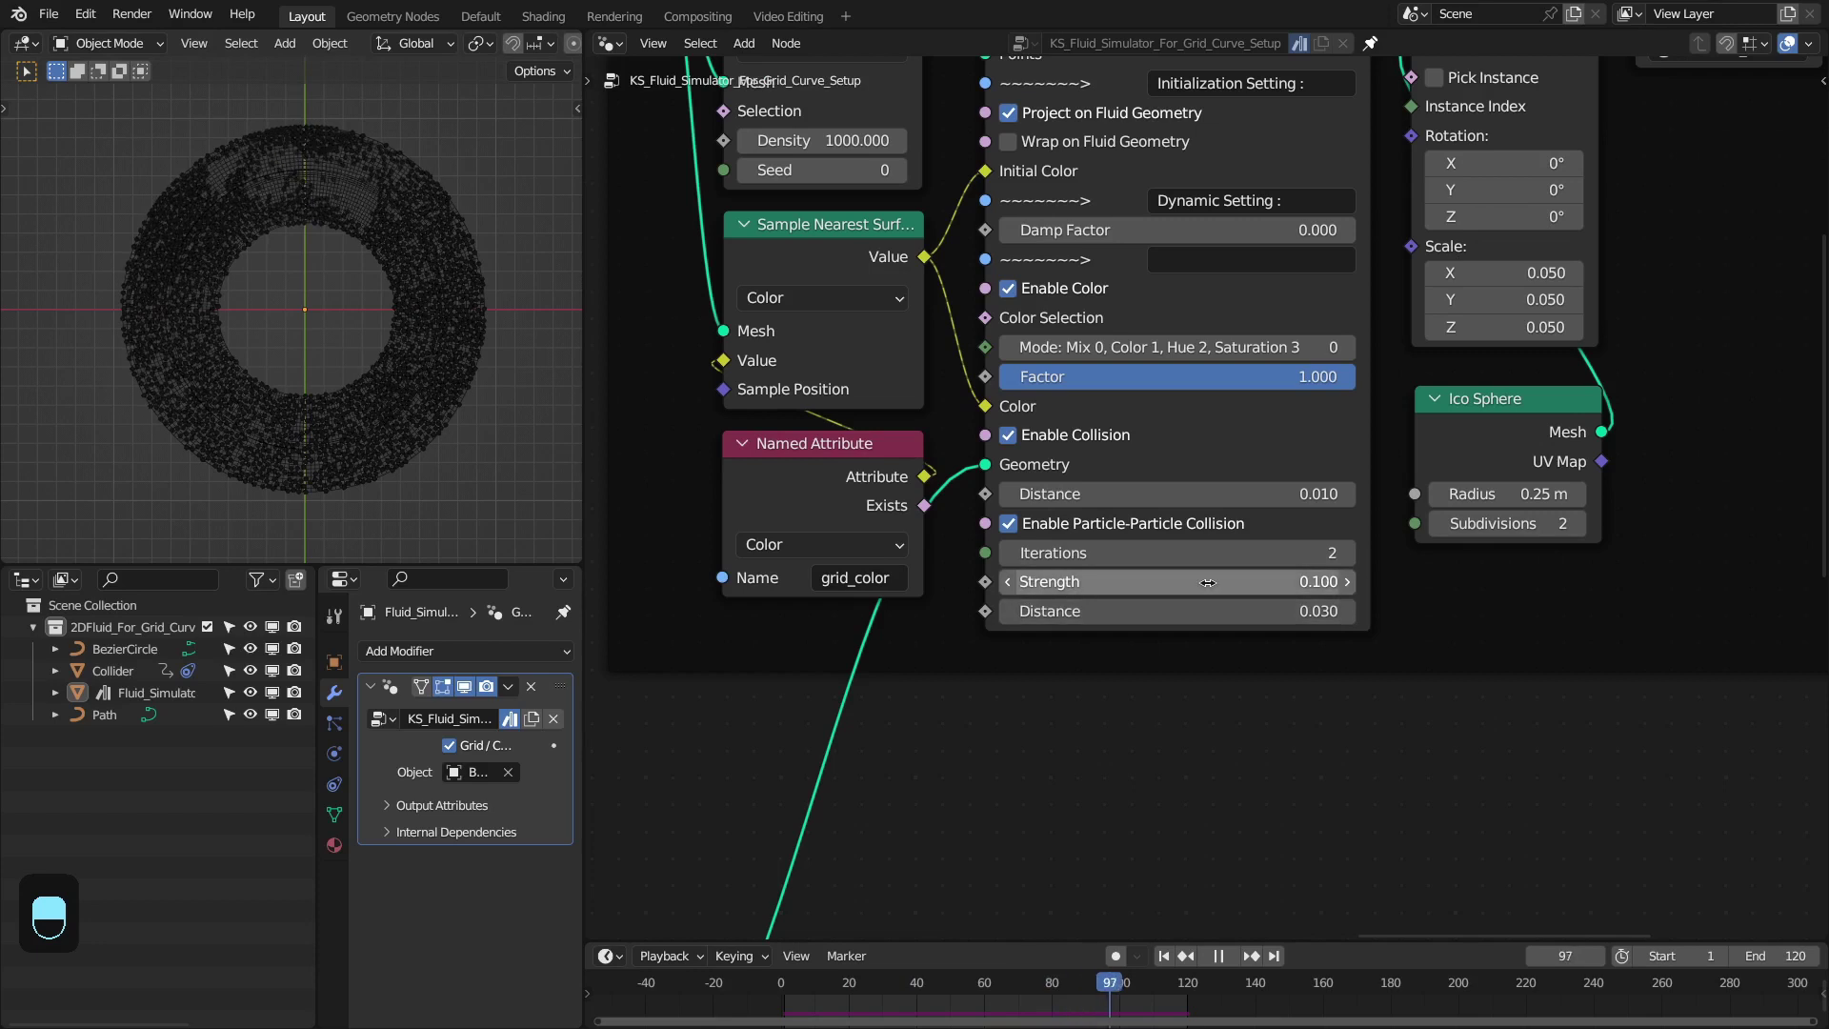
pyautogui.press('space')
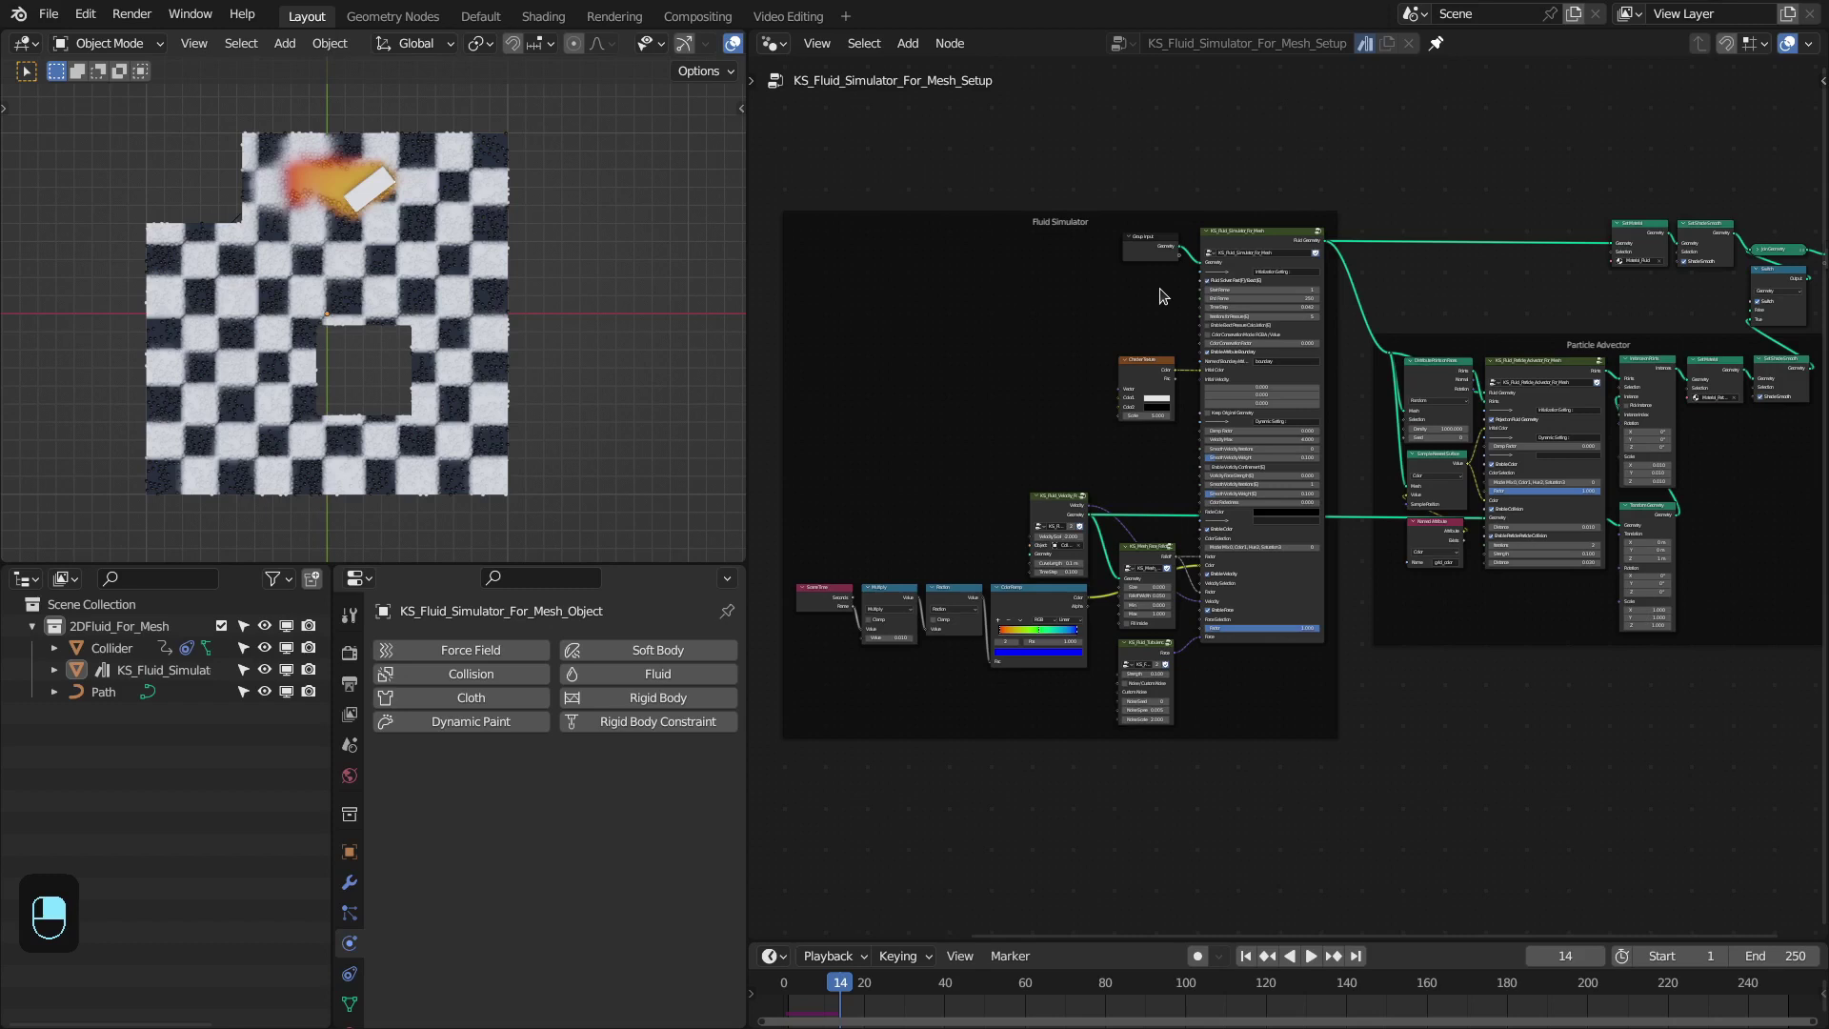
pyautogui.middleClick(1167, 291)
pyautogui.rightClick(1166, 292)
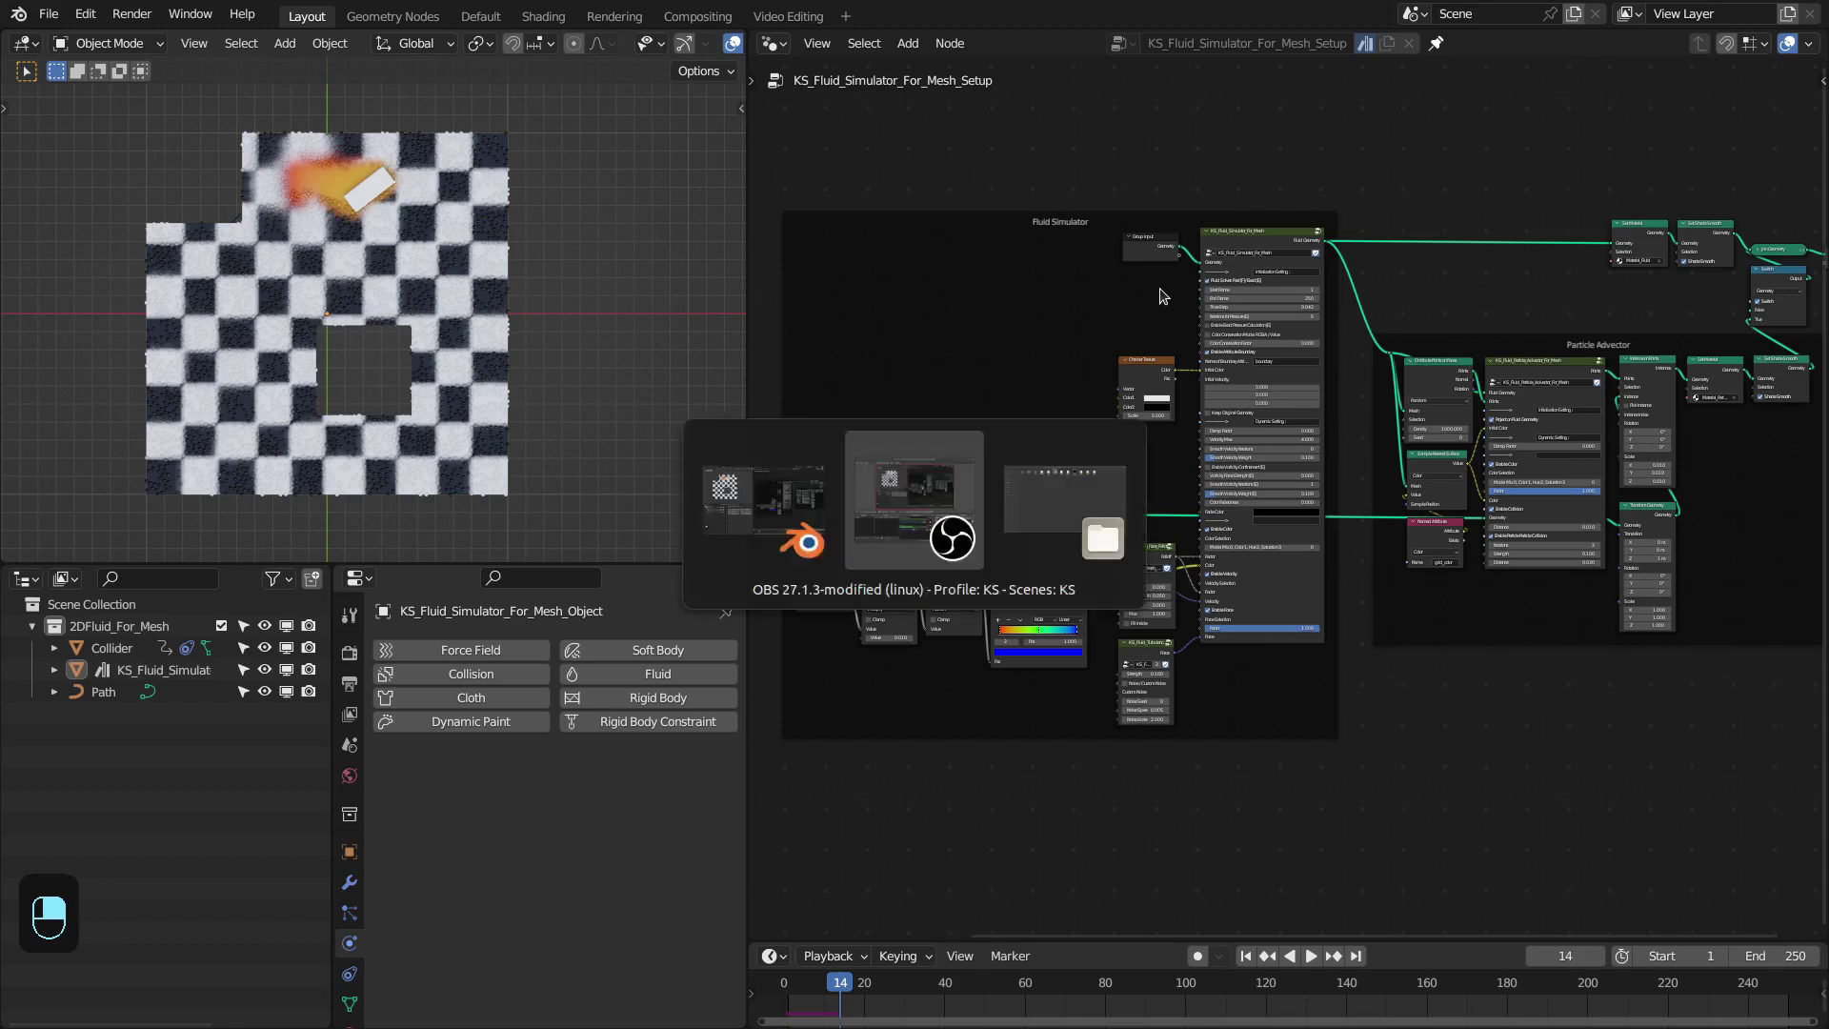